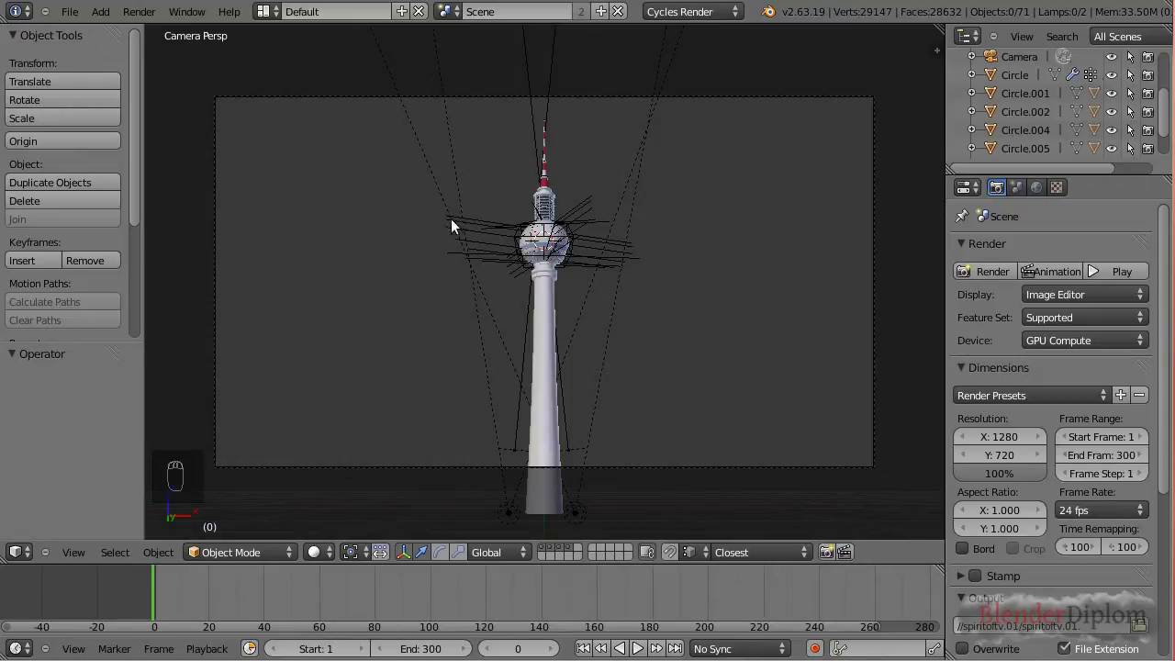
From top orthographic view, add a new Curve > Path and enter edit mode on it.
{"action": "key", "text": "KP_7"}
{"action": "middle_click", "coordinate": [391, 364]}
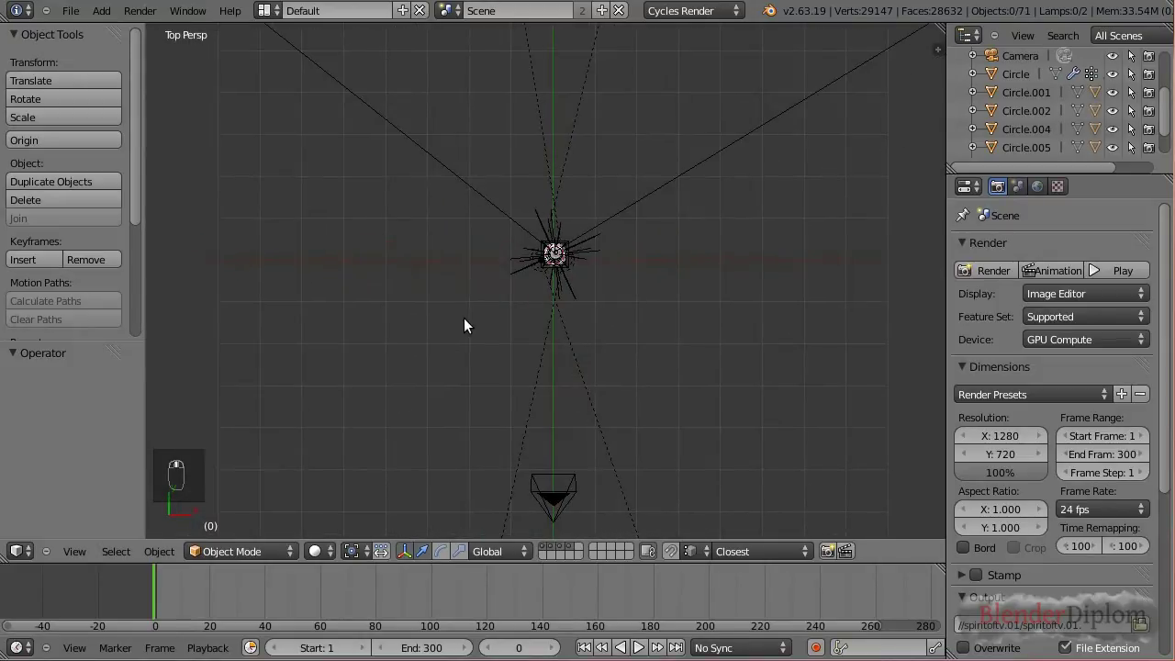
{"action": "key", "text": "KP_5"}
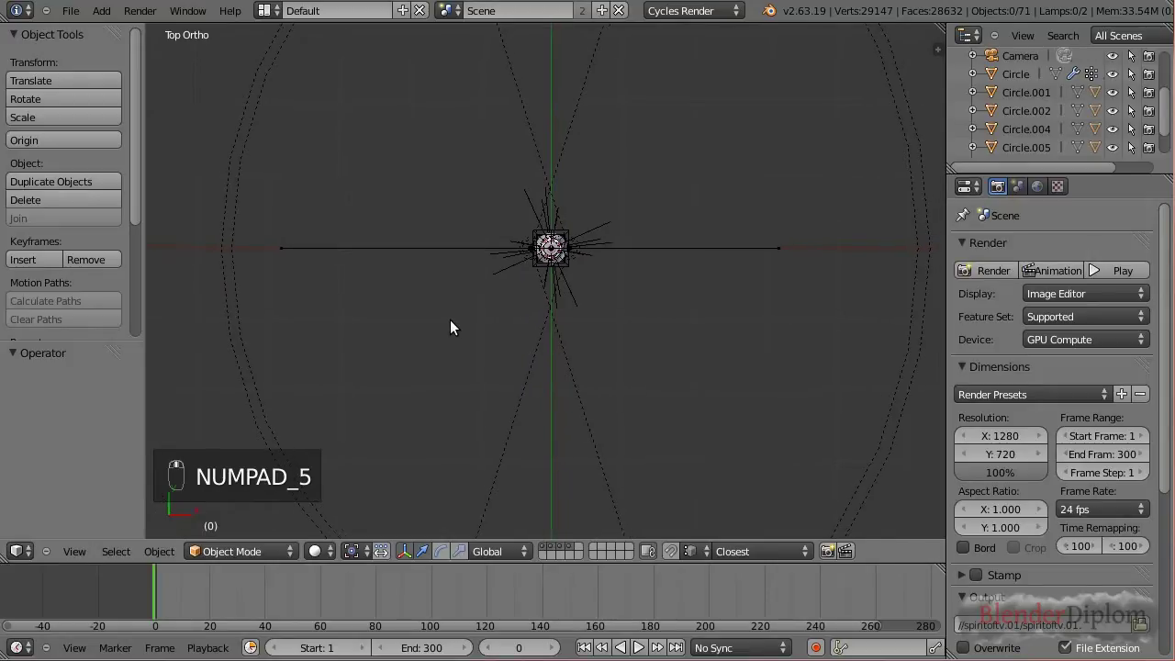
{"action": "middle_click", "coordinate": [417, 176]}
{"action": "key", "text": "shift+a"}
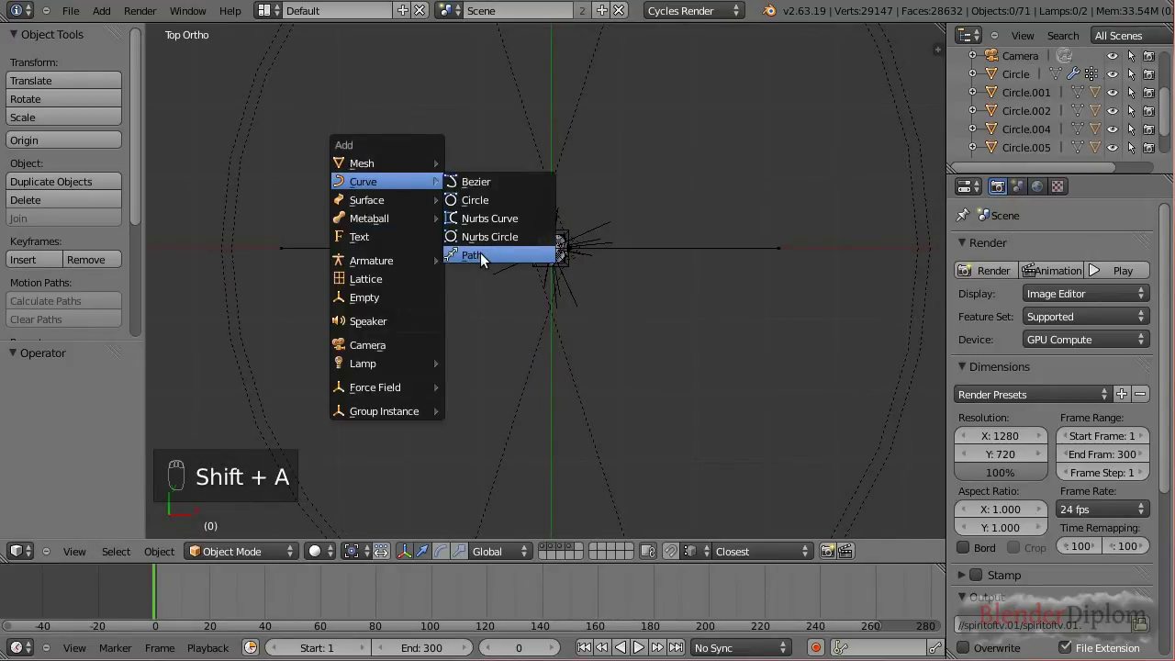
{"action": "key", "text": "Tab"}
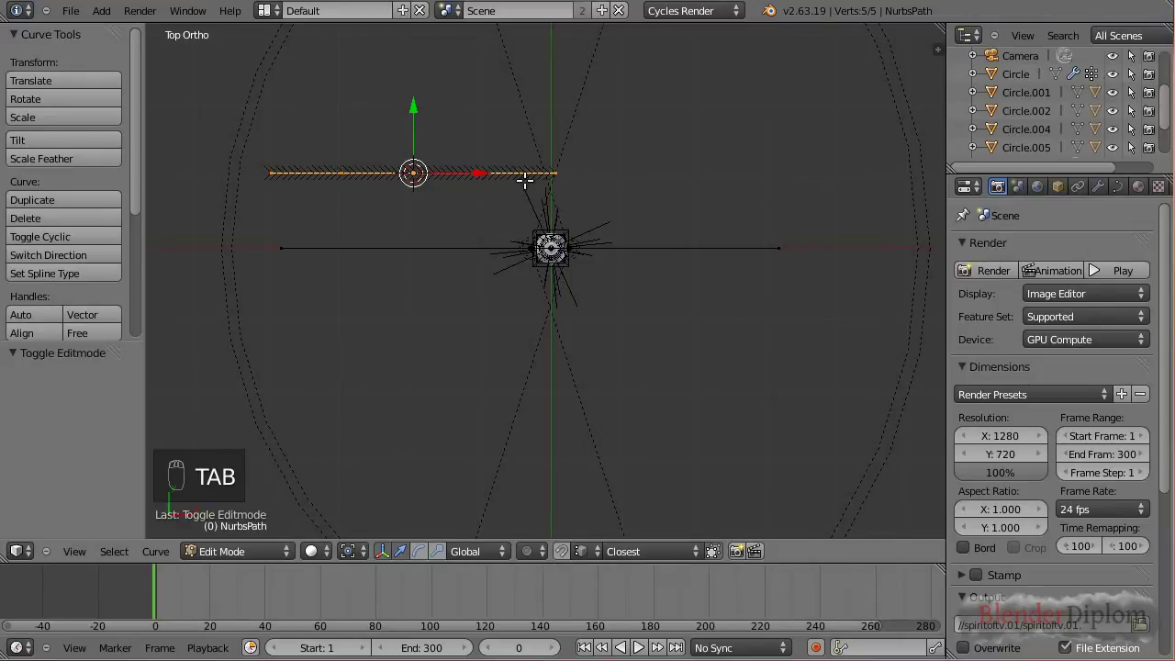
Move the path's end control point inward toward the tower.
{"action": "left_click", "coordinate": [352, 201]}
{"action": "key", "text": "g"}
{"action": "key", "text": "g"}
{"action": "key", "text": "g"}
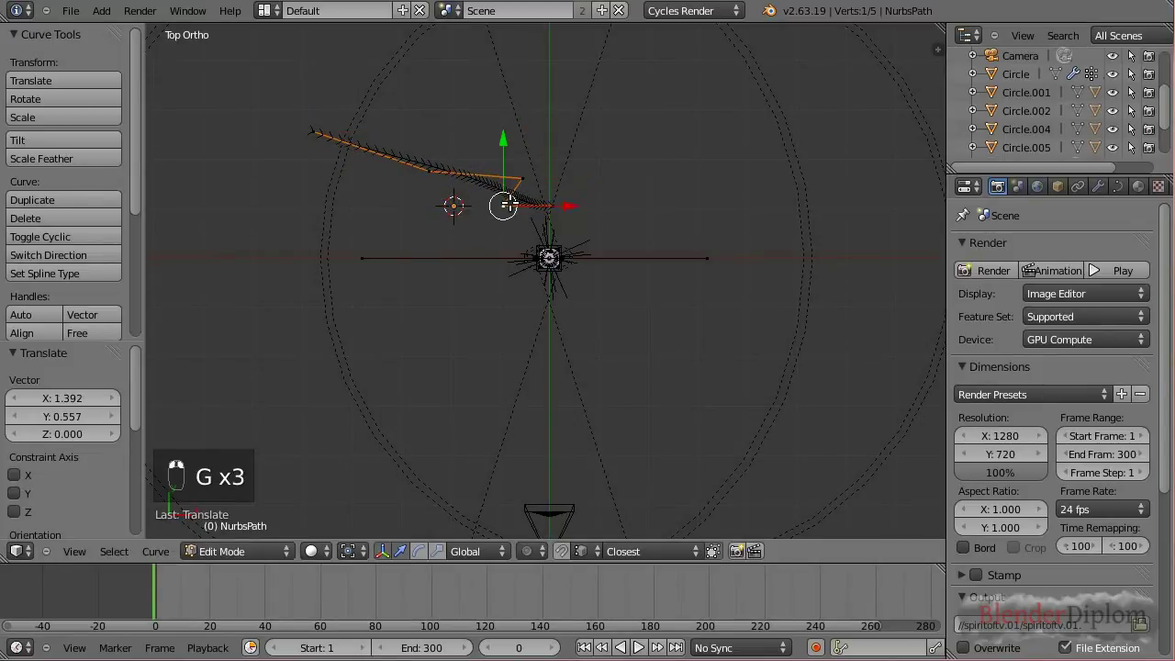
{"action": "key", "text": "g"}
{"action": "key", "text": "g"}
{"action": "left_click_drag", "start_coordinate": [611, 323], "coordinate": [493, 320]}
Extrude three new control points and place them above and right of the tower.
{"action": "key", "text": "e"}
{"action": "middle_click", "coordinate": [492, 319]}
{"action": "key", "text": "e"}
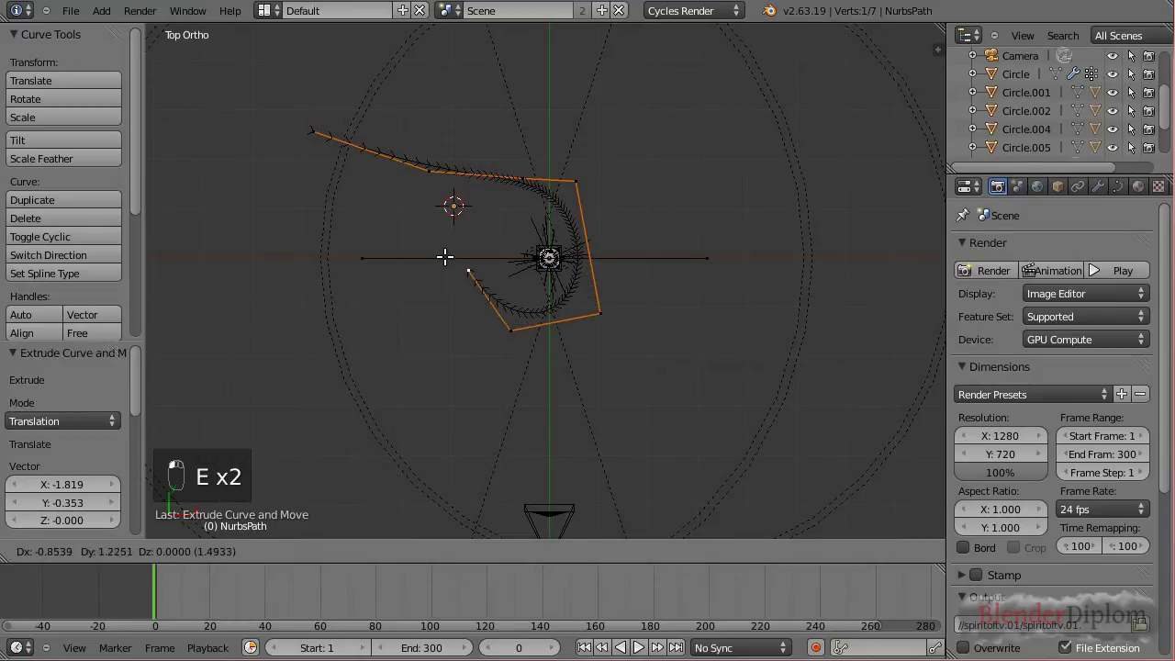
{"action": "key", "text": "e"}
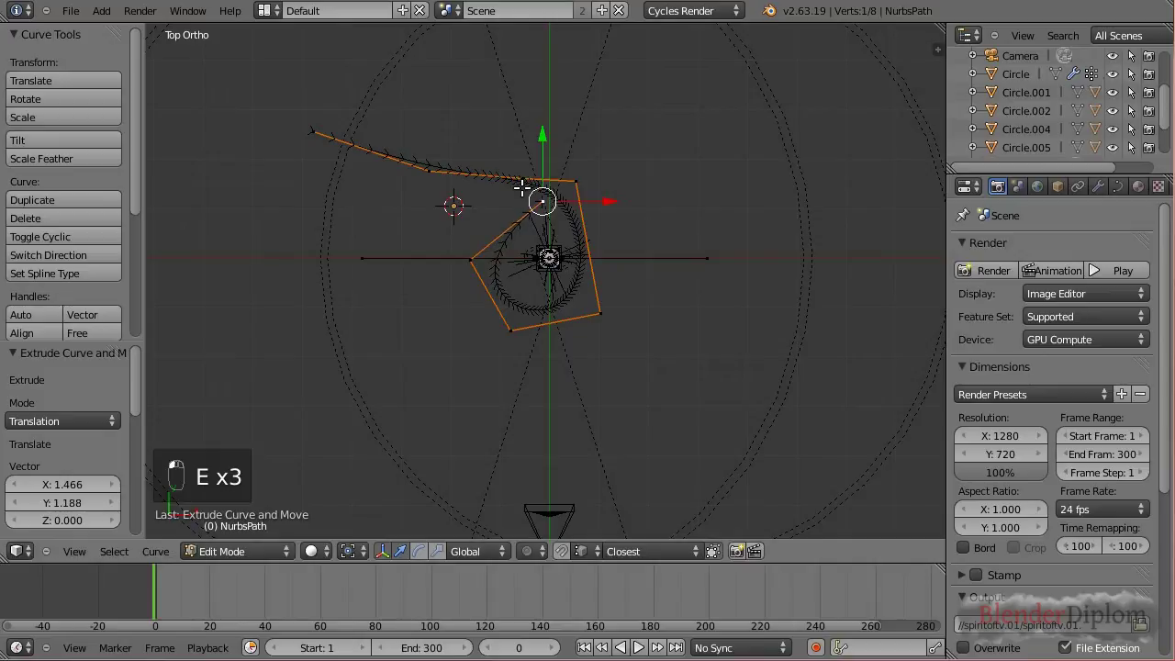
{"action": "left_click_drag", "start_coordinate": [513, 330], "coordinate": [536, 211]}
{"action": "key", "text": "g"}
{"action": "left_click", "coordinate": [602, 298]}
{"action": "key", "text": "g"}
{"action": "left_click", "coordinate": [617, 253]}
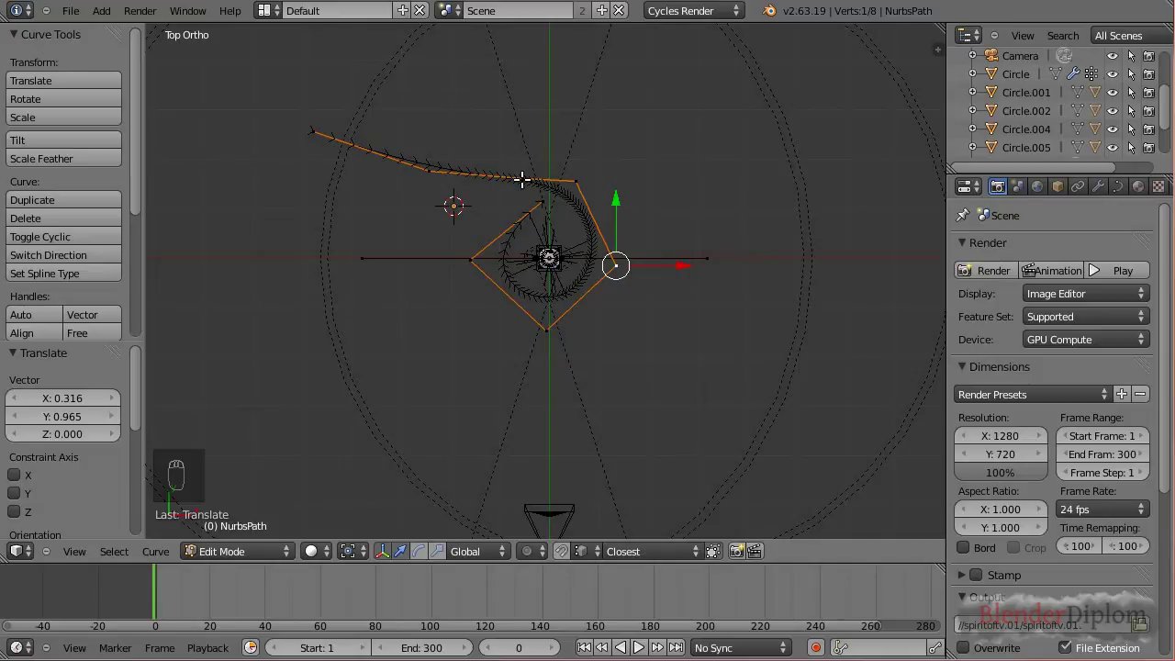
Delete a surplus control point and reposition the neighbouring points right of the tower.
{"action": "left_click_drag", "start_coordinate": [520, 175], "coordinate": [522, 149]}
{"action": "key", "text": "x"}
{"action": "left_click_drag", "start_coordinate": [571, 175], "coordinate": [622, 151]}
{"action": "key", "text": "g"}
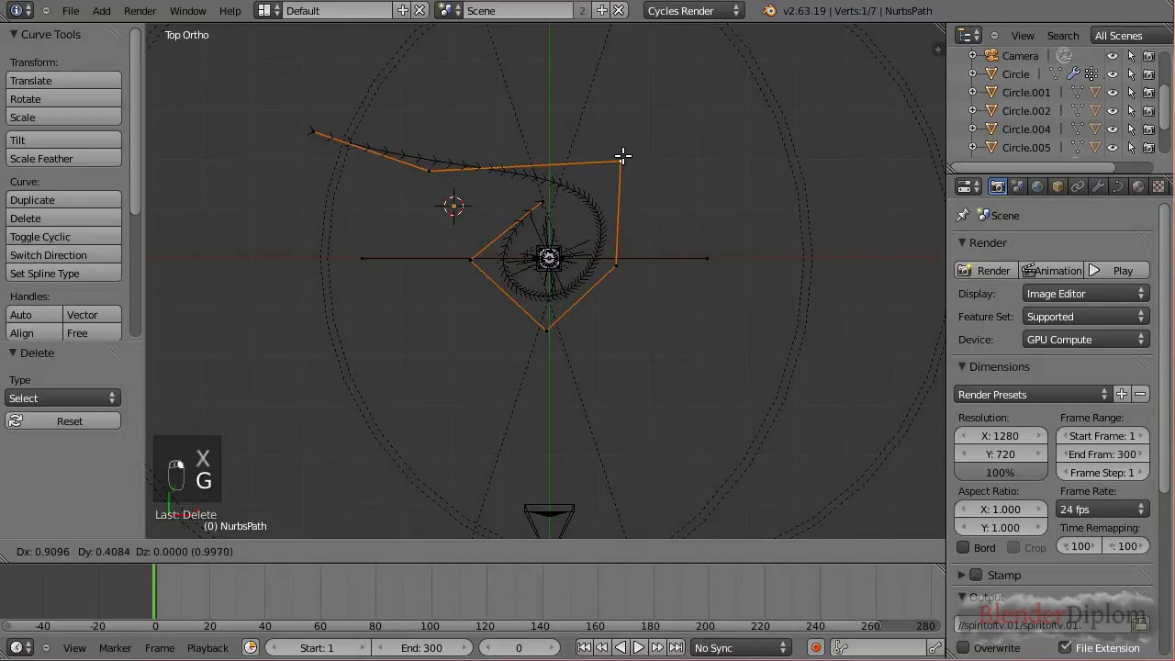
{"action": "right_click", "coordinate": [621, 152]}
{"action": "left_click", "coordinate": [617, 153]}
{"action": "key", "text": "g"}
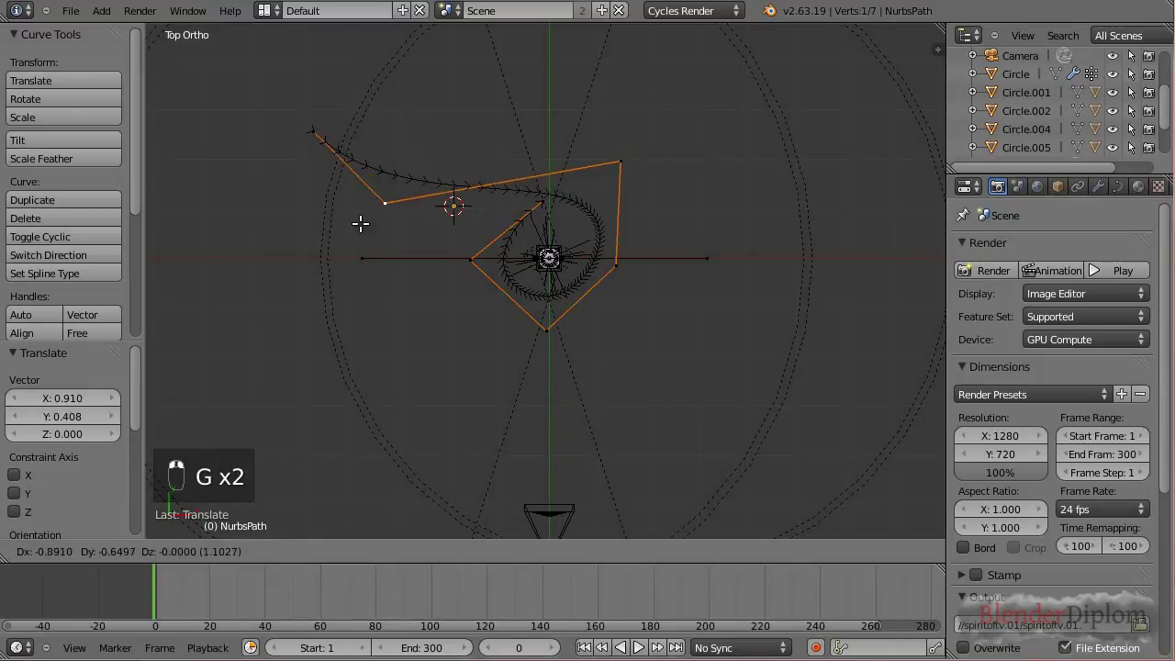
{"action": "right_click", "coordinate": [357, 220]}
{"action": "left_click", "coordinate": [634, 169]}
Move a point left of the tower and pull the first endpoint out to the upper left.
{"action": "key", "text": "g"}
{"action": "left_click", "coordinate": [634, 141]}
{"action": "right_click", "coordinate": [636, 142]}
{"action": "left_click_drag", "start_coordinate": [629, 135], "coordinate": [263, 72]}
{"action": "right_click", "coordinate": [319, 128]}
{"action": "key", "text": "g"}
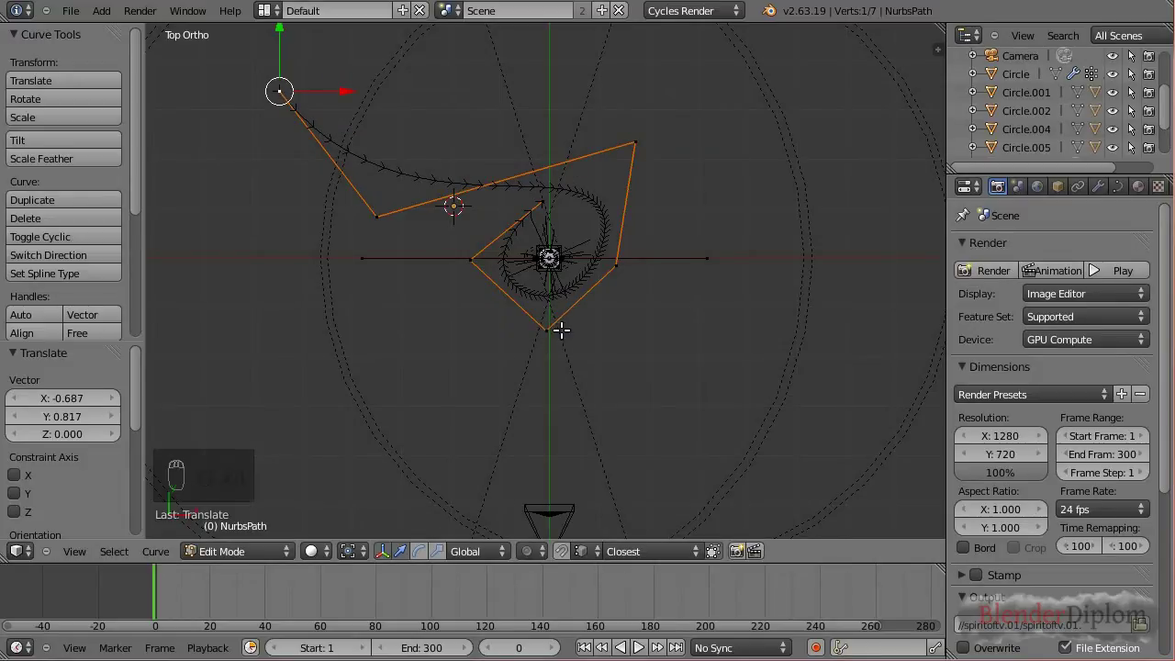
{"action": "left_click_drag", "start_coordinate": [543, 330], "coordinate": [668, 290]}
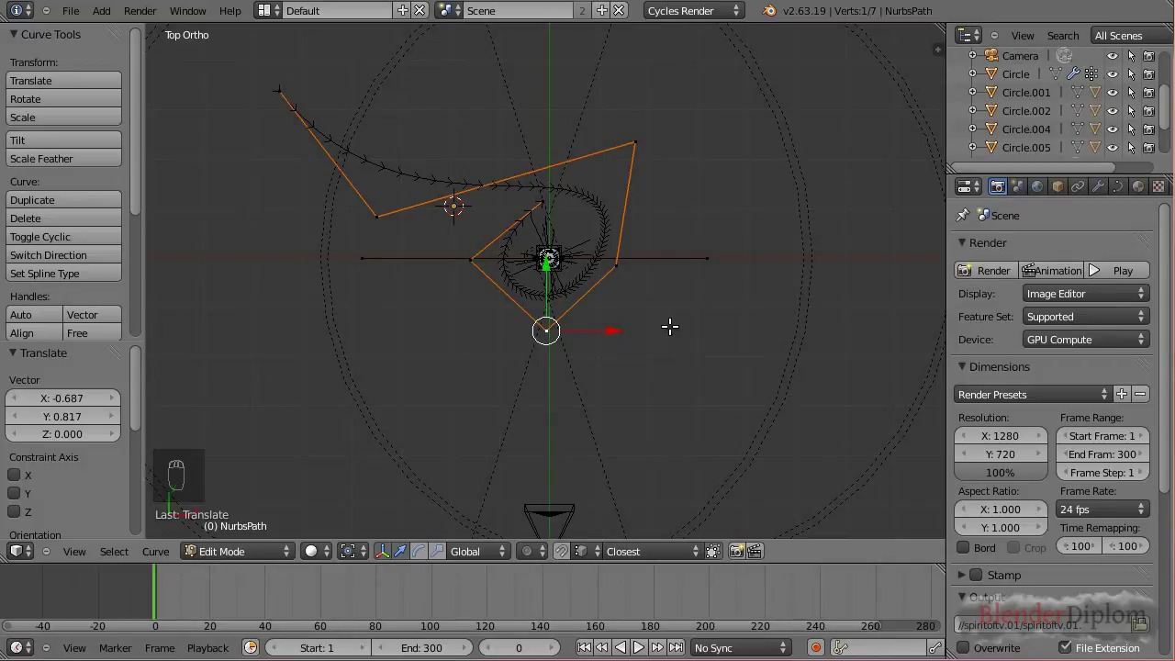
Nudge existing control points, raising one slightly along Z.
{"action": "key", "text": "g"}
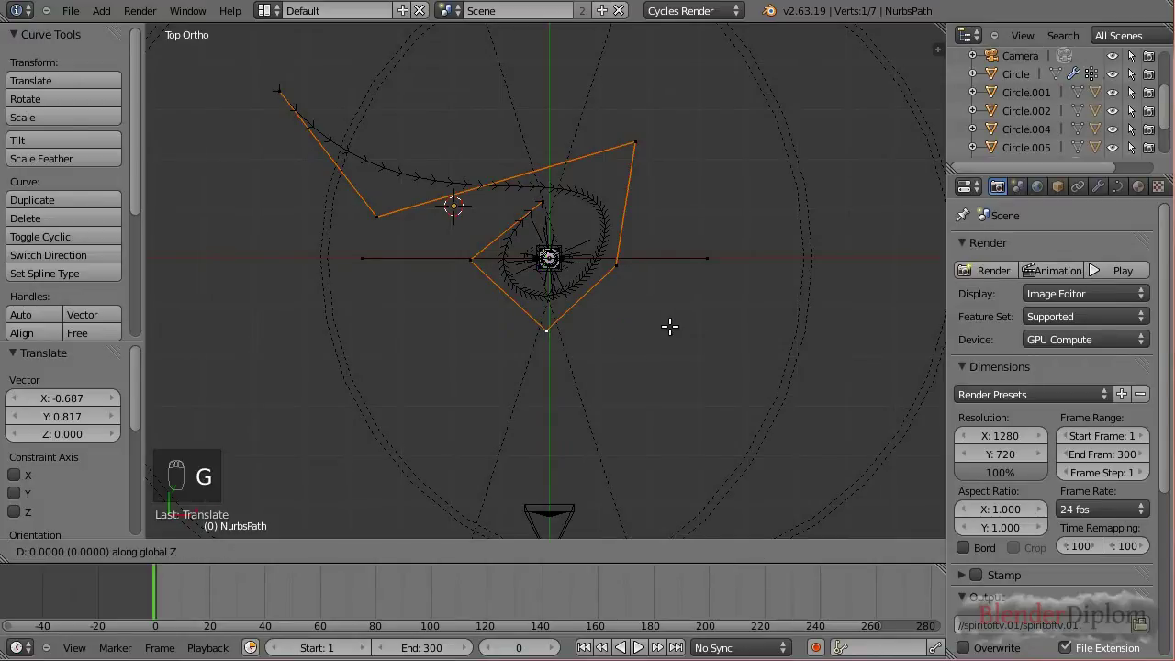
{"action": "left_click_drag", "start_coordinate": [648, 313], "coordinate": [472, 182]}
{"action": "left_click_drag", "start_coordinate": [475, 257], "coordinate": [472, 182]}
{"action": "key", "text": "g"}
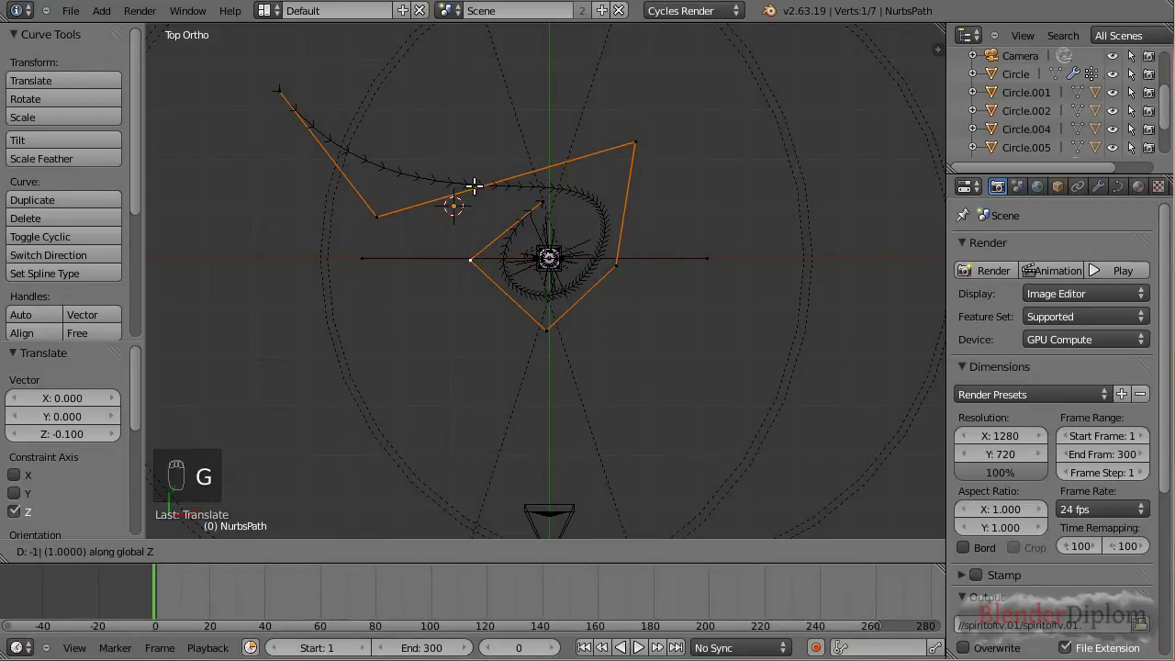
{"action": "left_click", "coordinate": [473, 181]}
{"action": "left_click_drag", "start_coordinate": [541, 191], "coordinate": [518, 180]}
{"action": "key", "text": "g"}
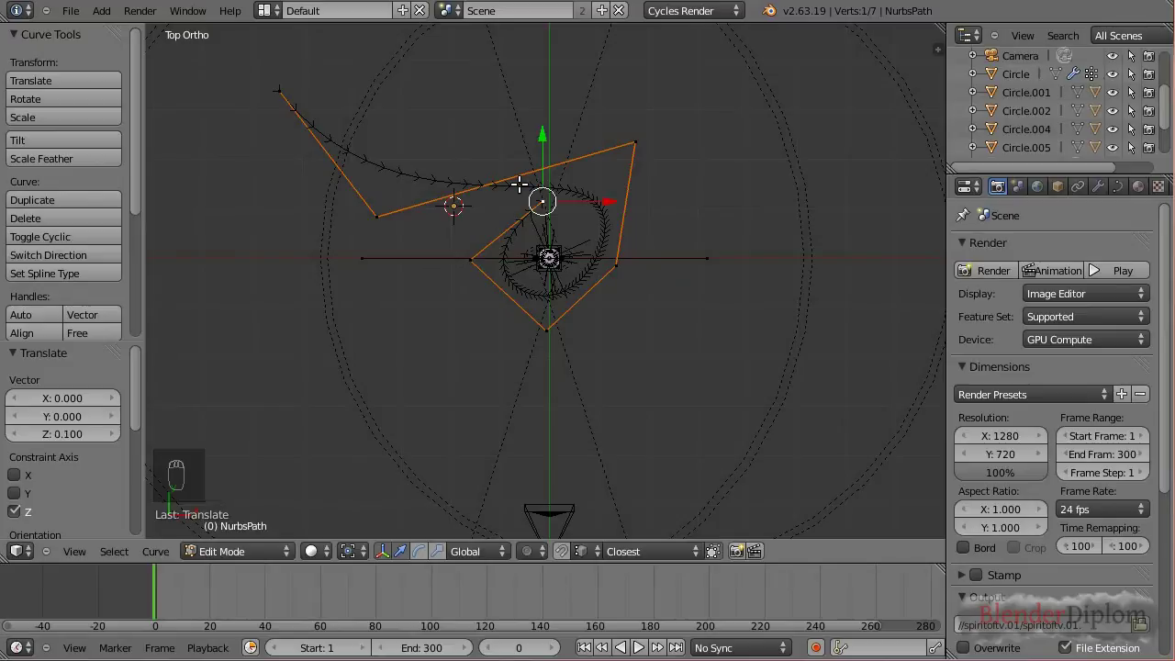
Extrude new points right of, below and around the tower, curling the path to eleven points.
{"action": "key", "text": "e"}
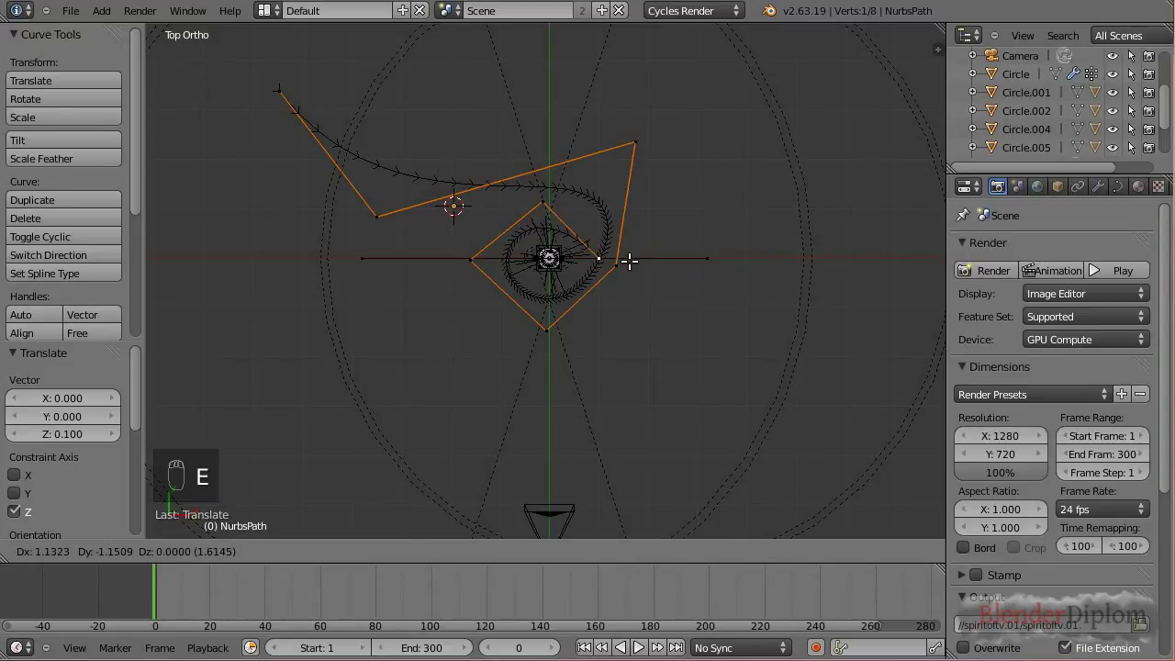
{"action": "left_click_drag", "start_coordinate": [628, 257], "coordinate": [657, 220]}
{"action": "key", "text": "g"}
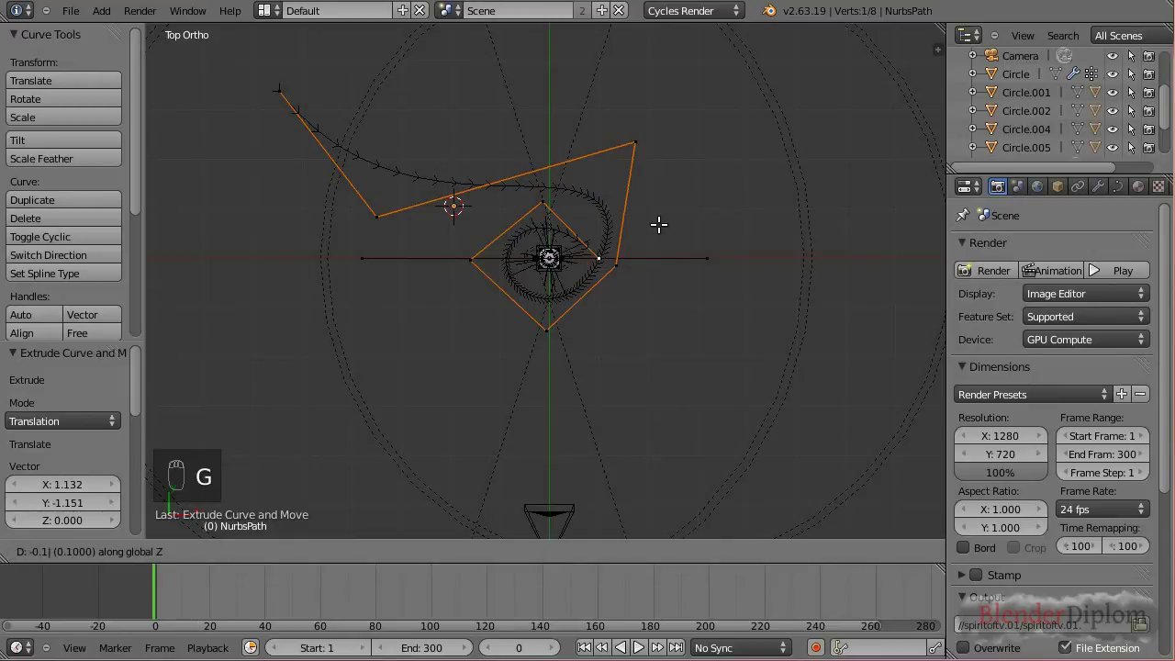
{"action": "left_click_drag", "start_coordinate": [662, 224], "coordinate": [631, 373]}
{"action": "key", "text": "e"}
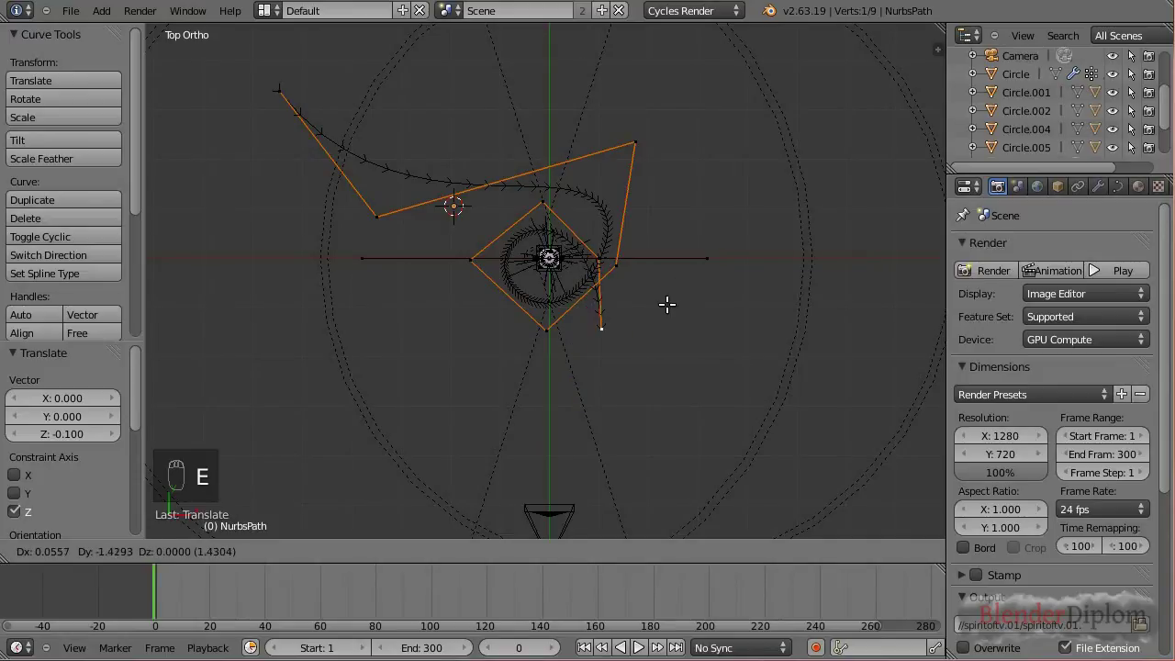
{"action": "left_click_drag", "start_coordinate": [662, 293], "coordinate": [567, 498]}
{"action": "key", "text": "e"}
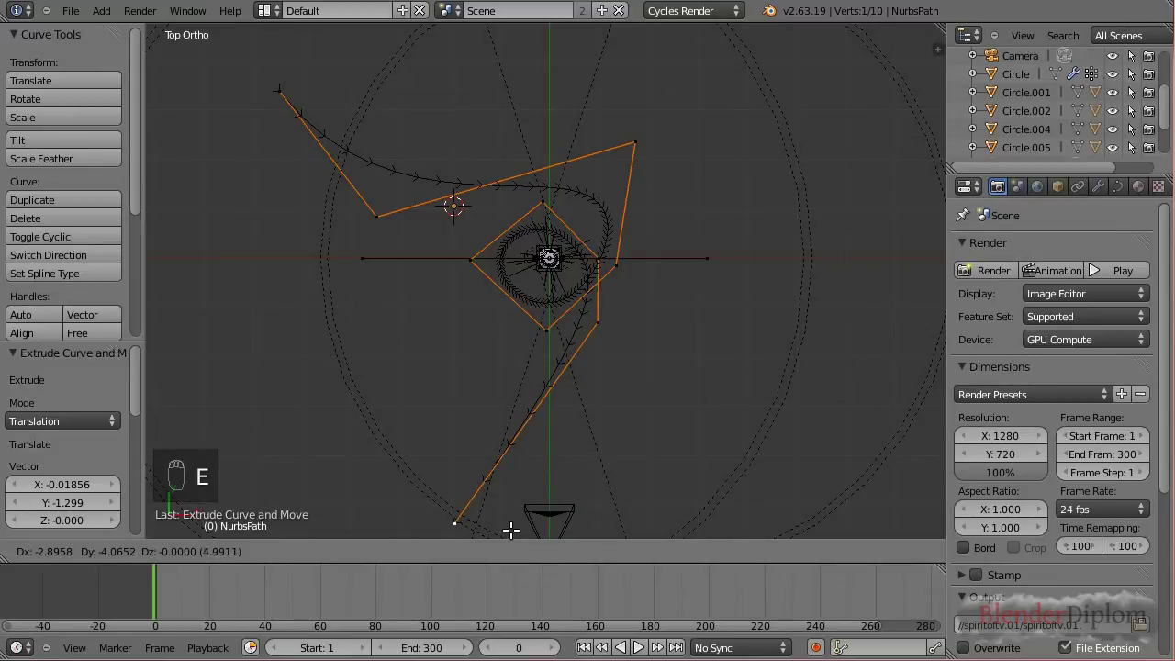
{"action": "left_click_drag", "start_coordinate": [541, 444], "coordinate": [629, 392]}
{"action": "key", "text": "e"}
{"action": "key", "text": "KP_3"}
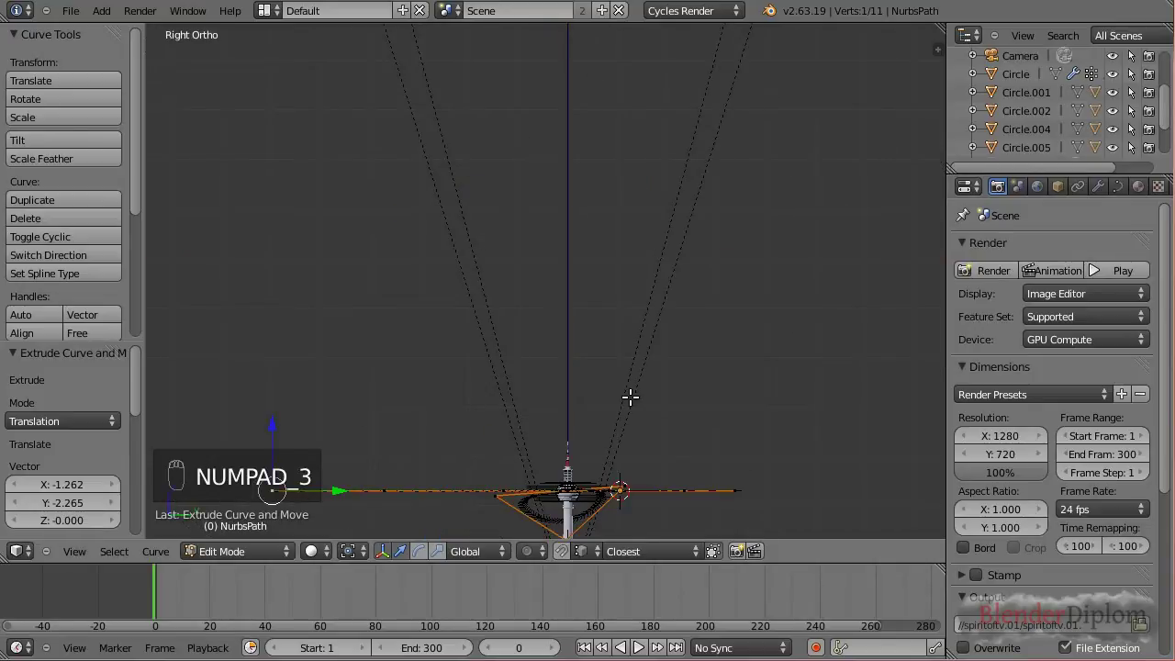
In side view, raise several control points above the tower's observation sphere.
{"action": "left_click", "coordinate": [555, 379]}
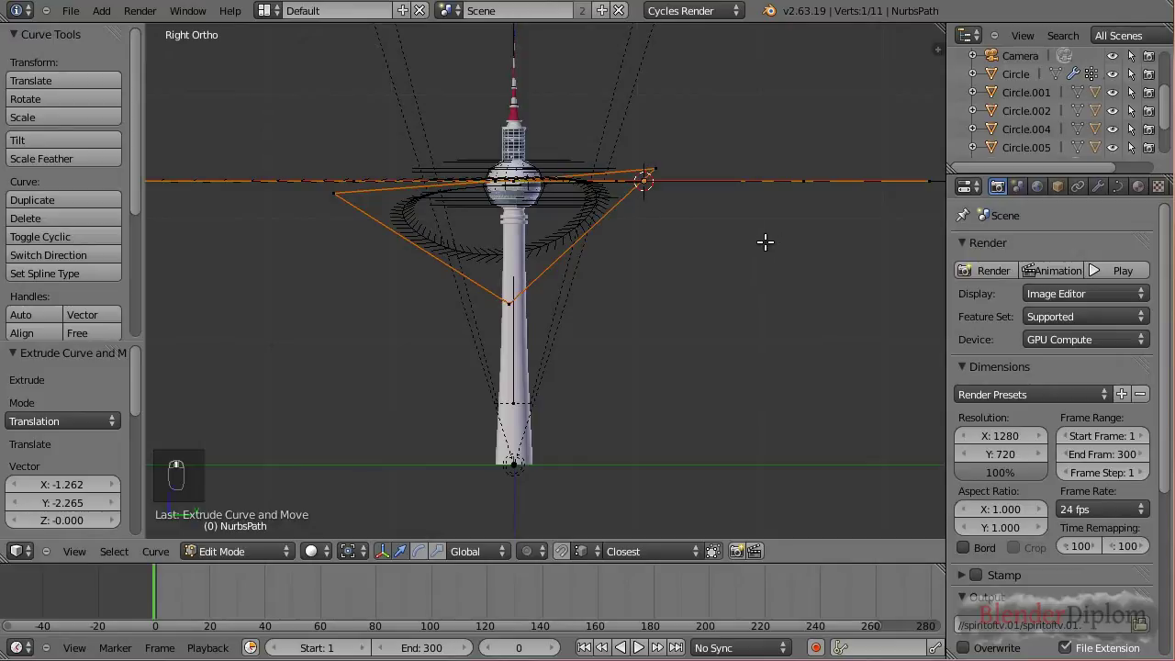
{"action": "right_click", "coordinate": [808, 208]}
{"action": "key", "text": "g"}
{"action": "left_click_drag", "start_coordinate": [841, 126], "coordinate": [870, 94]}
{"action": "left_click_drag", "start_coordinate": [870, 93], "coordinate": [771, 225]}
{"action": "key", "text": "g"}
{"action": "left_click_drag", "start_coordinate": [771, 225], "coordinate": [754, 129]}
{"action": "left_click_drag", "start_coordinate": [746, 137], "coordinate": [514, 209]}
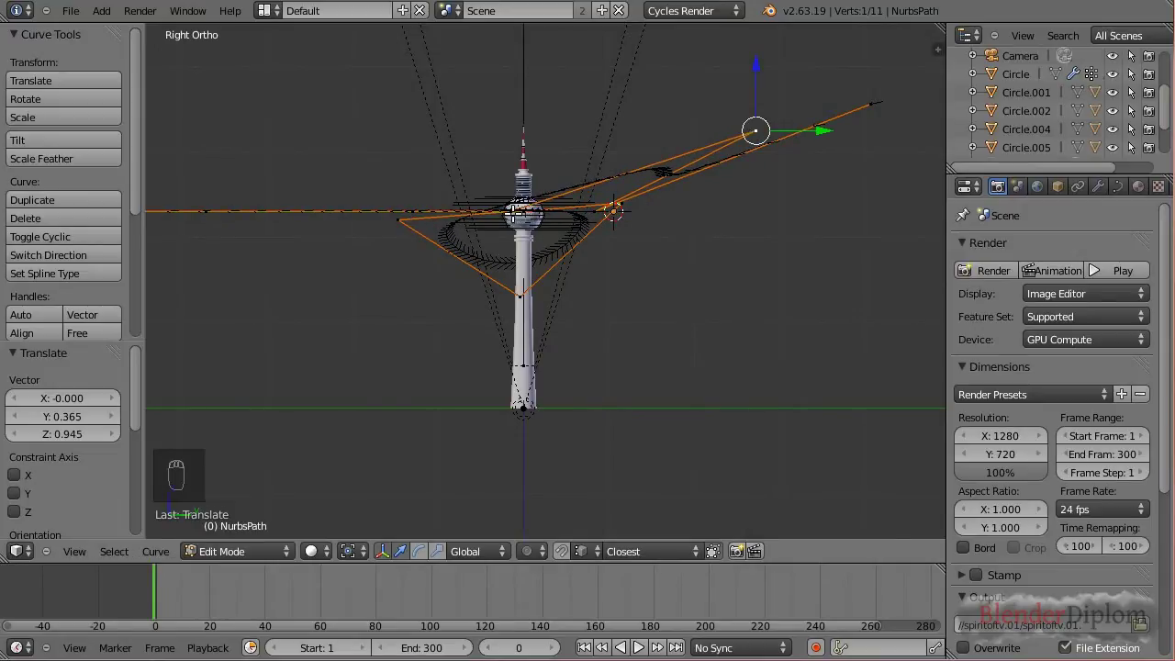
{"action": "left_click_drag", "start_coordinate": [518, 209], "coordinate": [490, 163]}
{"action": "key", "text": "g"}
Pick two more control points and move them to different heights.
{"action": "right_click", "coordinate": [460, 114]}
{"action": "left_click_drag", "start_coordinate": [460, 113], "coordinate": [602, 214]}
{"action": "right_click", "coordinate": [670, 145]}
{"action": "key", "text": "g"}
{"action": "left_click_drag", "start_coordinate": [664, 171], "coordinate": [681, 188]}
{"action": "left_click_drag", "start_coordinate": [674, 191], "coordinate": [517, 227]}
{"action": "left_click", "coordinate": [517, 227]}
Raise one point high above the tower, then check the path through the camera.
{"action": "middle_click", "coordinate": [300, 231]}
{"action": "left_click", "coordinate": [319, 230]}
{"action": "middle_click", "coordinate": [362, 172]}
{"action": "key", "text": "g"}
{"action": "left_click", "coordinate": [348, 202]}
{"action": "right_click", "coordinate": [346, 223]}
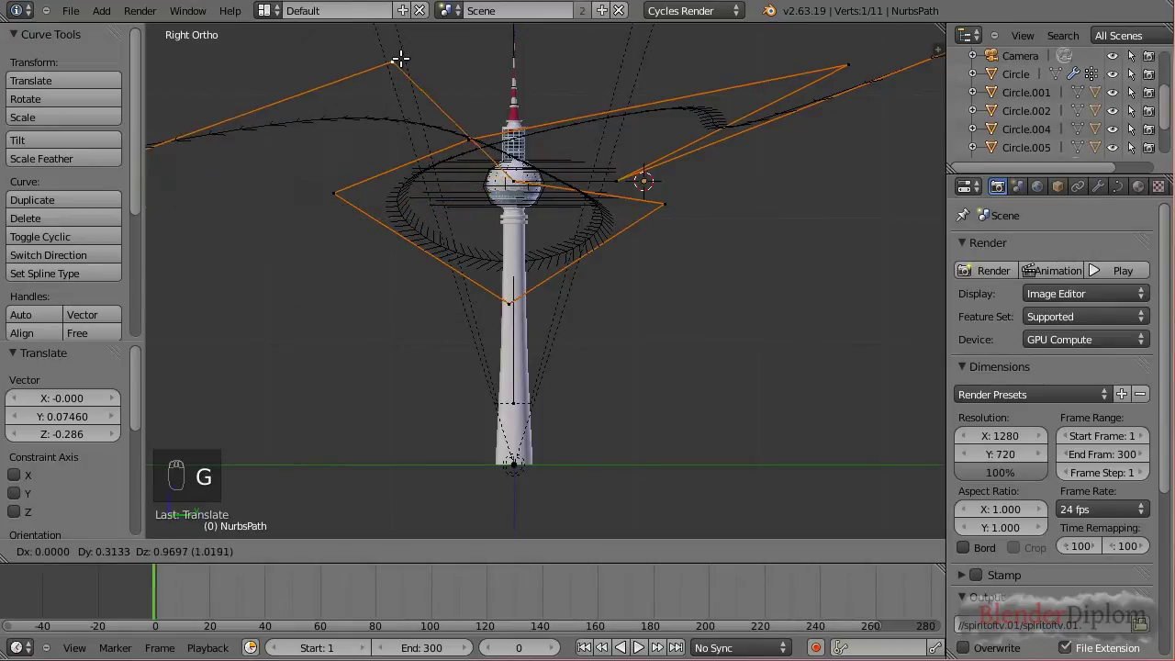
{"action": "left_click_drag", "start_coordinate": [417, 71], "coordinate": [518, 184]}
{"action": "key", "text": "g"}
{"action": "left_click", "coordinate": [549, 150]}
{"action": "left_click", "coordinate": [271, 209]}
{"action": "key", "text": "KP_0"}
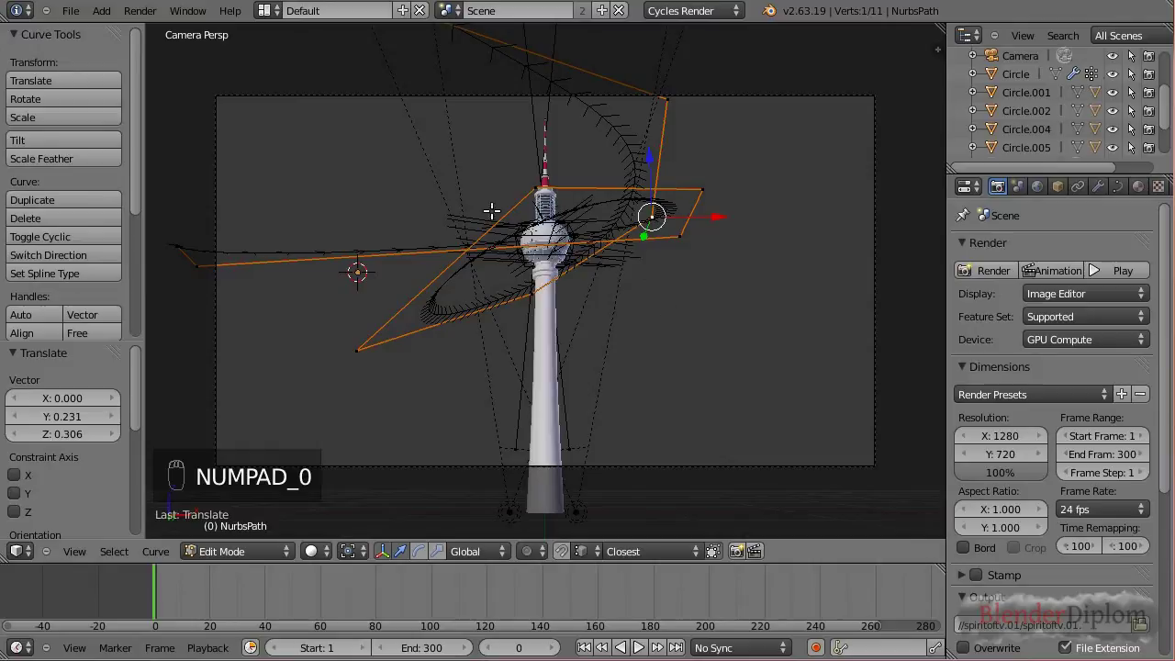
Move a point to the upper left and drop another below the tower sphere.
{"action": "left_click_drag", "start_coordinate": [192, 263], "coordinate": [258, 22]}
{"action": "key", "text": "g"}
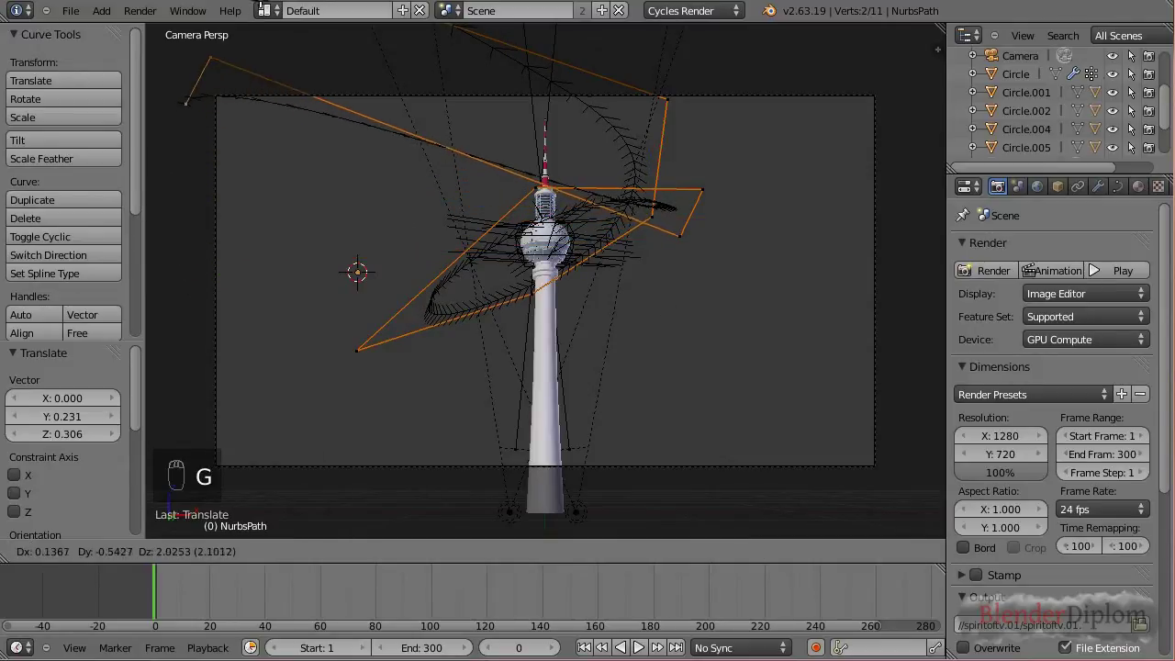
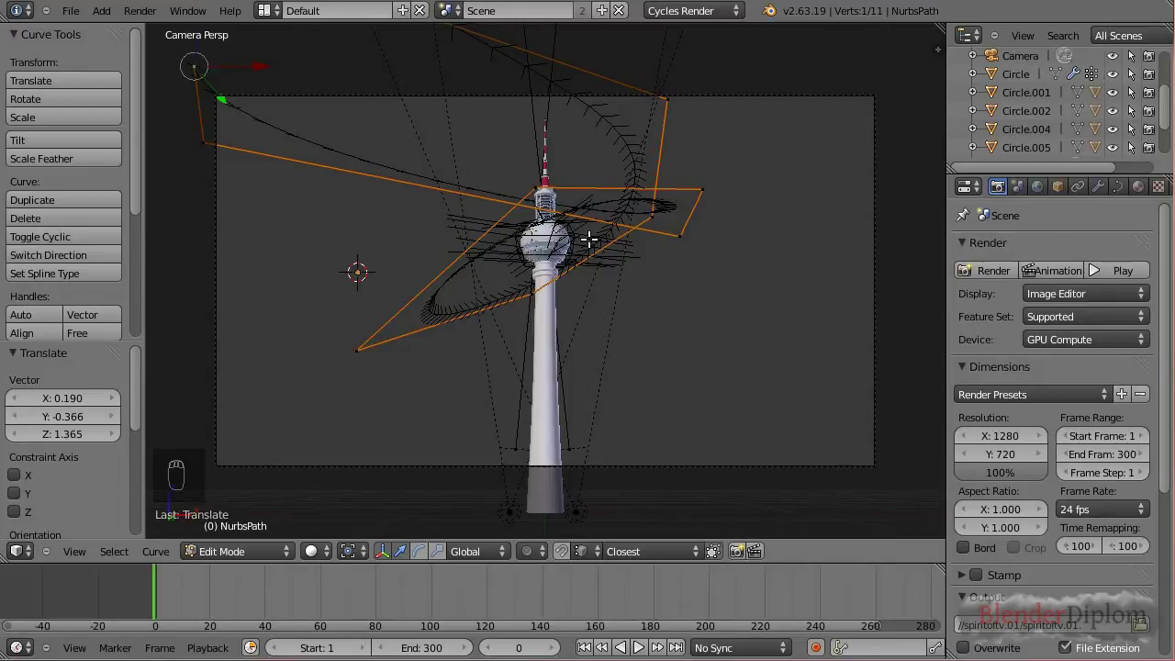
{"action": "left_click_drag", "start_coordinate": [710, 186], "coordinate": [609, 178]}
{"action": "key", "text": "g"}
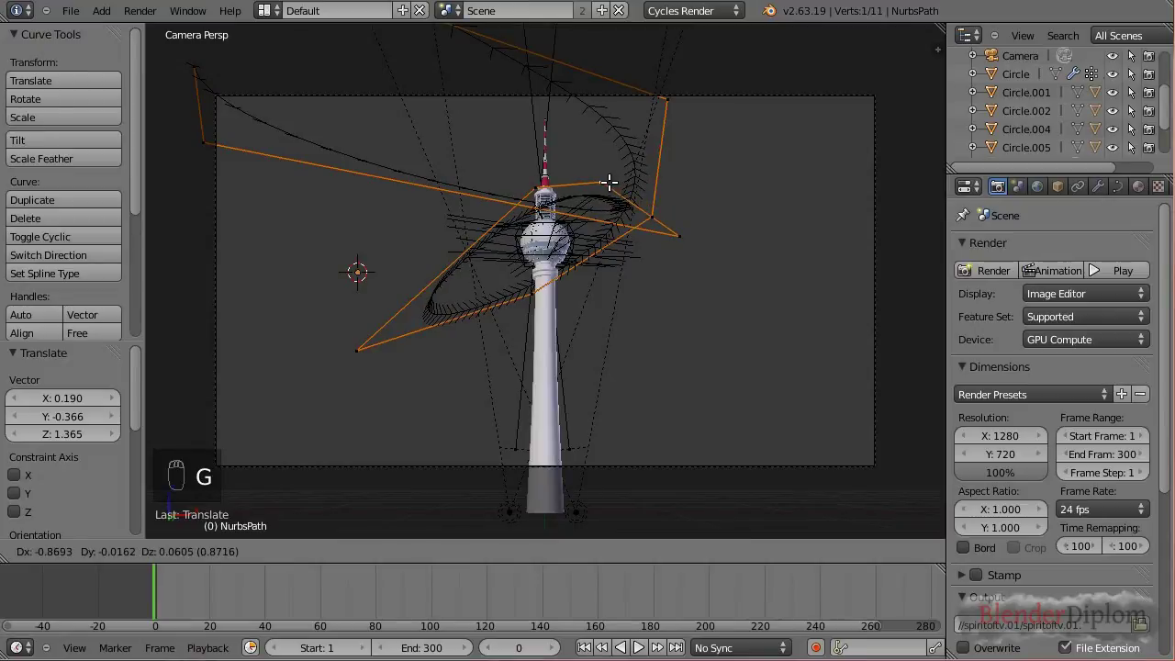
{"action": "left_click_drag", "start_coordinate": [608, 178], "coordinate": [664, 189]}
{"action": "left_click_drag", "start_coordinate": [666, 101], "coordinate": [690, 311]}
{"action": "key", "text": "g"}
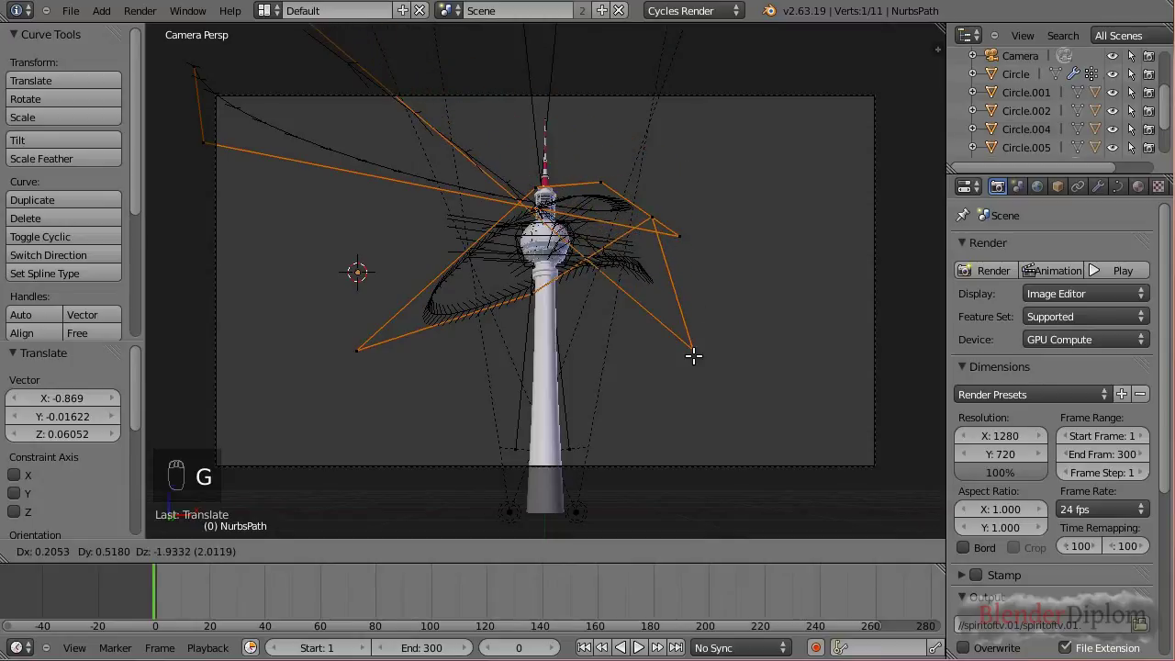
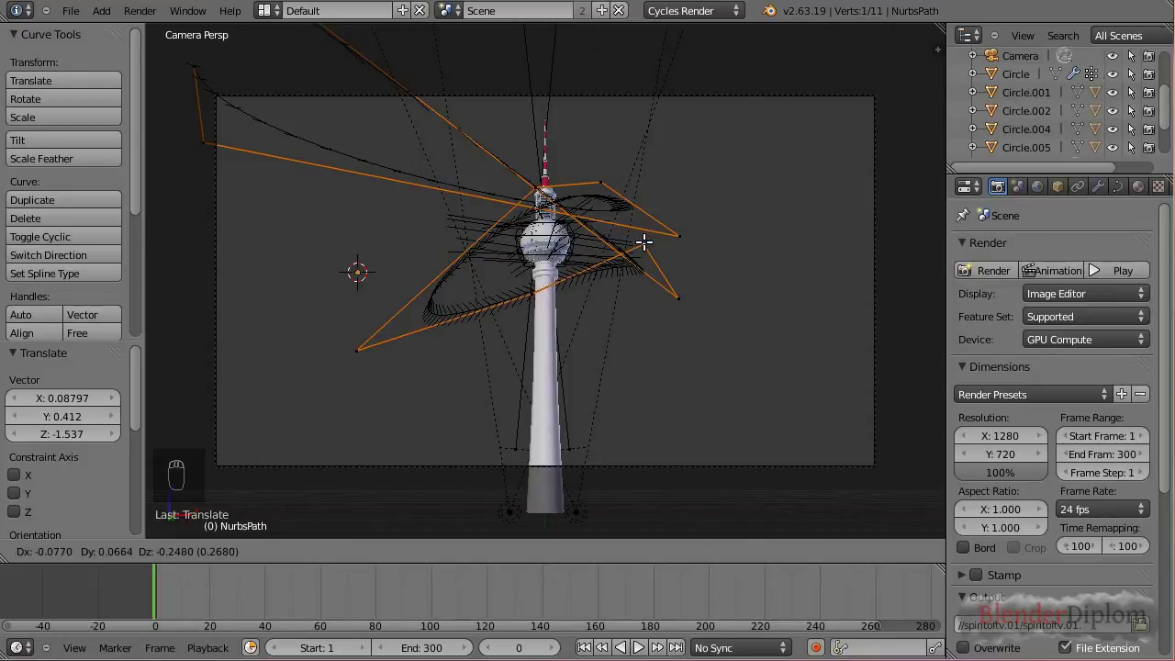
{"action": "left_click", "coordinate": [646, 240]}
Select two points via front and camera views and lower them along Z.
{"action": "left_click_drag", "start_coordinate": [648, 239], "coordinate": [438, 225]}
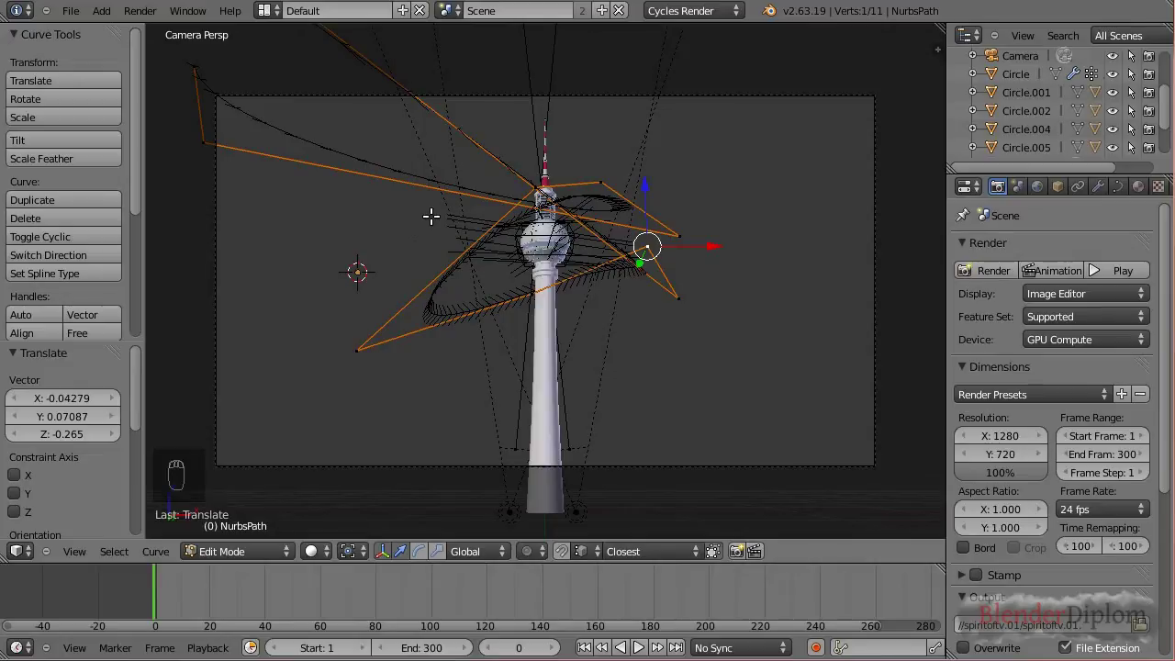
{"action": "key", "text": "KP_1"}
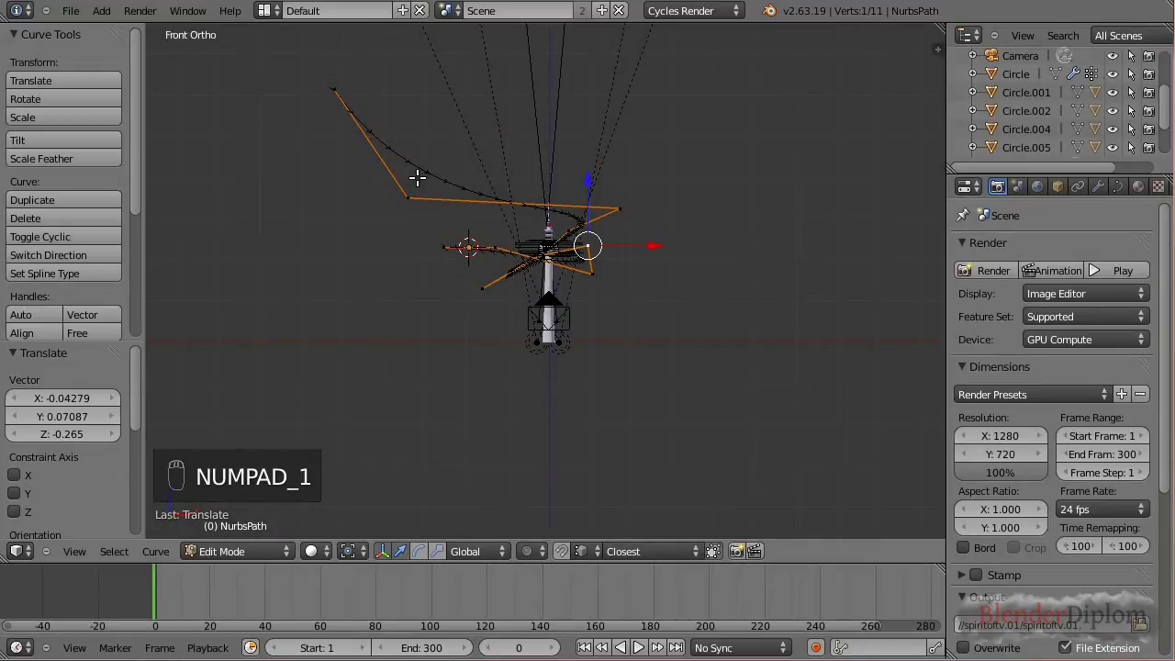
{"action": "left_click_drag", "start_coordinate": [403, 193], "coordinate": [376, 79]}
{"action": "key", "text": "KP_0"}
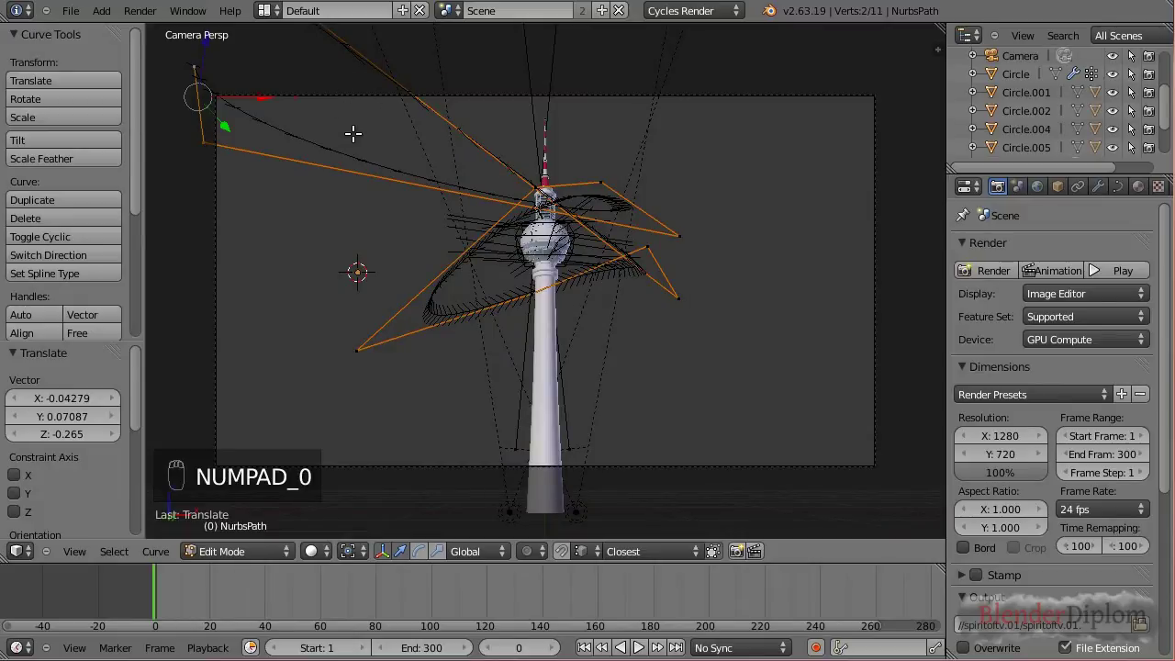
{"action": "key", "text": "KP_0"}
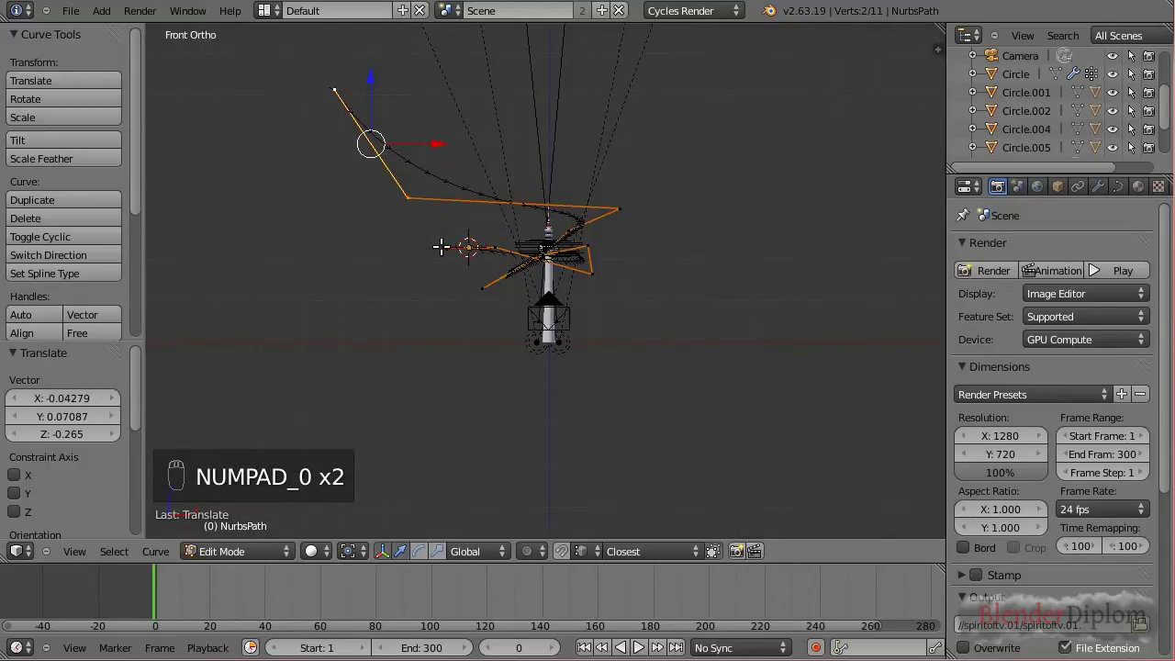
{"action": "left_click_drag", "start_coordinate": [446, 249], "coordinate": [442, 207]}
{"action": "key", "text": "KP_0"}
{"action": "key", "text": "g"}
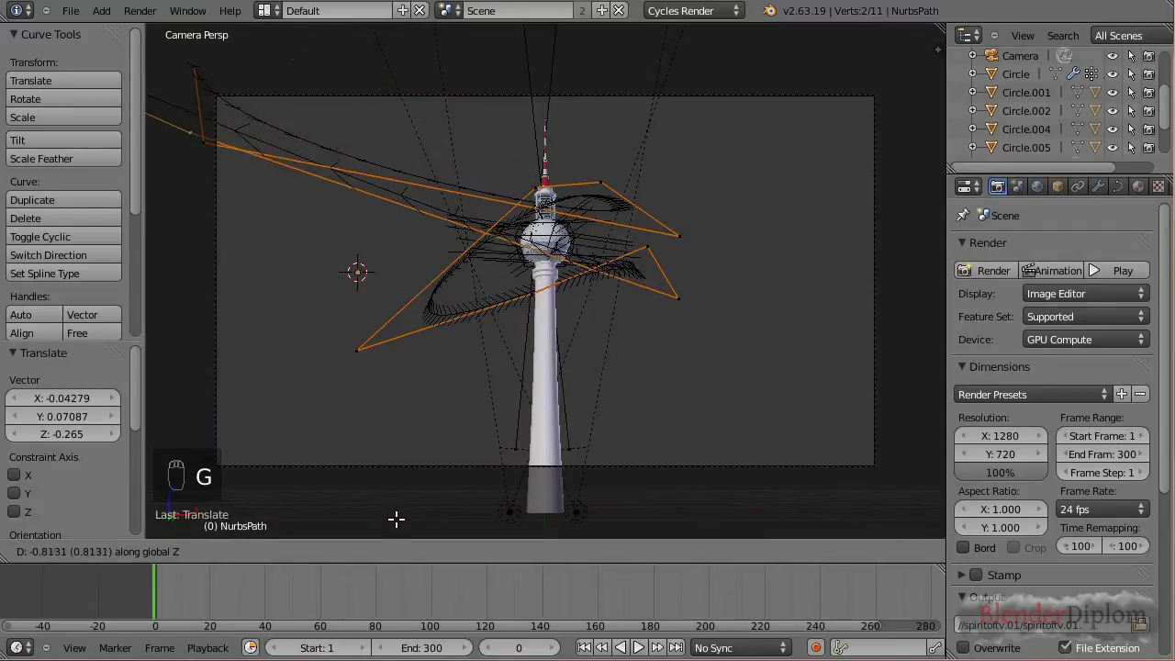
Spread the selected control point out along the X and Y axes.
{"action": "left_click_drag", "start_coordinate": [401, 520], "coordinate": [365, 389]}
{"action": "left_click_drag", "start_coordinate": [365, 389], "coordinate": [395, 278]}
{"action": "key", "text": "g"}
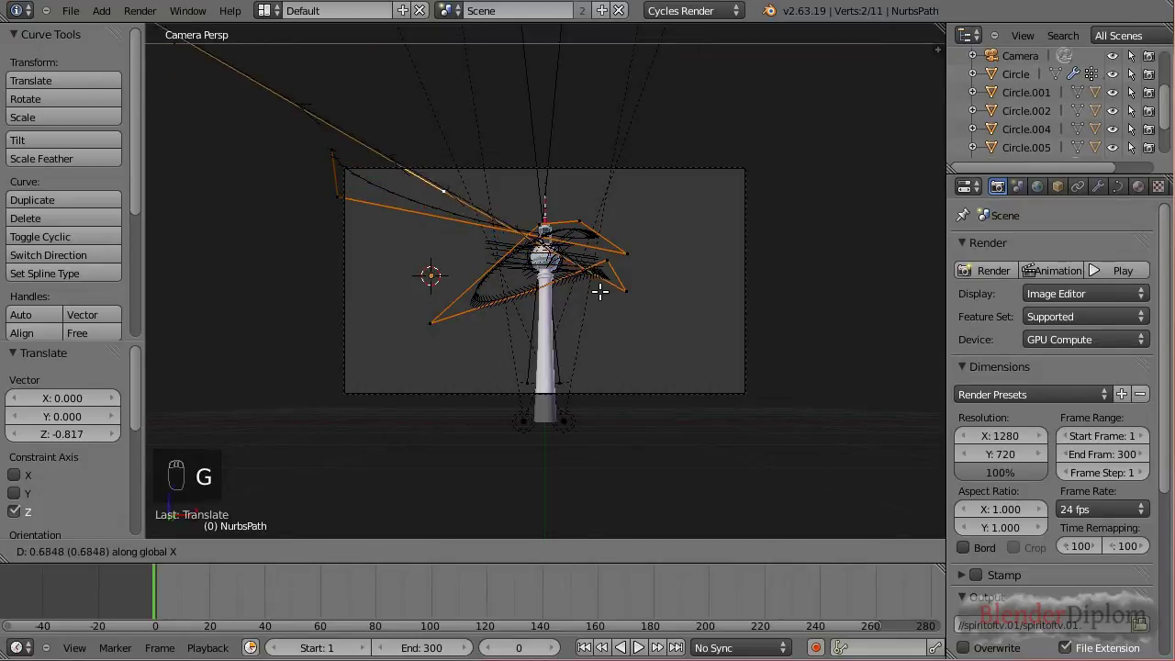
{"action": "left_click_drag", "start_coordinate": [711, 282], "coordinate": [656, 328]}
{"action": "key", "text": "g"}
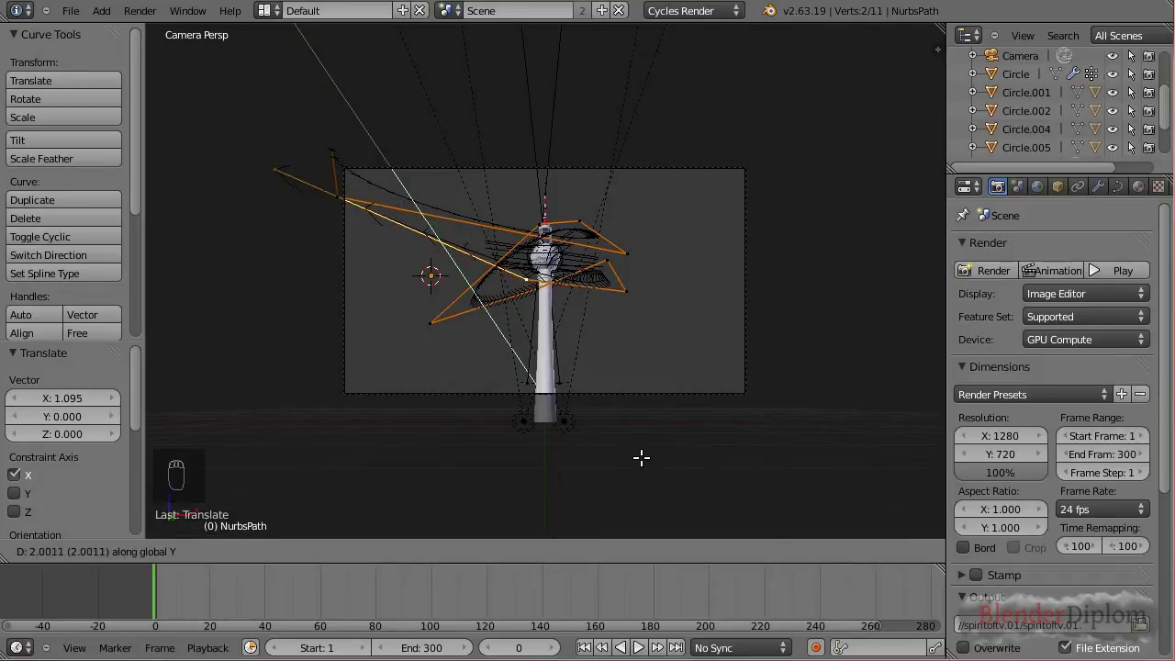
{"action": "left_click_drag", "start_coordinate": [641, 480], "coordinate": [614, 392]}
{"action": "left_click_drag", "start_coordinate": [614, 392], "coordinate": [669, 213]}
{"action": "key", "text": "g"}
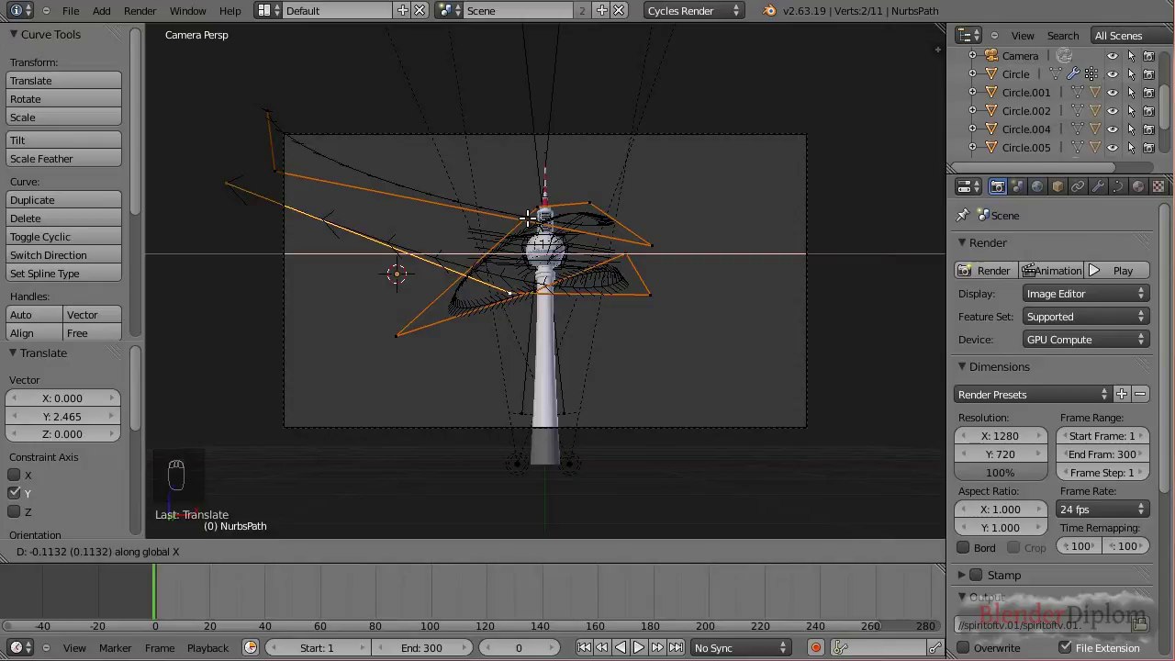
Shift another point to smooth the loop around the sphere and leave edit mode.
{"action": "left_click_drag", "start_coordinate": [525, 214], "coordinate": [580, 249]}
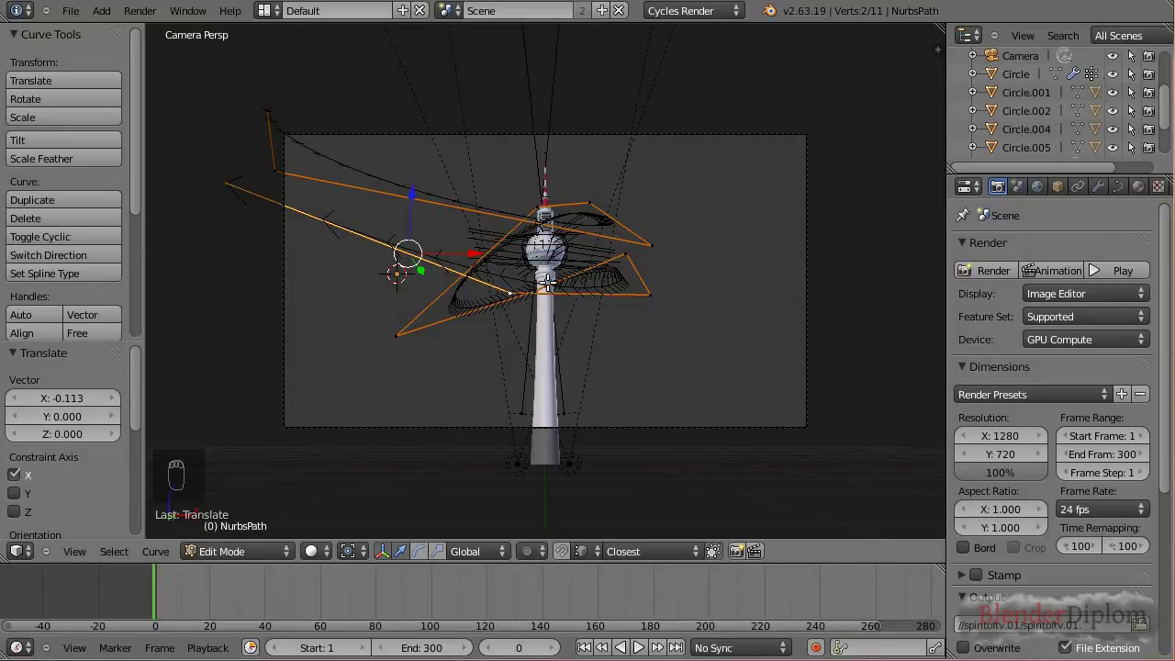
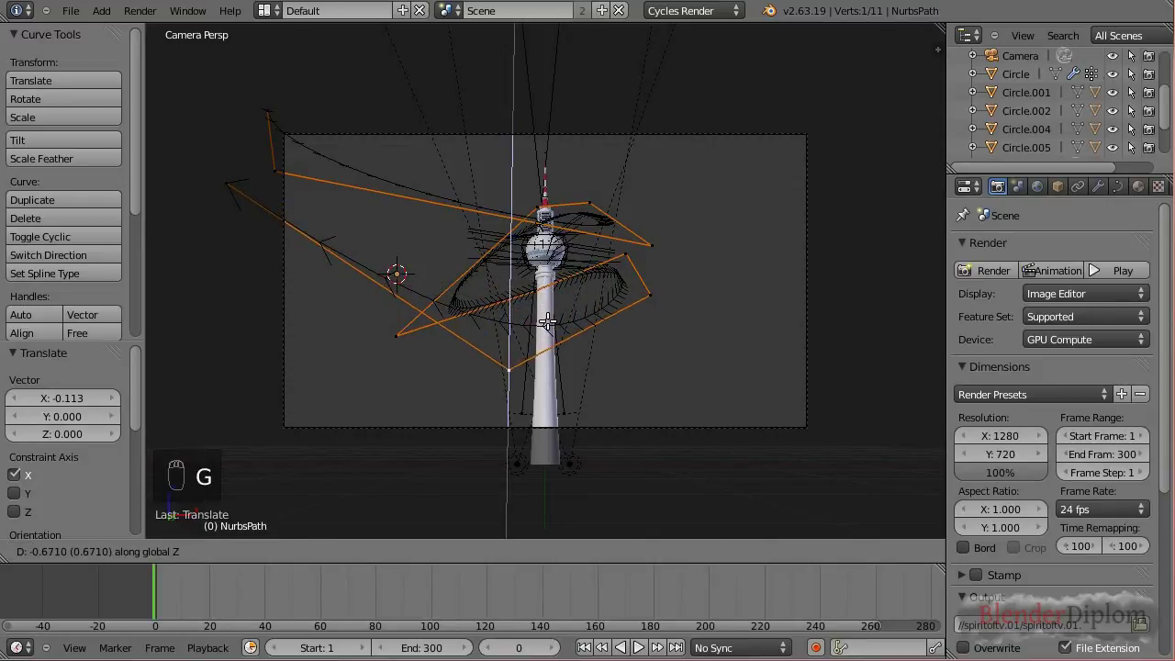
{"action": "left_click_drag", "start_coordinate": [546, 317], "coordinate": [486, 285]}
{"action": "key", "text": "Tab"}
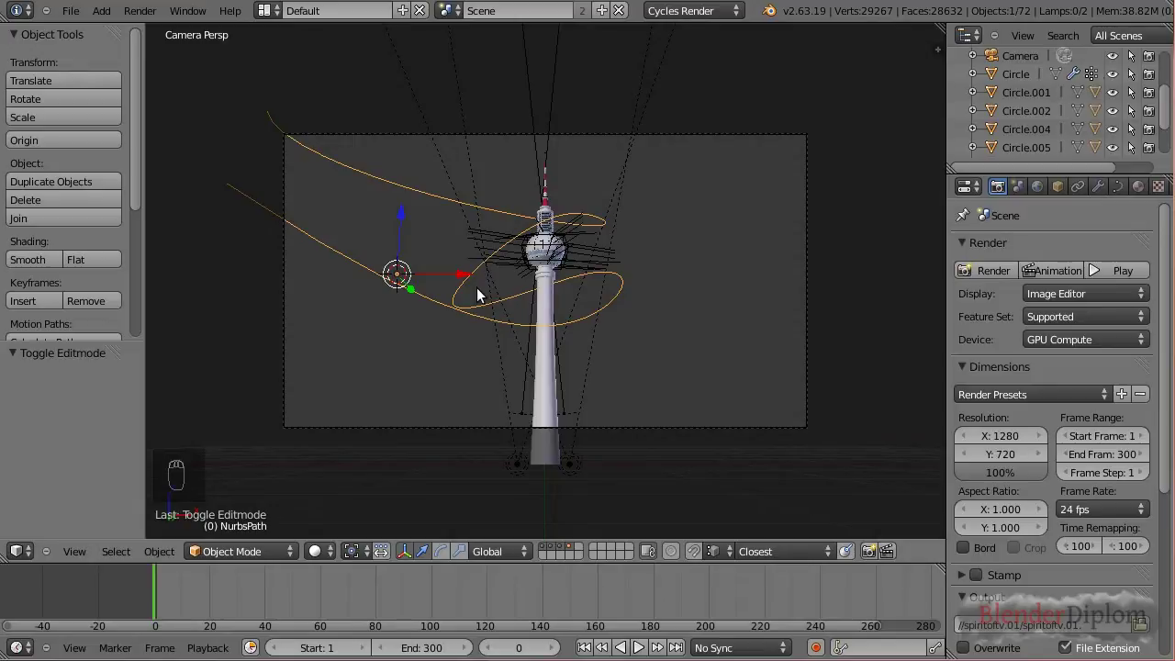
Snap the 3D cursor to the path's starting control point.
{"action": "key", "text": "KP_7"}
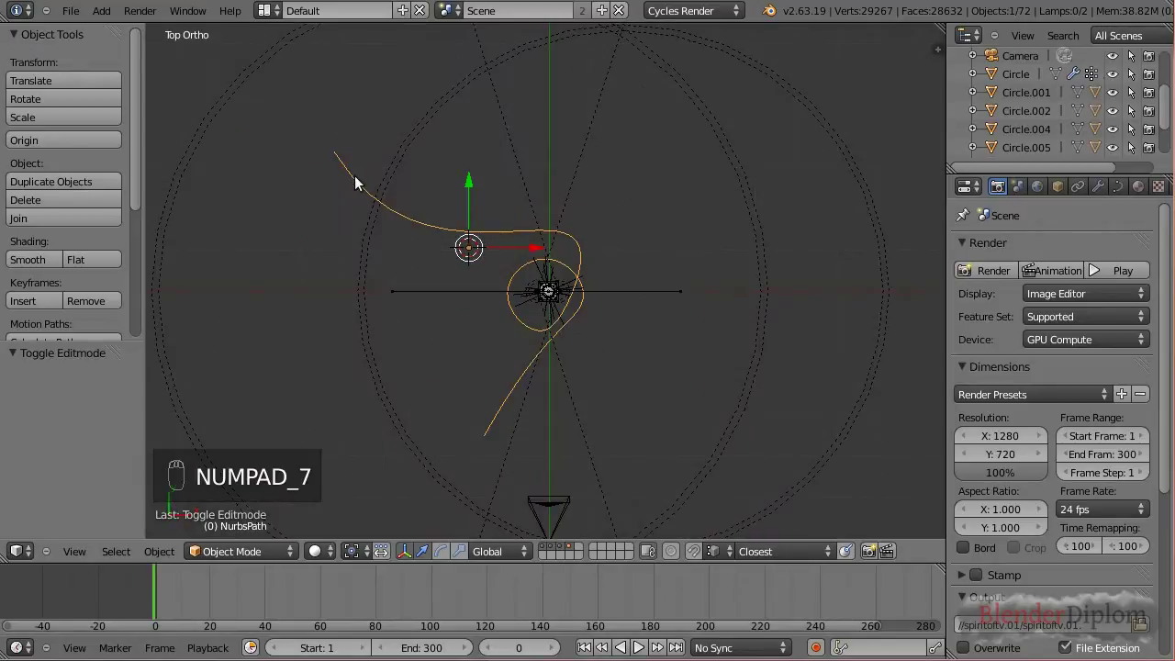
{"action": "key", "text": "Tab"}
{"action": "left_click_drag", "start_coordinate": [331, 147], "coordinate": [382, 108]}
{"action": "key", "text": "shift+s"}
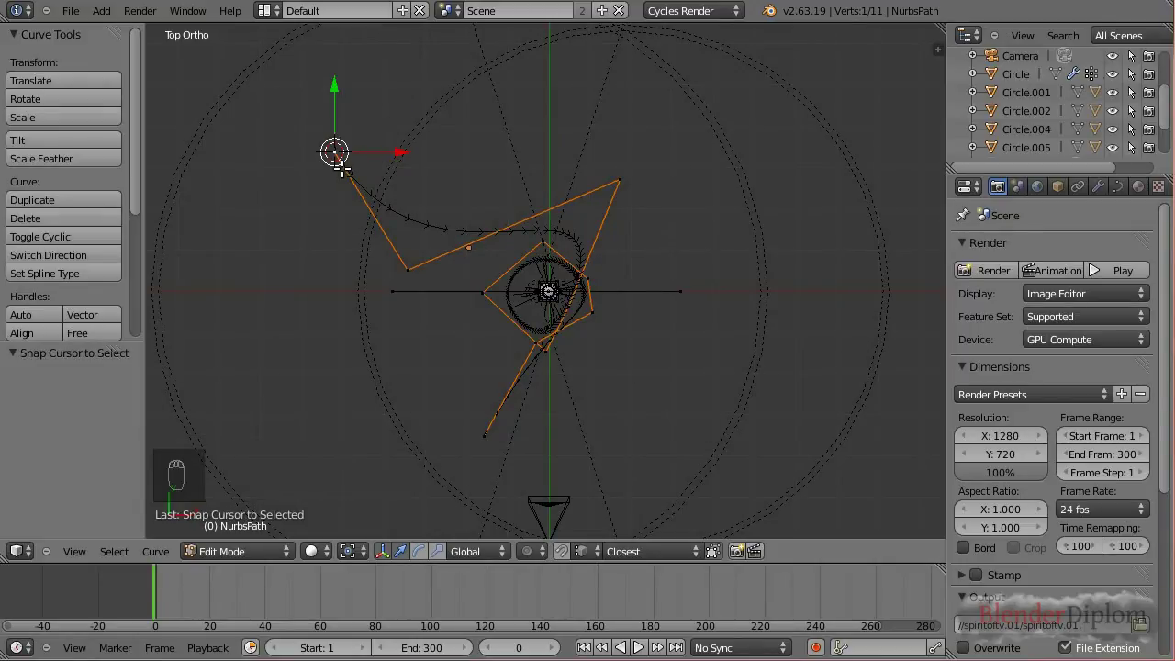
{"action": "key", "text": "Tab"}
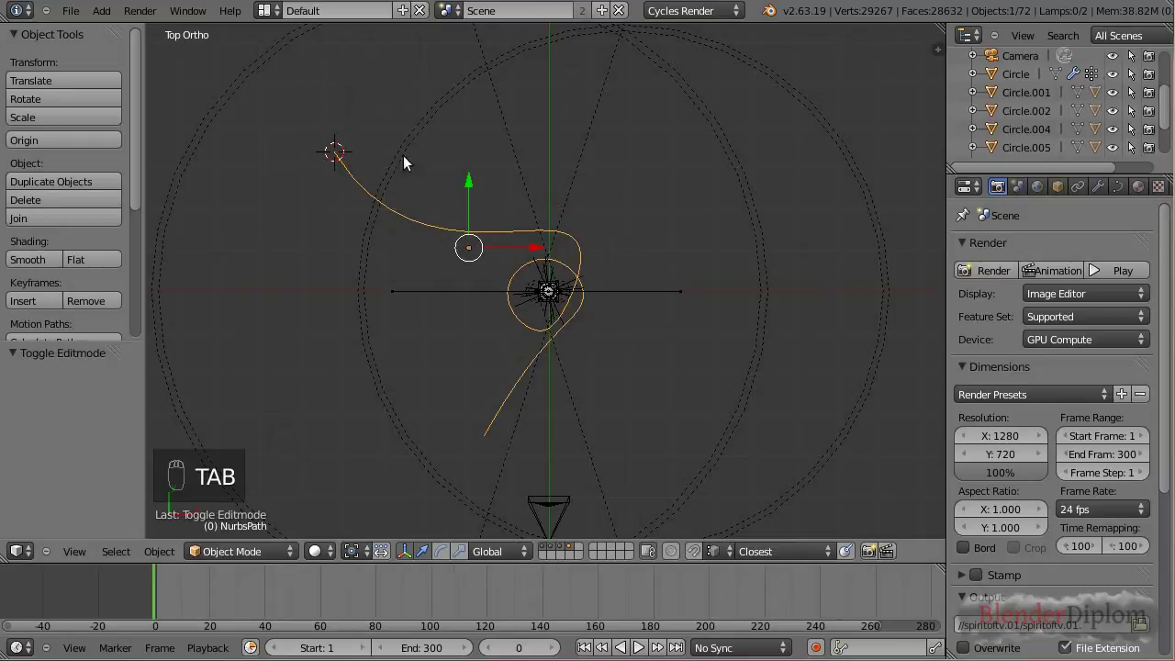
Add an ico sphere at the path start, scale it to 0.215, and shift-select the path.
{"action": "key", "text": "shift+a"}
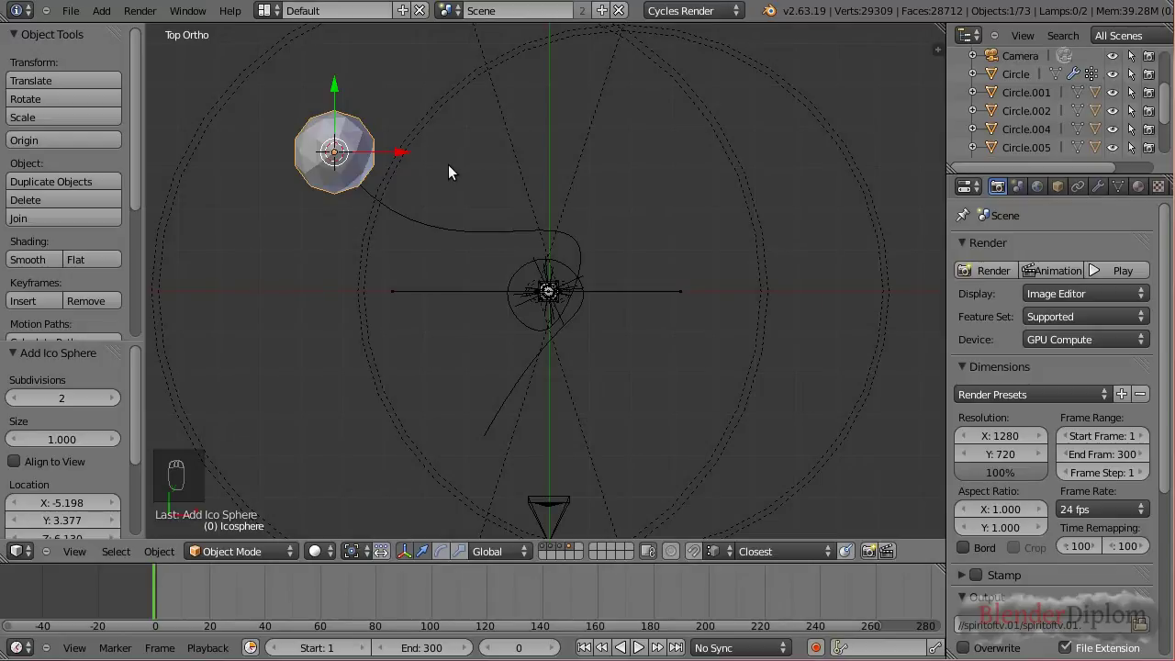
{"action": "key", "text": "s"}
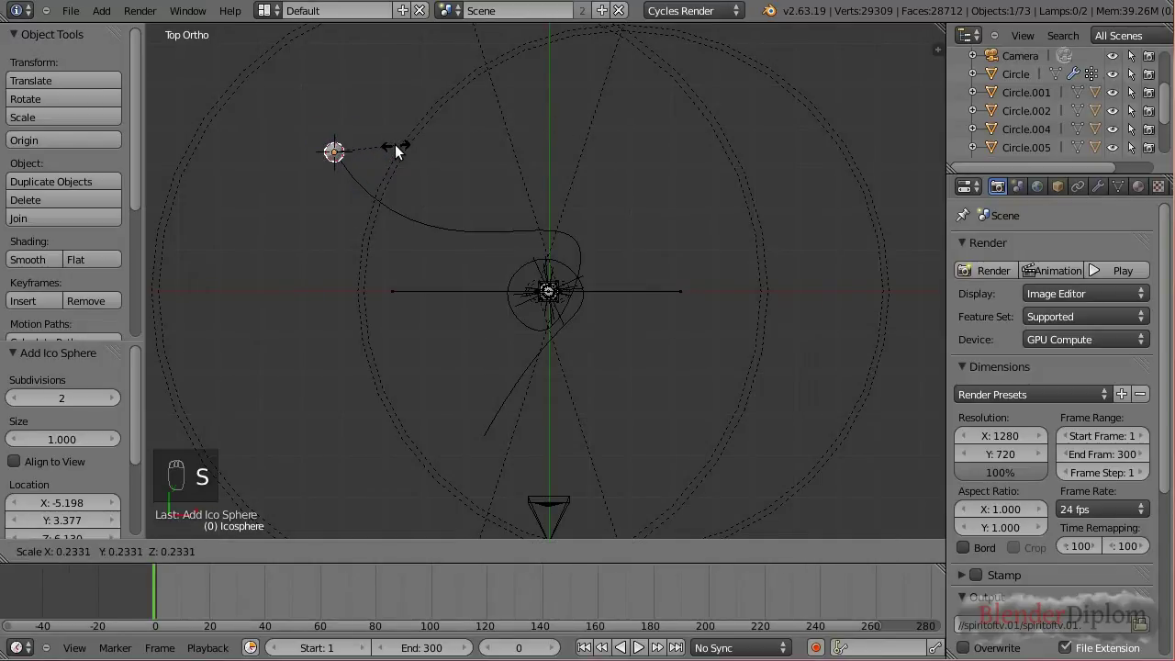
{"action": "left_click_drag", "start_coordinate": [394, 154], "coordinate": [371, 196]}
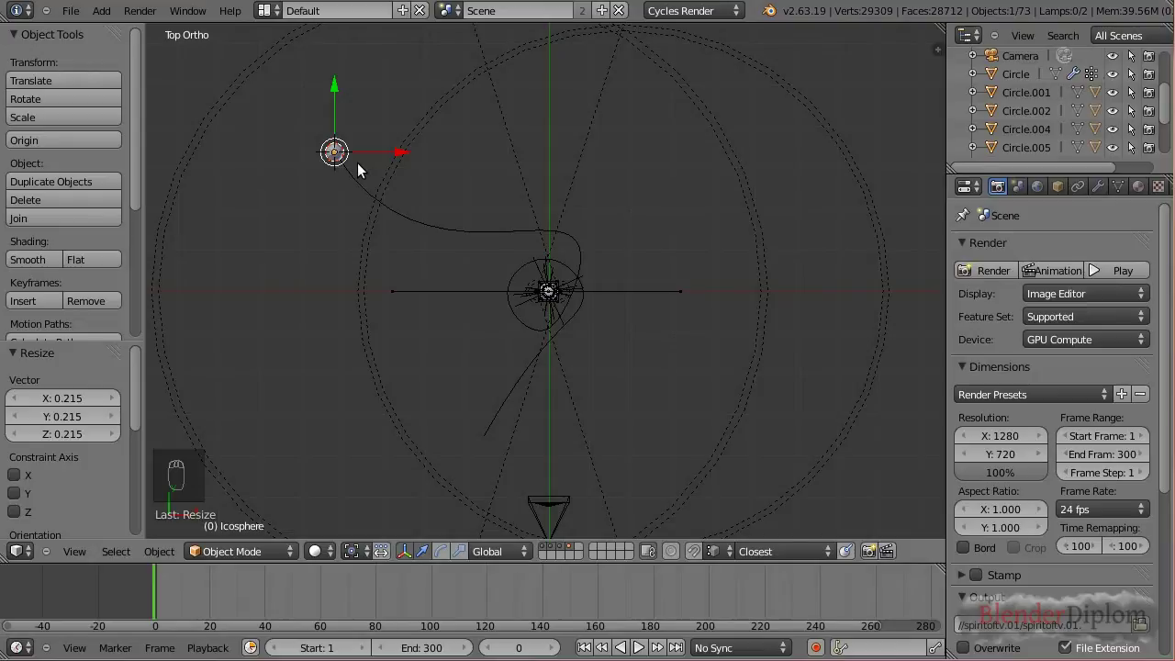
{"action": "left_click_drag", "start_coordinate": [364, 195], "coordinate": [374, 129]}
Parent the sphere with Follow Path and set Path Animation Frames to 200.
{"action": "key", "text": "ctrl+p"}
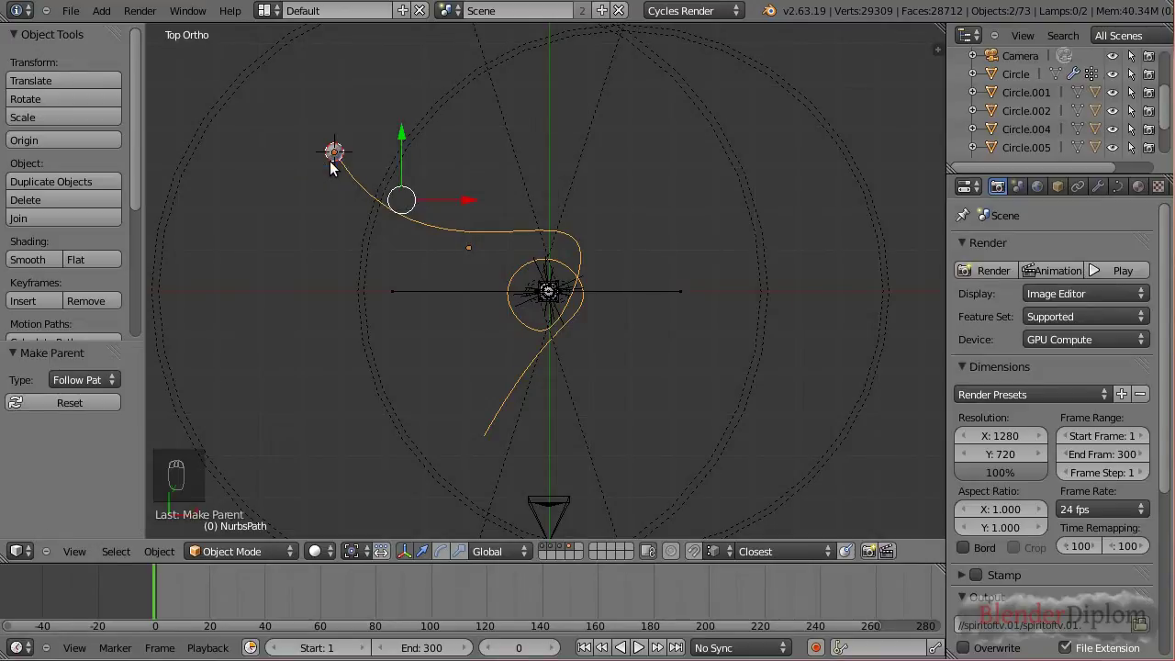
{"action": "left_click_drag", "start_coordinate": [165, 591], "coordinate": [318, 602]}
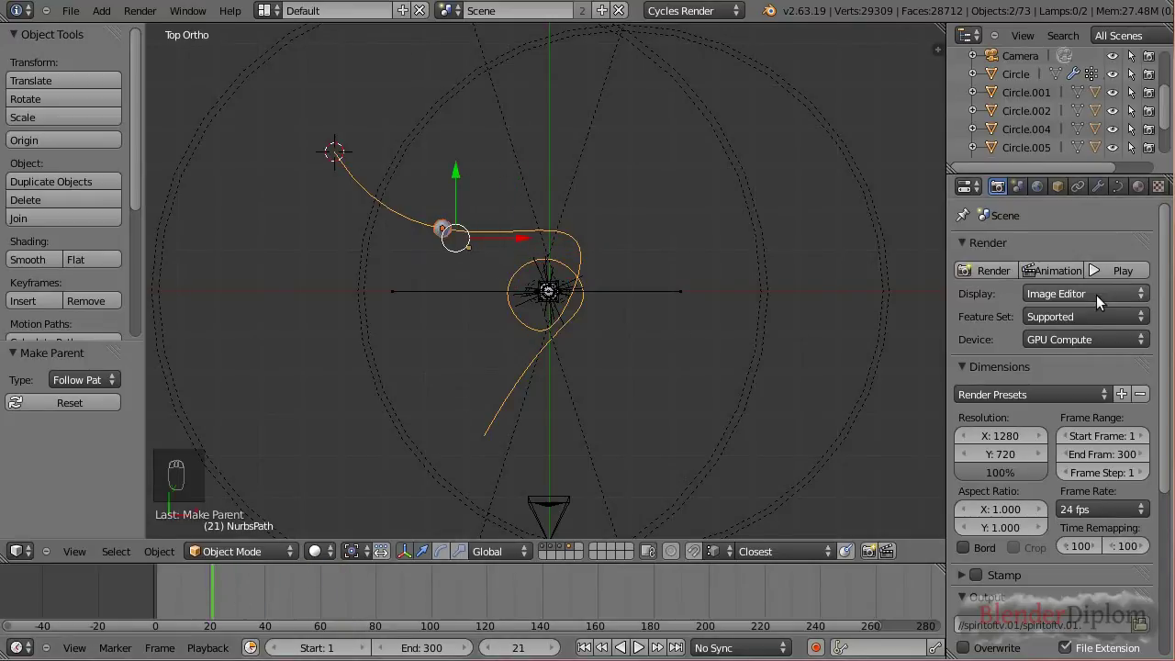
{"action": "left_click_drag", "start_coordinate": [1123, 193], "coordinate": [1080, 464]}
{"action": "left_click_drag", "start_coordinate": [1080, 464], "coordinate": [1066, 379]}
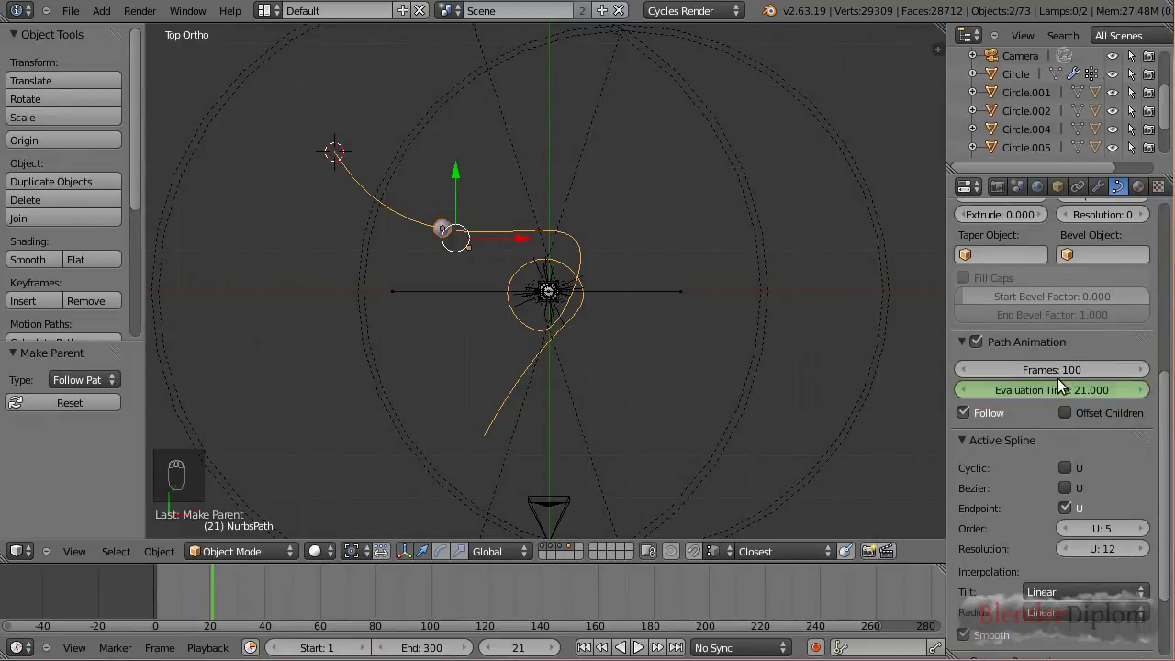
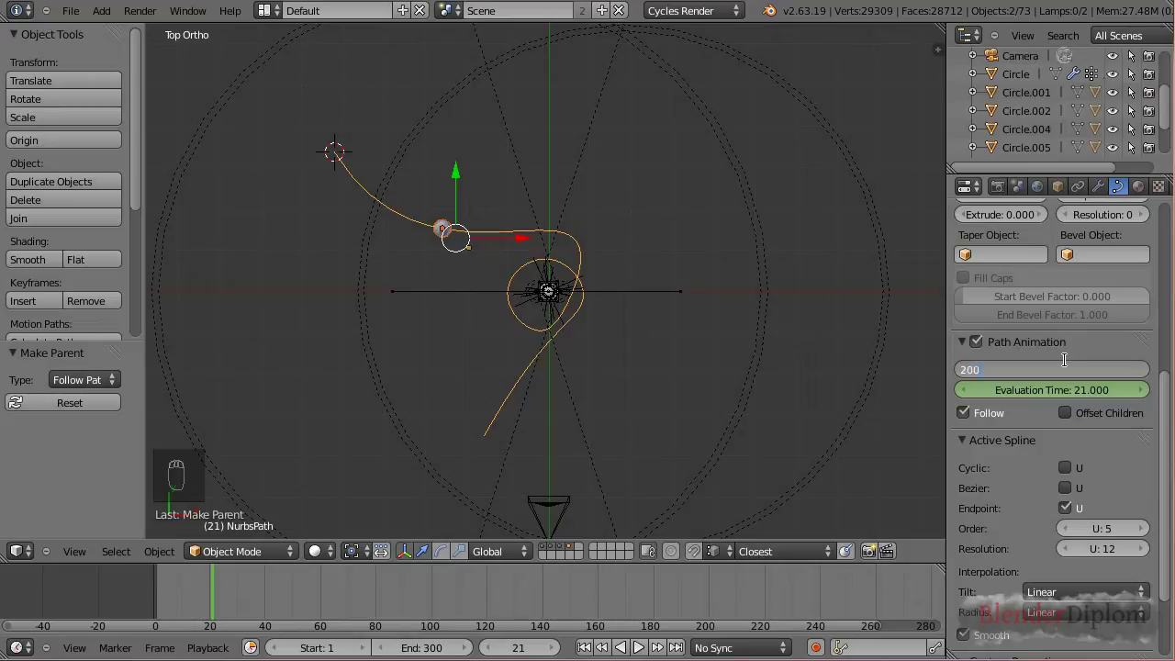
Scrub the timeline and watch the sphere travel through the camera view.
{"action": "left_click_drag", "start_coordinate": [199, 605], "coordinate": [244, 604]}
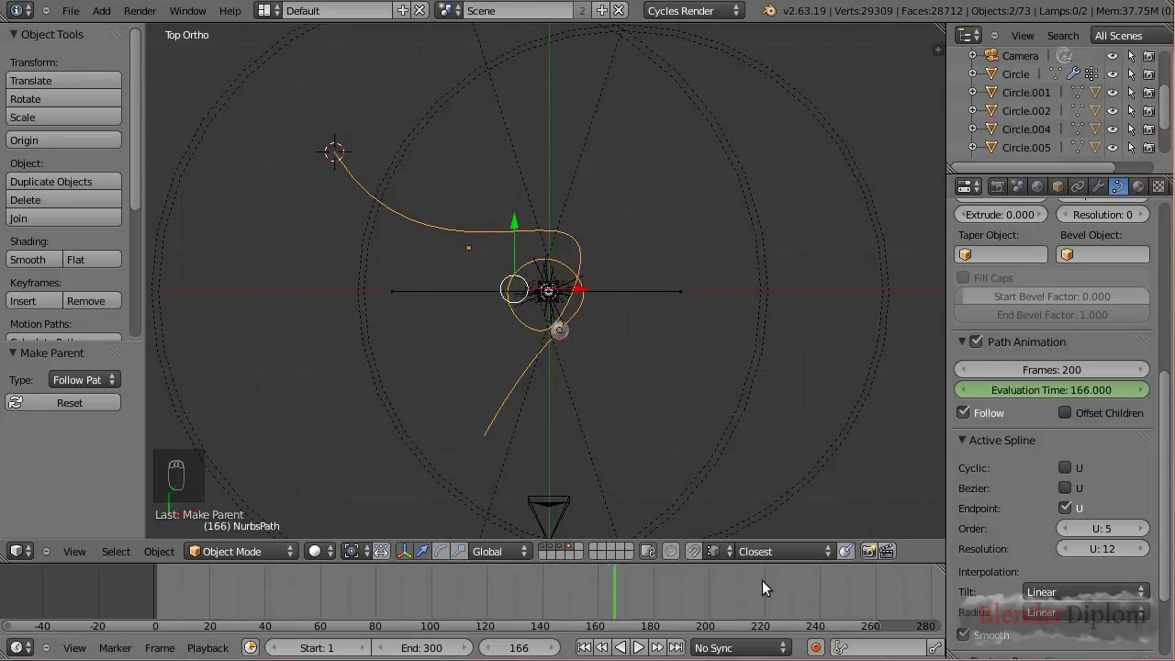
{"action": "key", "text": "KP_0"}
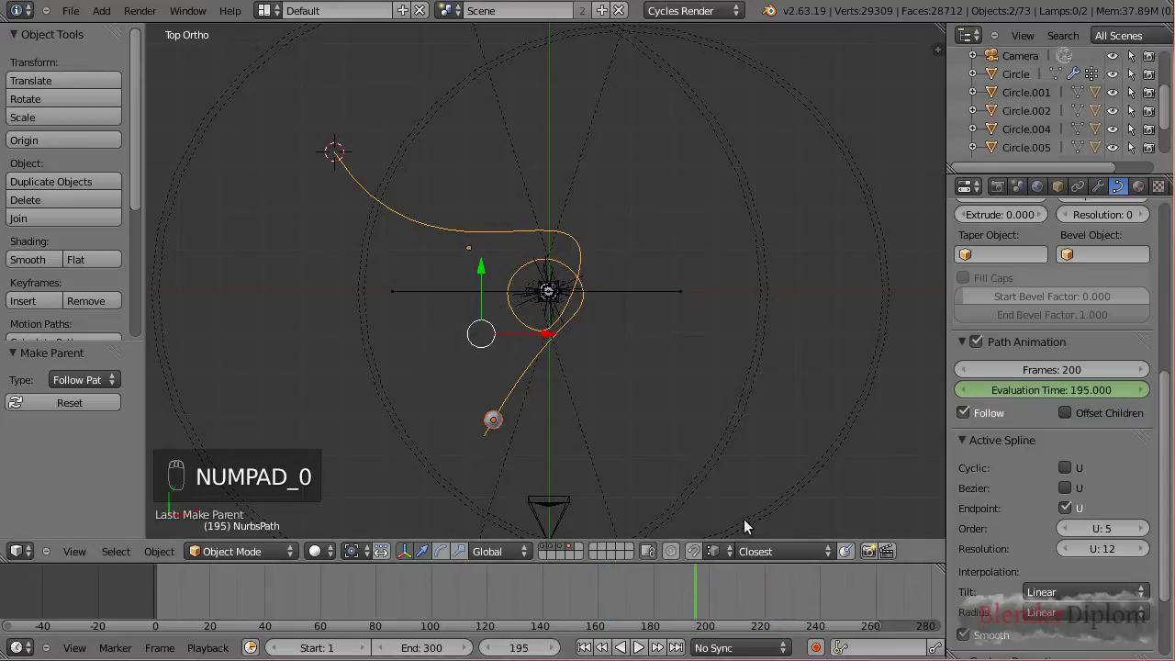
{"action": "key", "text": "KP_0"}
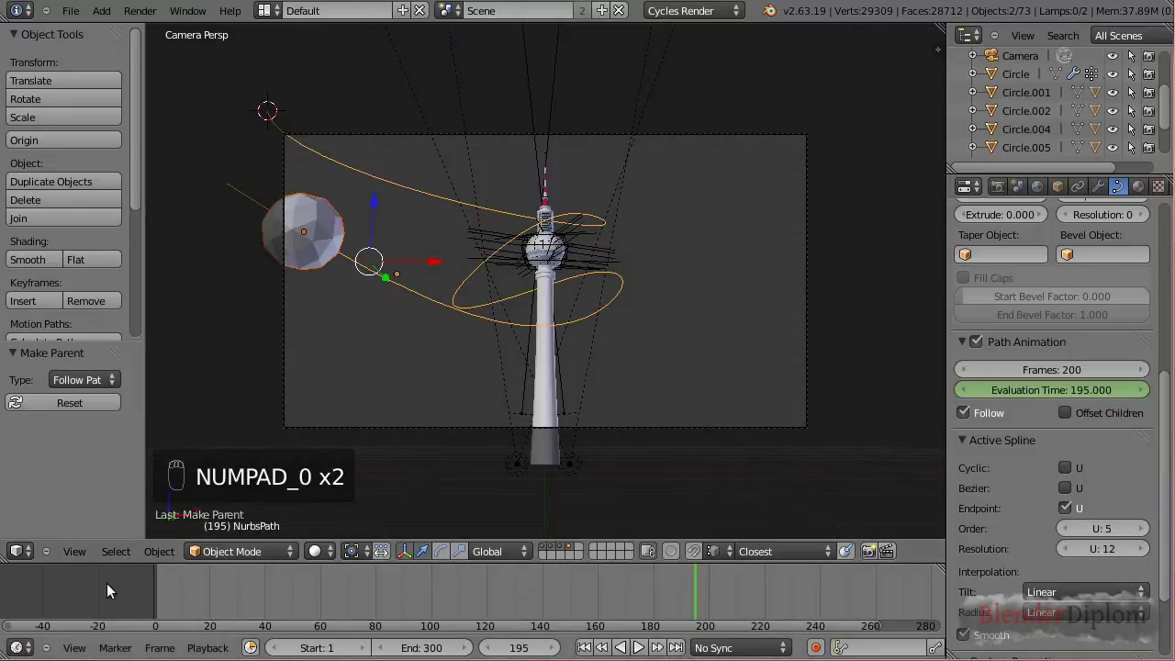
{"action": "left_click_drag", "start_coordinate": [137, 581], "coordinate": [394, 335]}
{"action": "key", "text": "alt+a"}
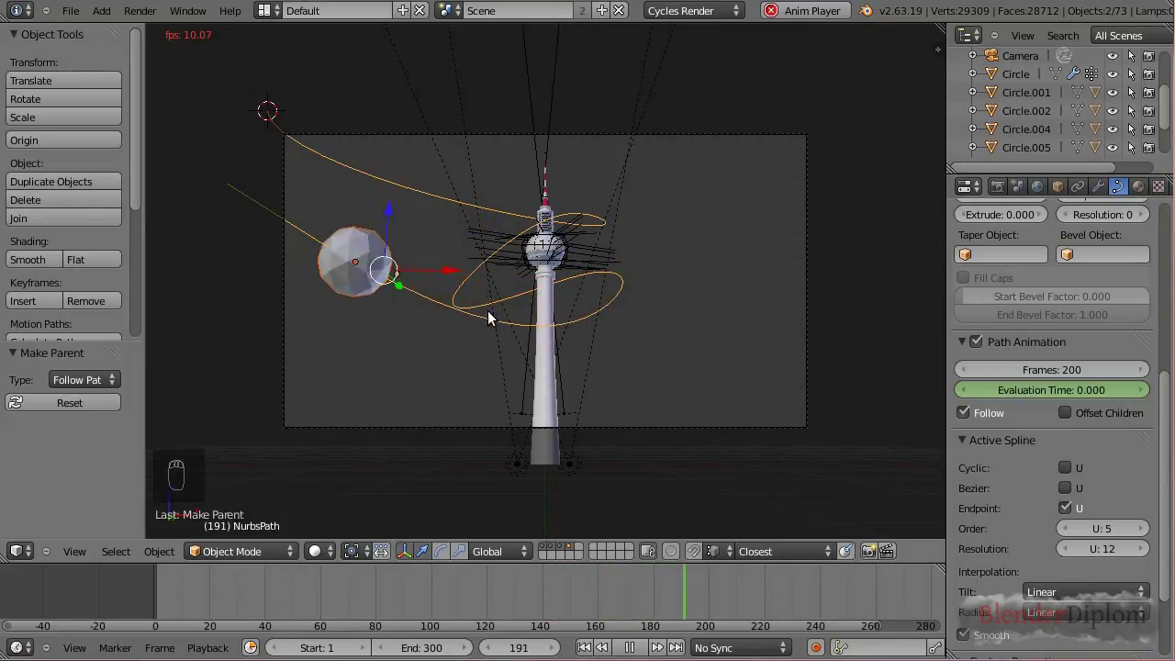
{"action": "key", "text": "alt+a"}
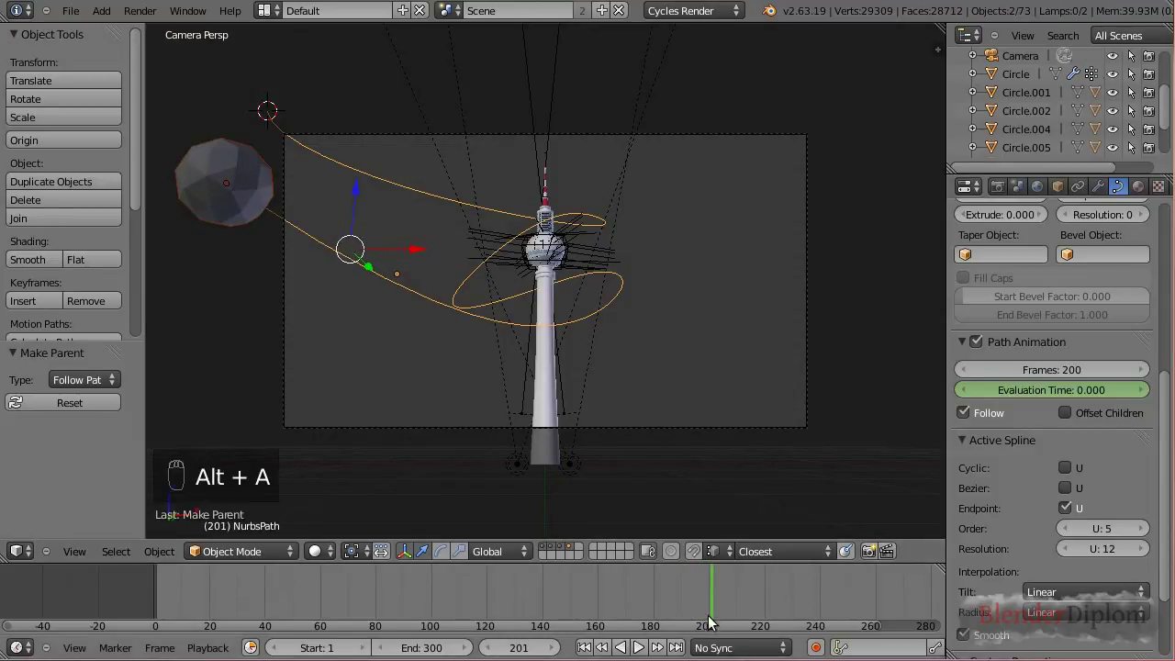
{"action": "key", "text": "KP_7"}
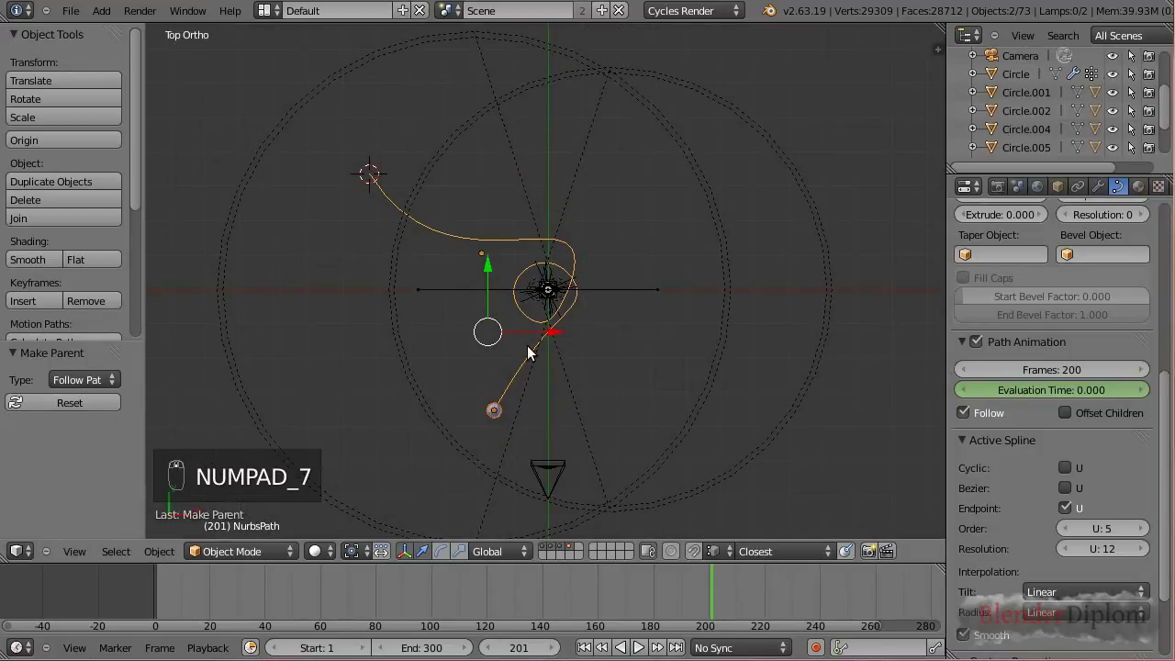
{"action": "key", "text": "KP_0"}
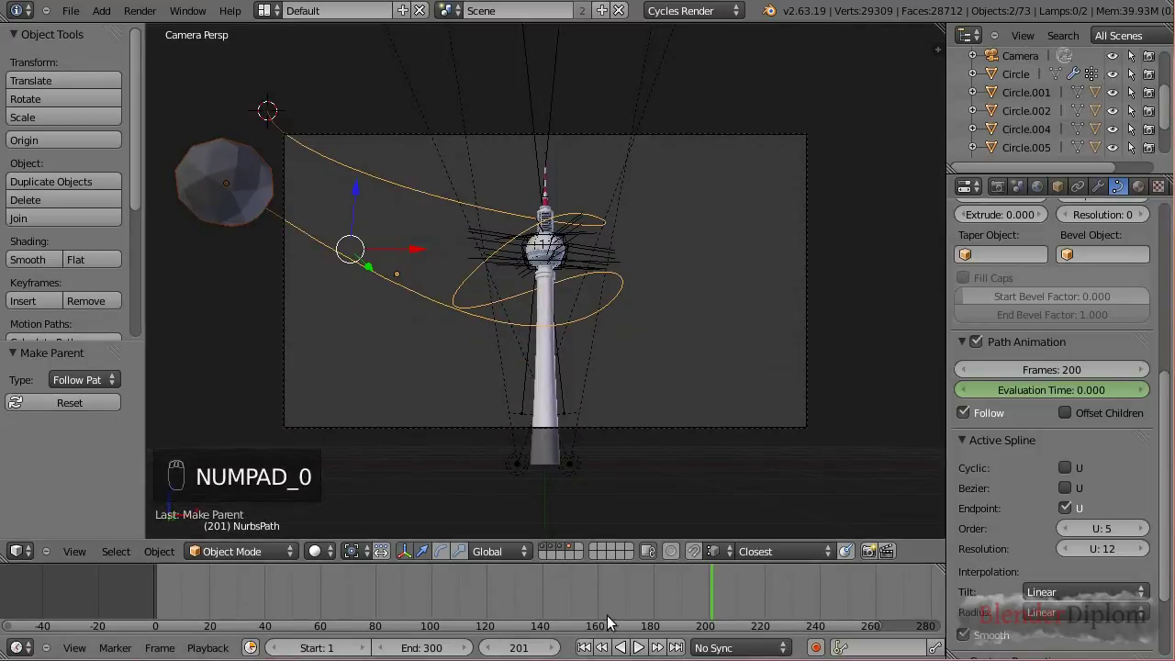
{"action": "left_click", "coordinate": [509, 599]}
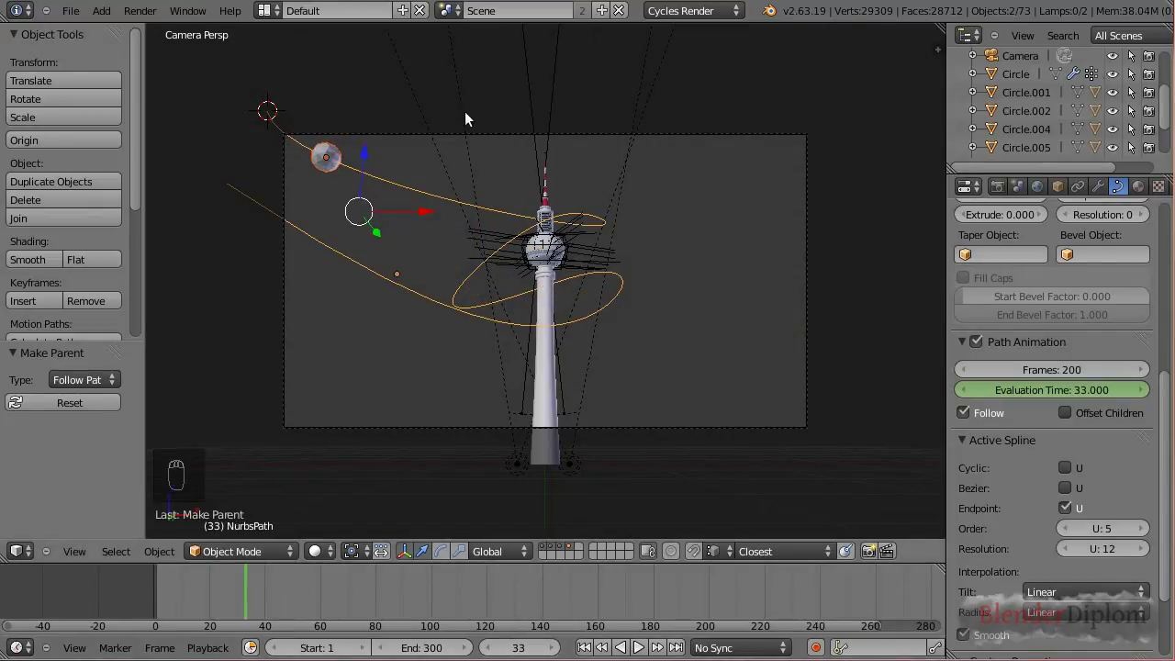
Scale the ico sphere up to 0.486, scrub to check its orbit, and show its Particles settings.
{"action": "key", "text": "s"}
{"action": "left_click_drag", "start_coordinate": [344, 158], "coordinate": [435, 171]}
{"action": "key", "text": "s"}
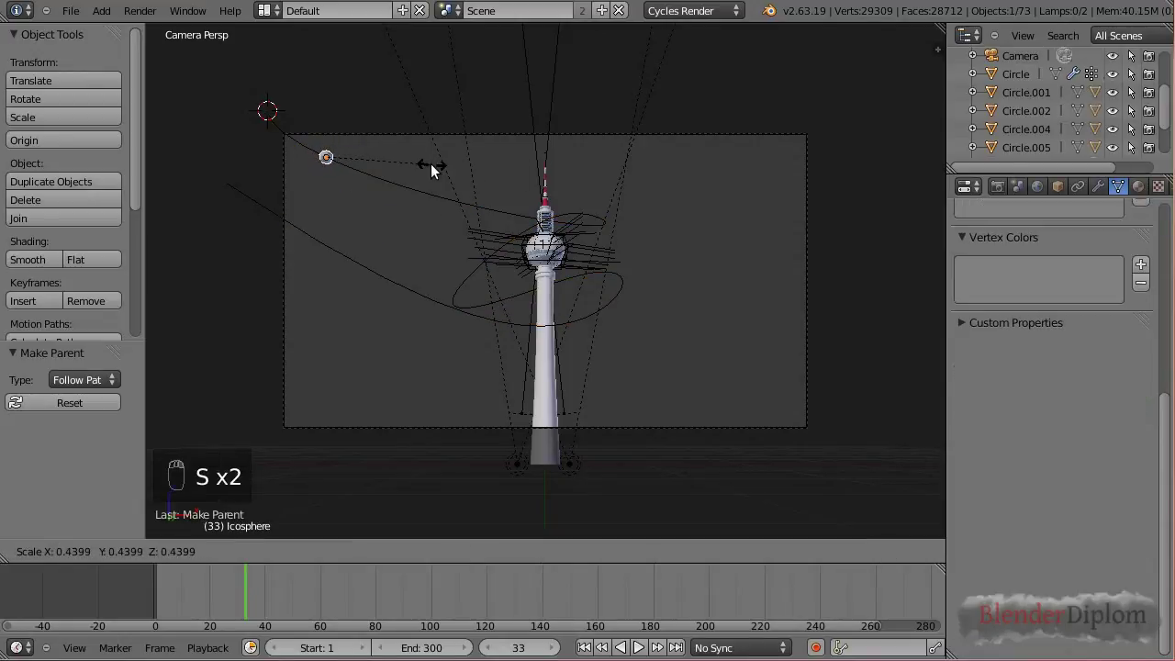
{"action": "left_click_drag", "start_coordinate": [445, 171], "coordinate": [629, 196]}
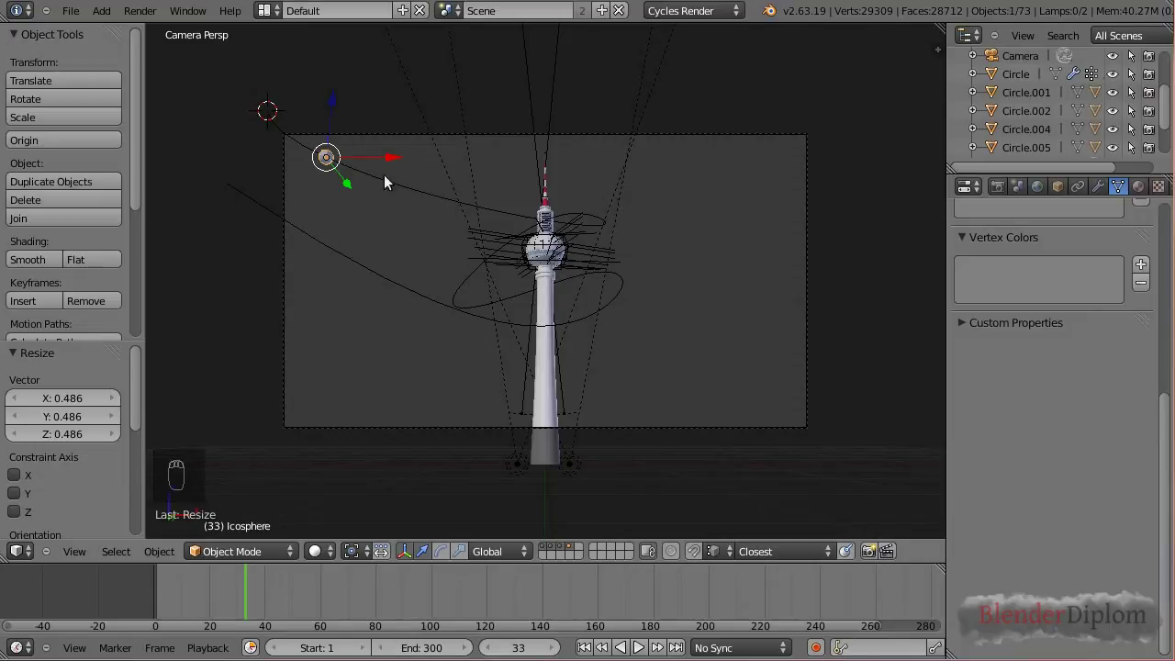
{"action": "left_click_drag", "start_coordinate": [190, 597], "coordinate": [386, 593]}
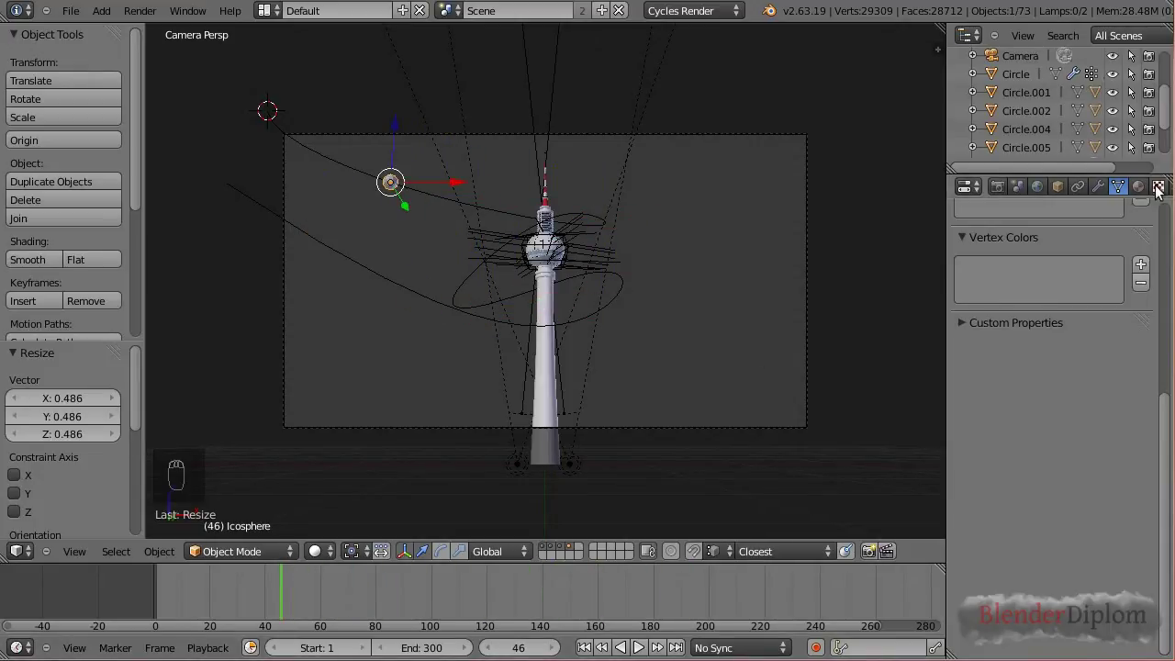
{"action": "left_click_drag", "start_coordinate": [1157, 185], "coordinate": [1138, 196]}
Add Trail.ParticleSystem with 50000 particles, lifetime 100 and lifetime randomness 0.133.
{"action": "left_click_drag", "start_coordinate": [1138, 196], "coordinate": [1147, 251]}
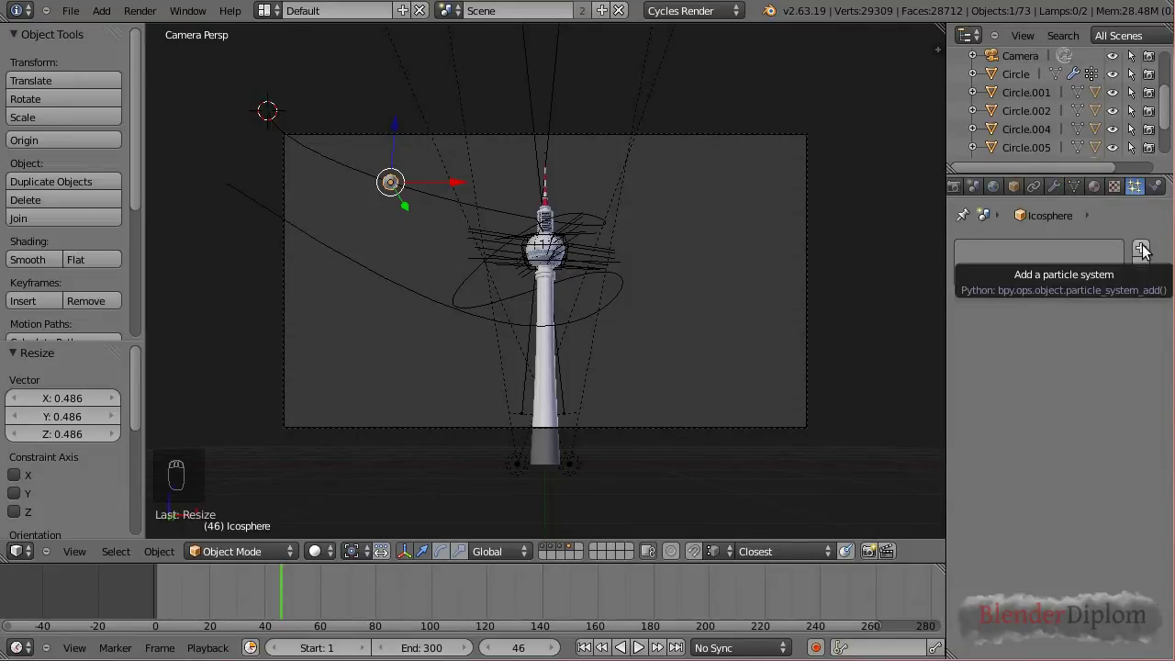
{"action": "left_click_drag", "start_coordinate": [1148, 250], "coordinate": [1148, 248]}
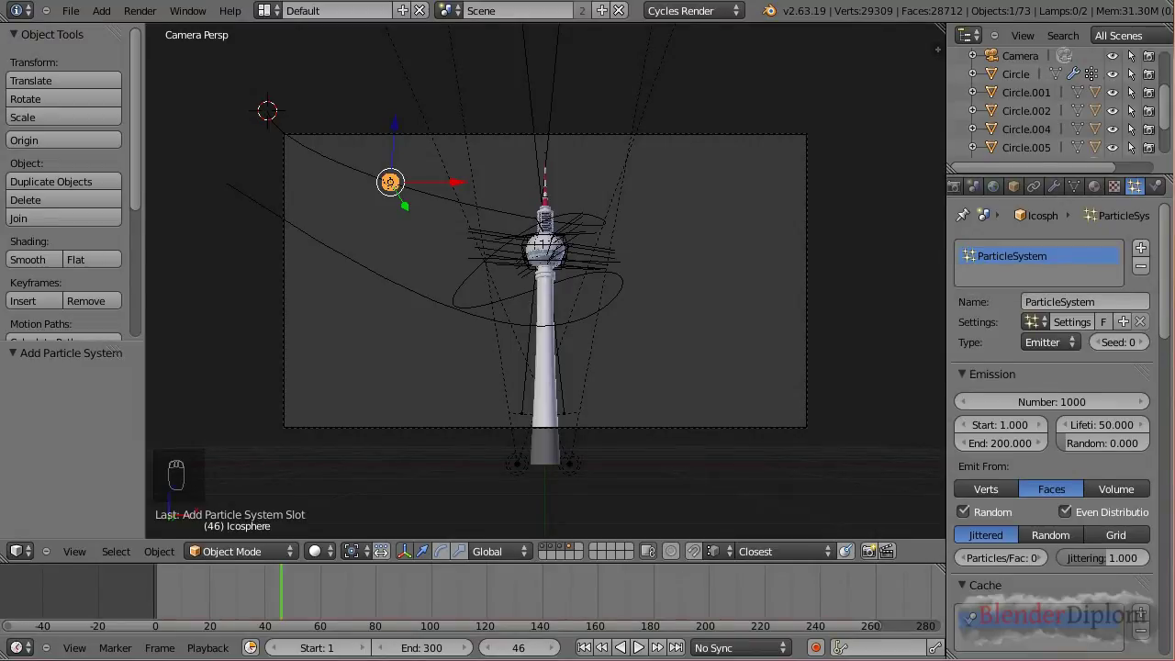
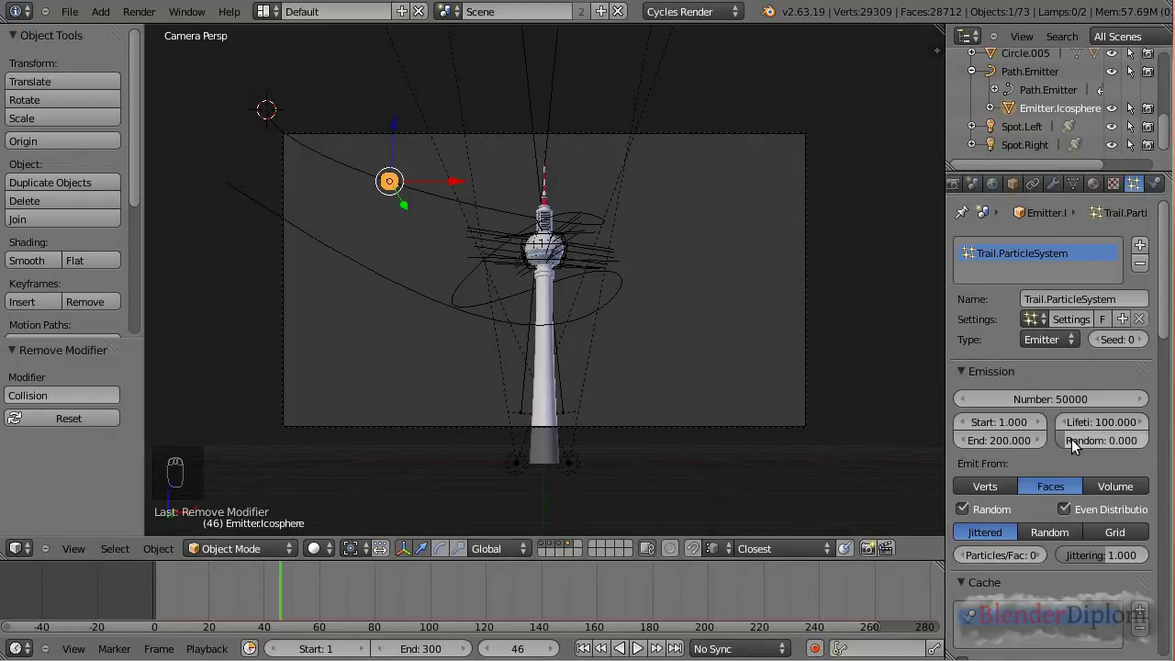
{"action": "left_click_drag", "start_coordinate": [1074, 447], "coordinate": [1084, 439]}
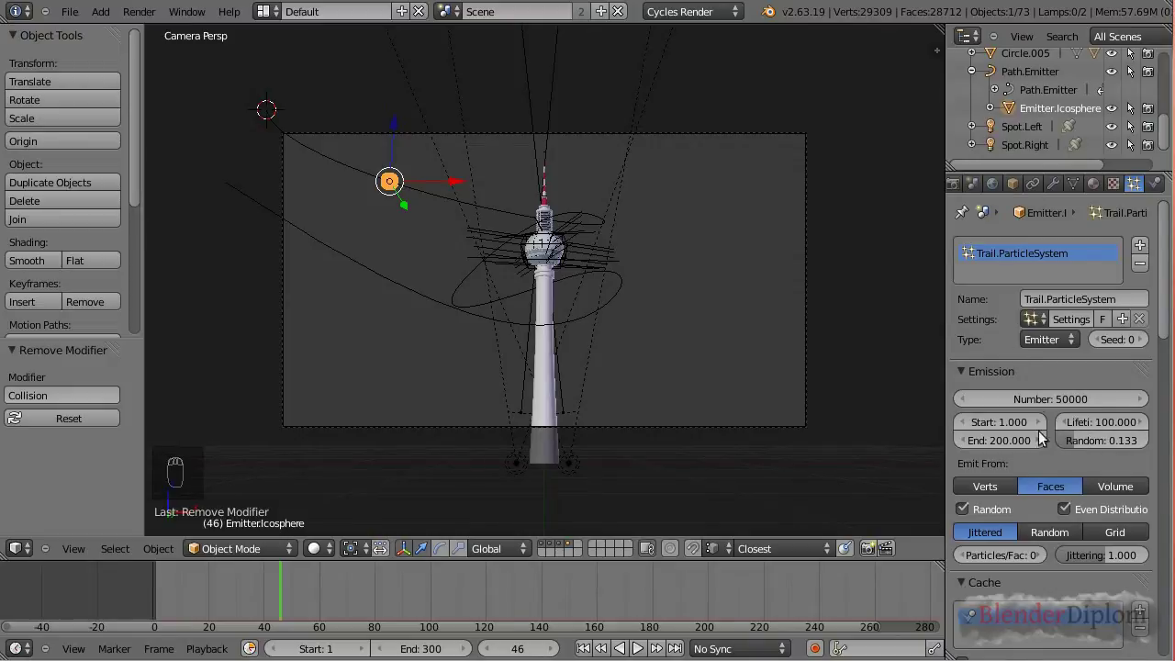
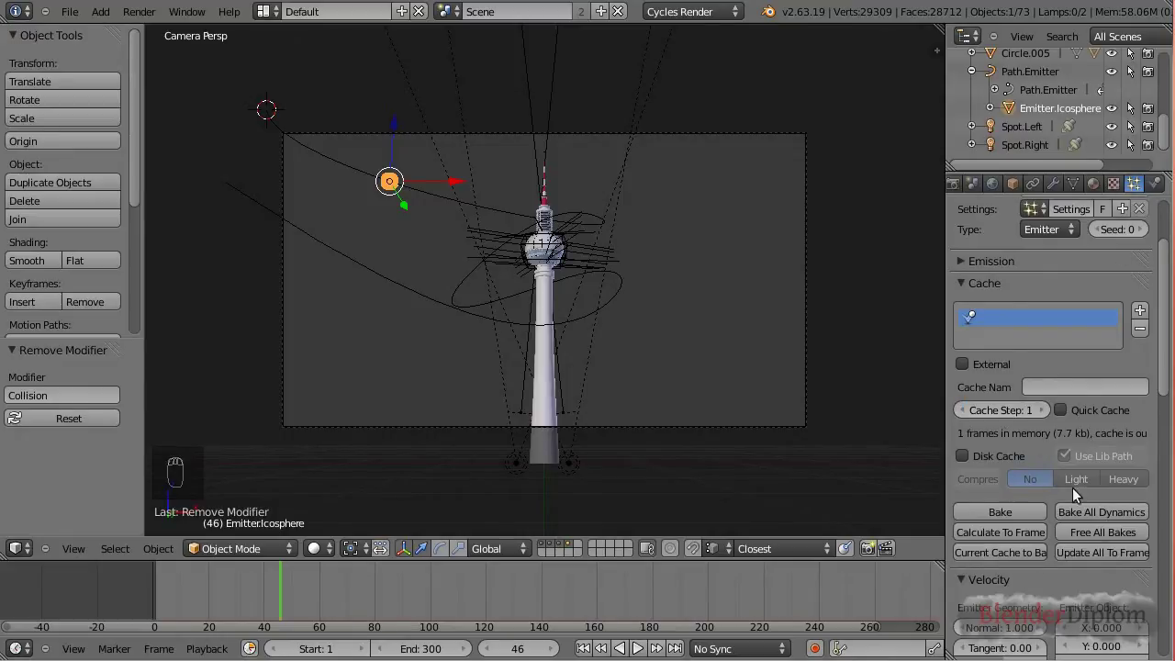
Enable Disk Cache with Light compression and rewind to frame 0.
{"action": "left_click_drag", "start_coordinate": [980, 460], "coordinate": [1089, 425]}
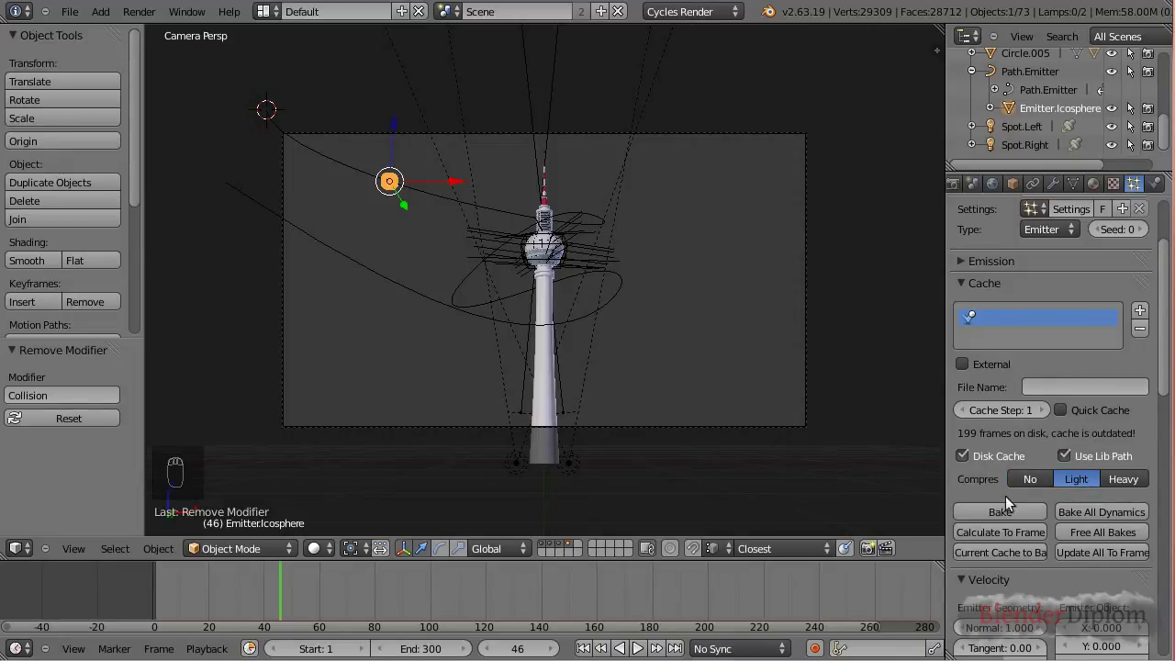
{"action": "left_click_drag", "start_coordinate": [964, 288], "coordinate": [84, 524]}
{"action": "left_click_drag", "start_coordinate": [111, 592], "coordinate": [634, 388]}
Replay the particle animation to check the trail leaving the emitter at normal velocity 0.1.
{"action": "key", "text": "alt+a"}
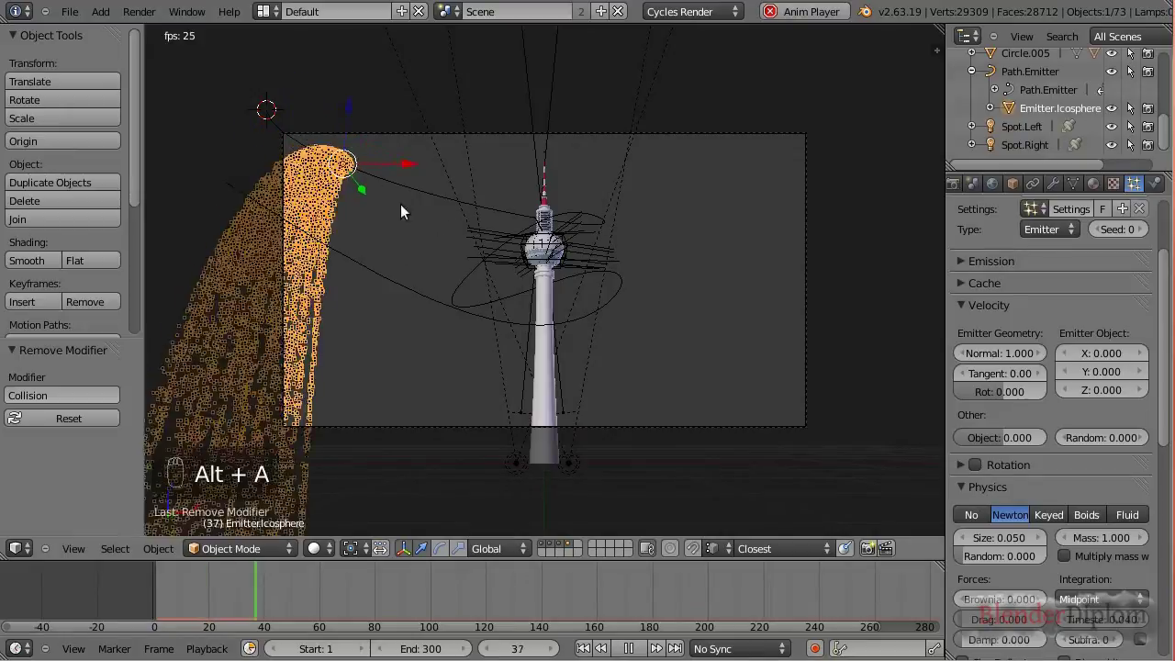
{"action": "key", "text": "alt+a"}
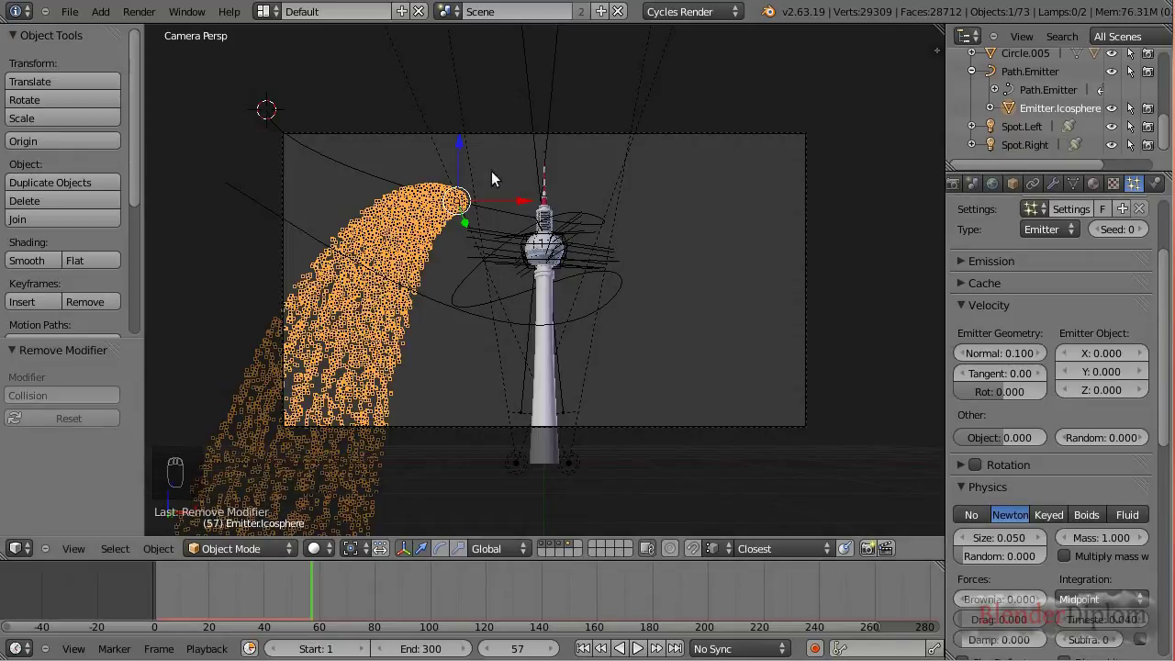
{"action": "key", "text": "alt+a"}
{"action": "key", "text": "alt+a"}
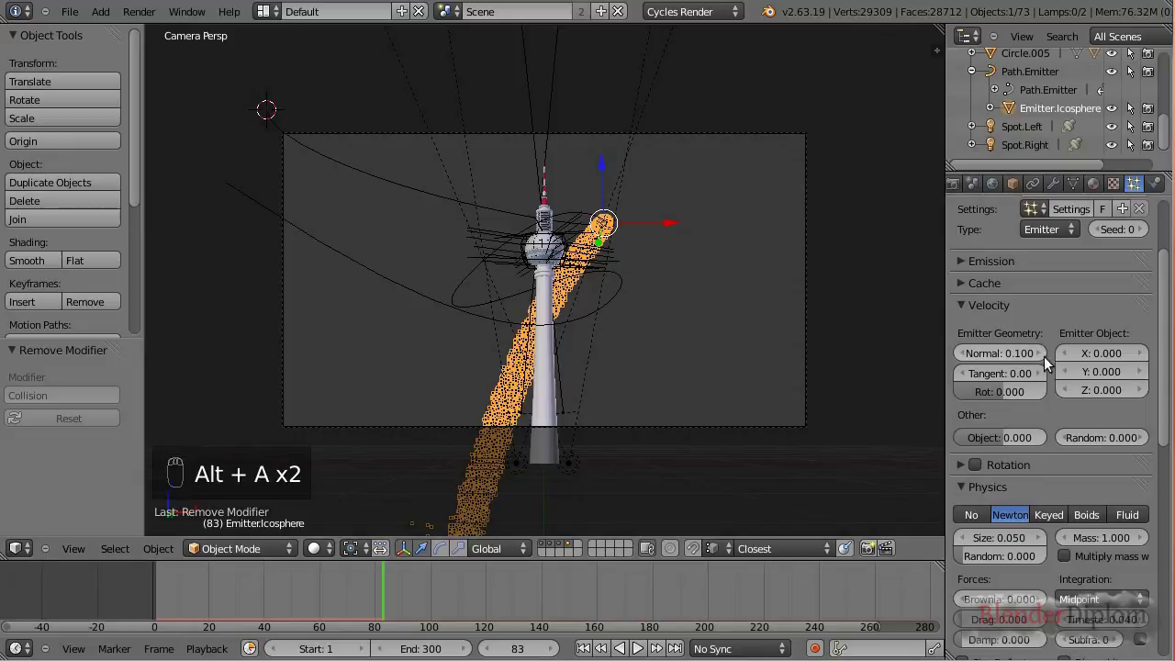
Set the particles' Gravity field weight to 0 and replay so the trail forms an orange cloud.
{"action": "left_click_drag", "start_coordinate": [968, 311], "coordinate": [388, 600]}
{"action": "key", "text": "alt+a"}
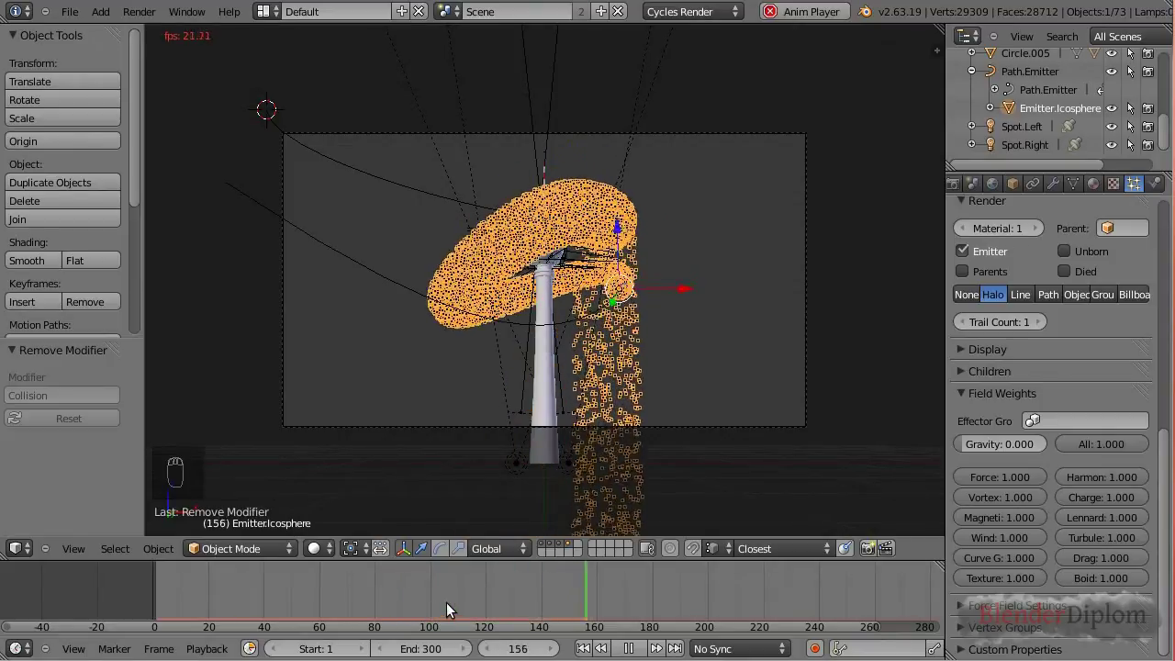
{"action": "key", "text": "alt+a"}
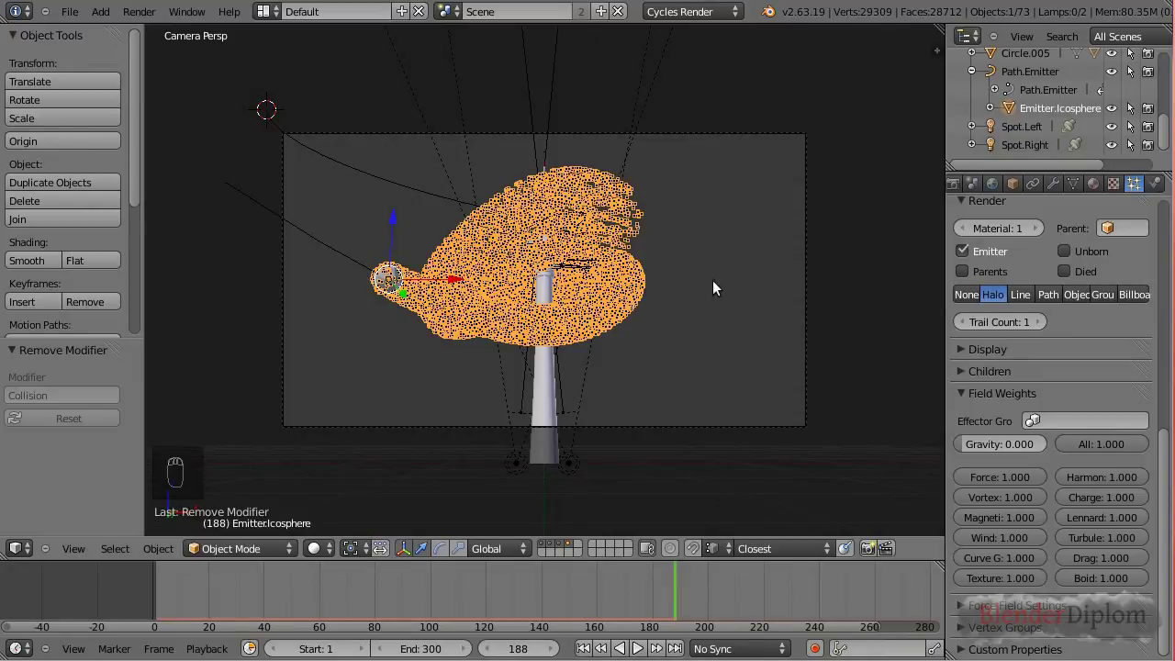
{"action": "left_click_drag", "start_coordinate": [542, 481], "coordinate": [560, 487]}
Add a Turbulence force field, set its Strength to 5 and play the animation.
{"action": "key", "text": "shift+a"}
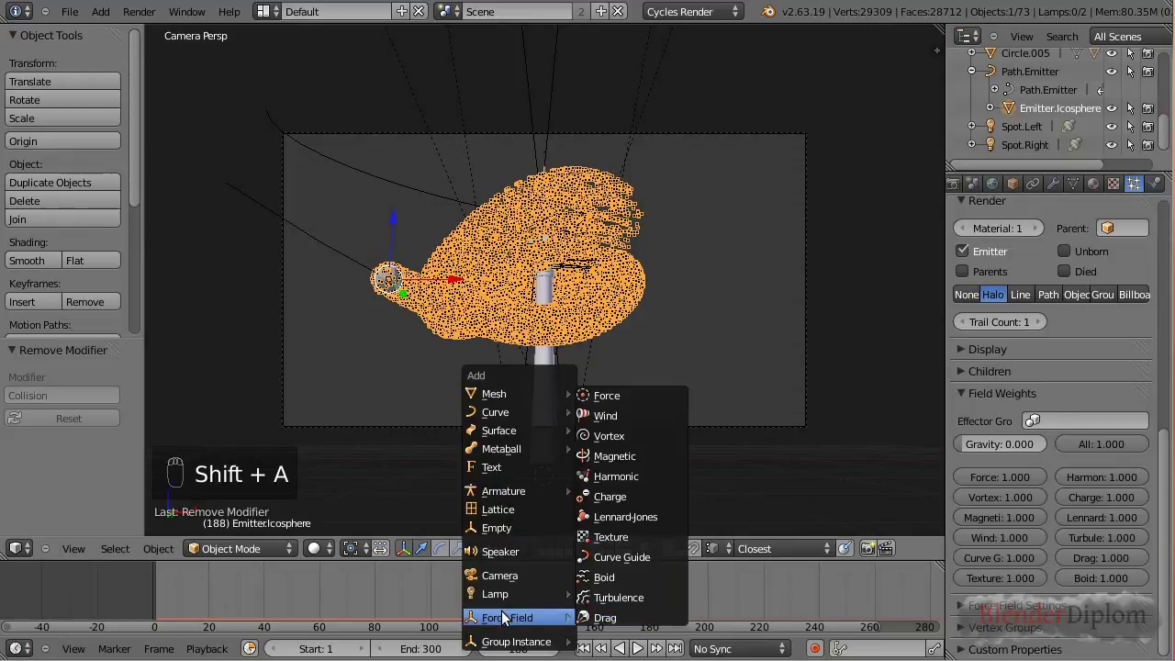
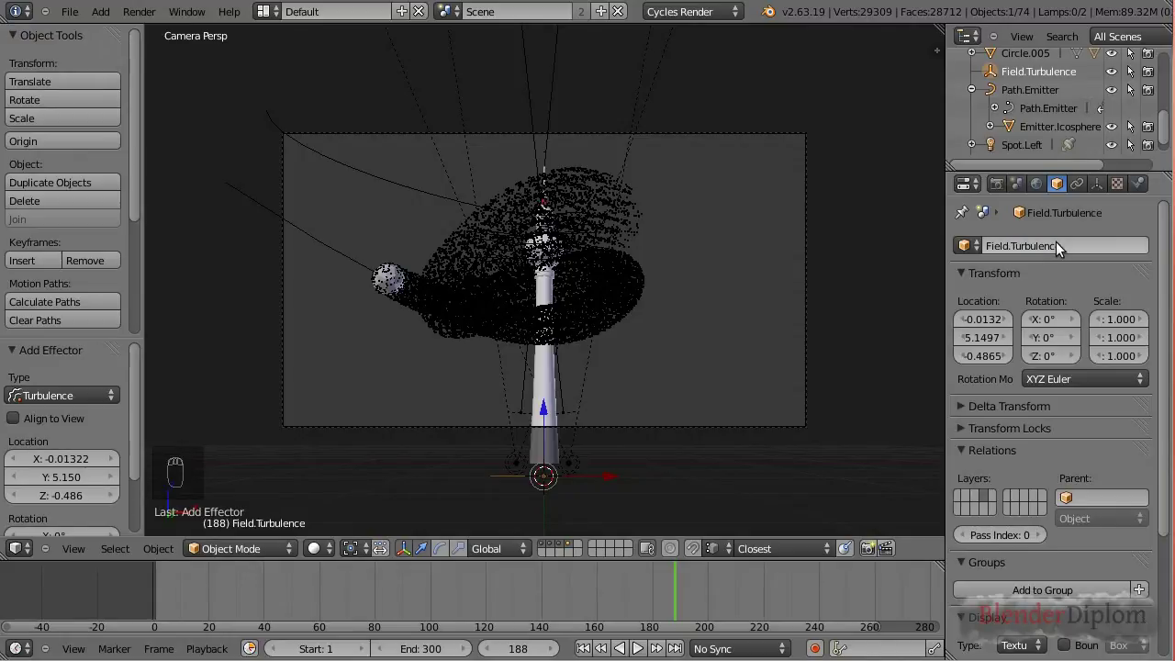
{"action": "left_click_drag", "start_coordinate": [1140, 188], "coordinate": [561, 352]}
{"action": "left_click_drag", "start_coordinate": [151, 604], "coordinate": [366, 201]}
{"action": "key", "text": "alt+a"}
Set the turbulence field Size to 0.5 and Flow to 1.0, replaying to see the cloud billow.
{"action": "left_click", "coordinate": [366, 201]}
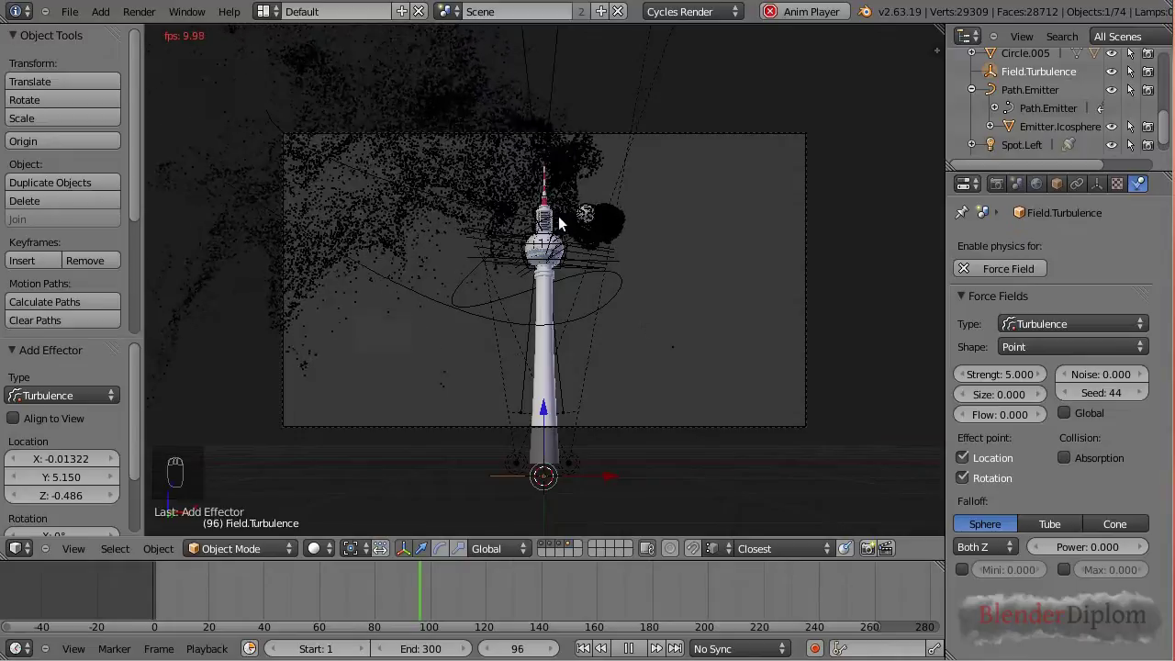
{"action": "key", "text": "alt+a"}
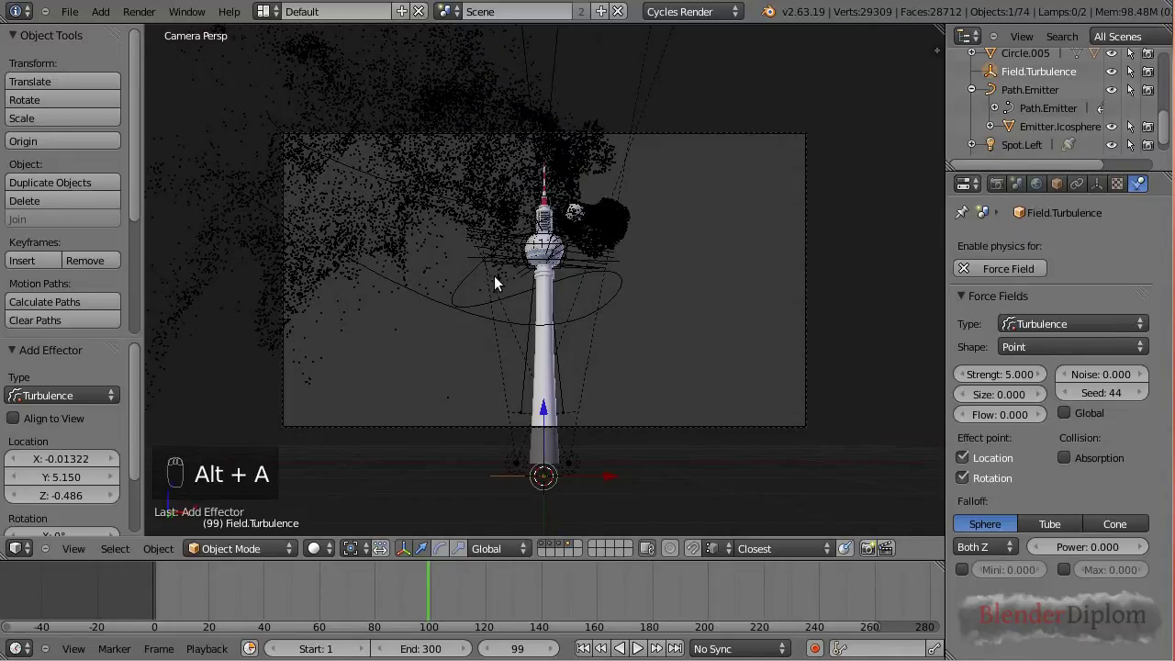
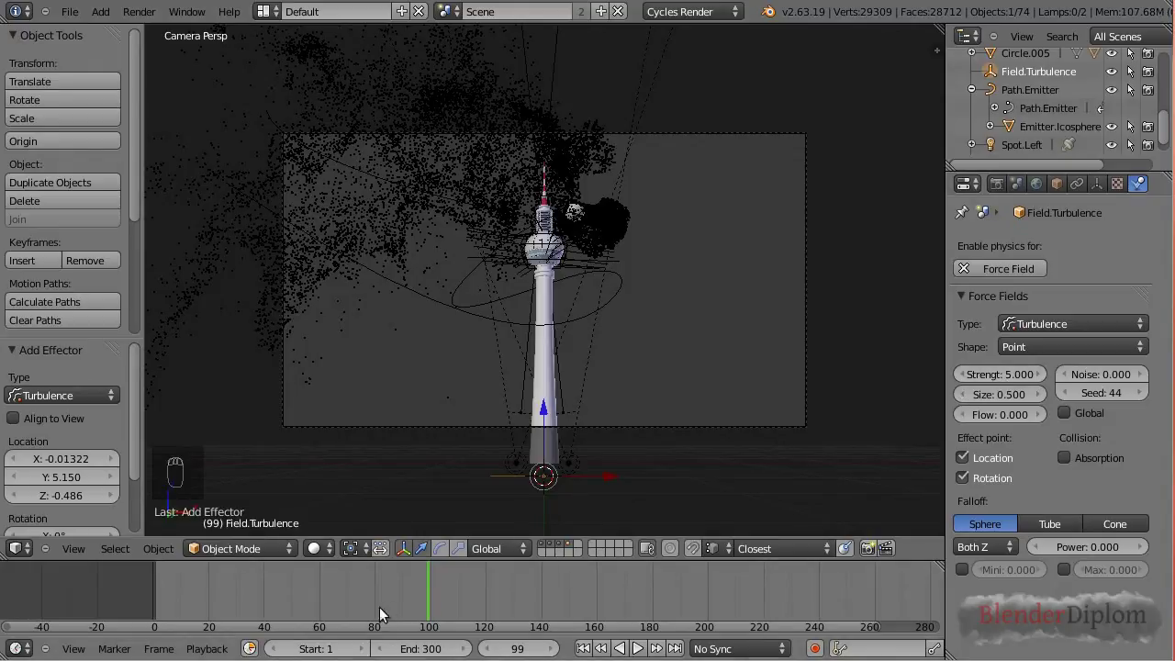
{"action": "key", "text": "alt+a"}
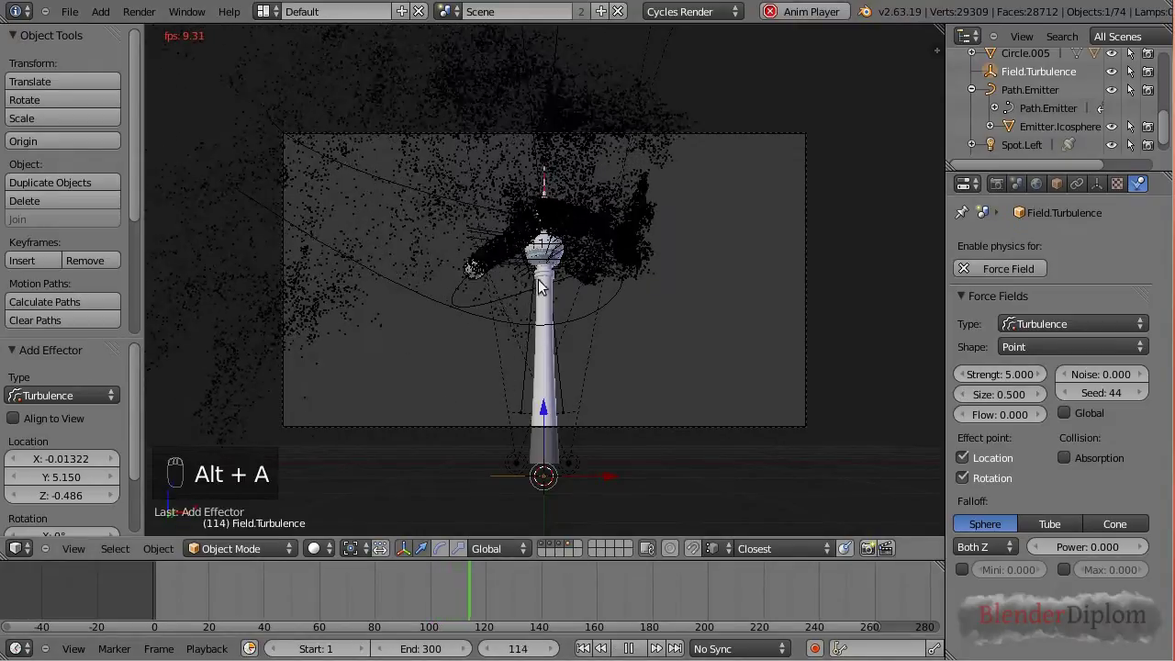
{"action": "key", "text": "alt+a"}
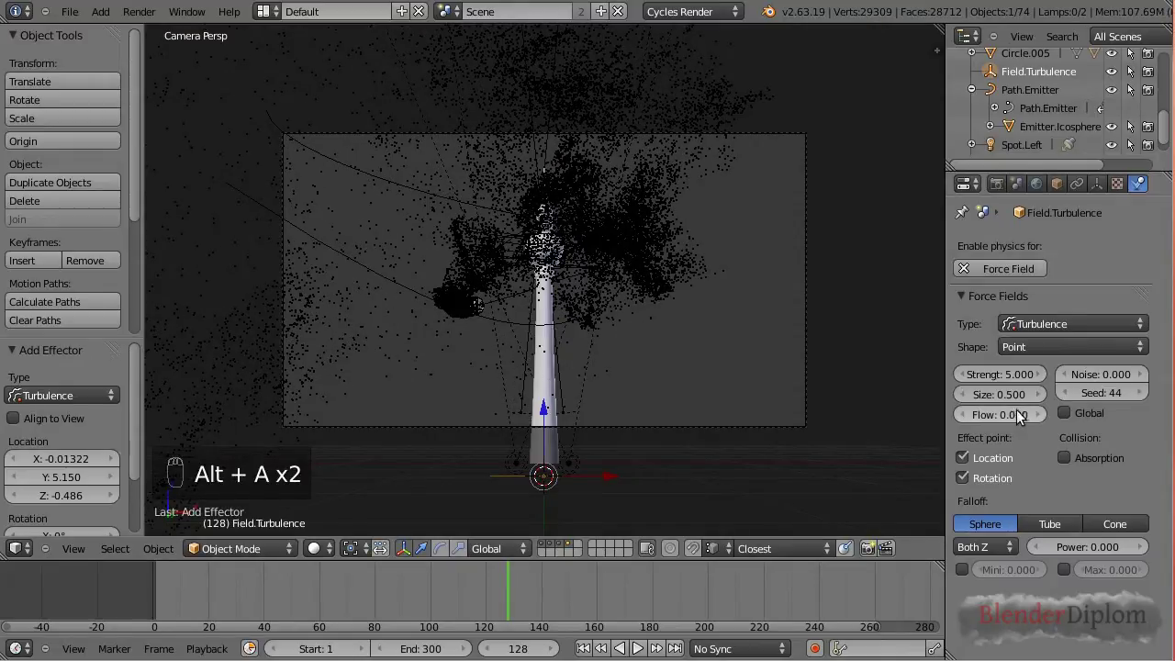
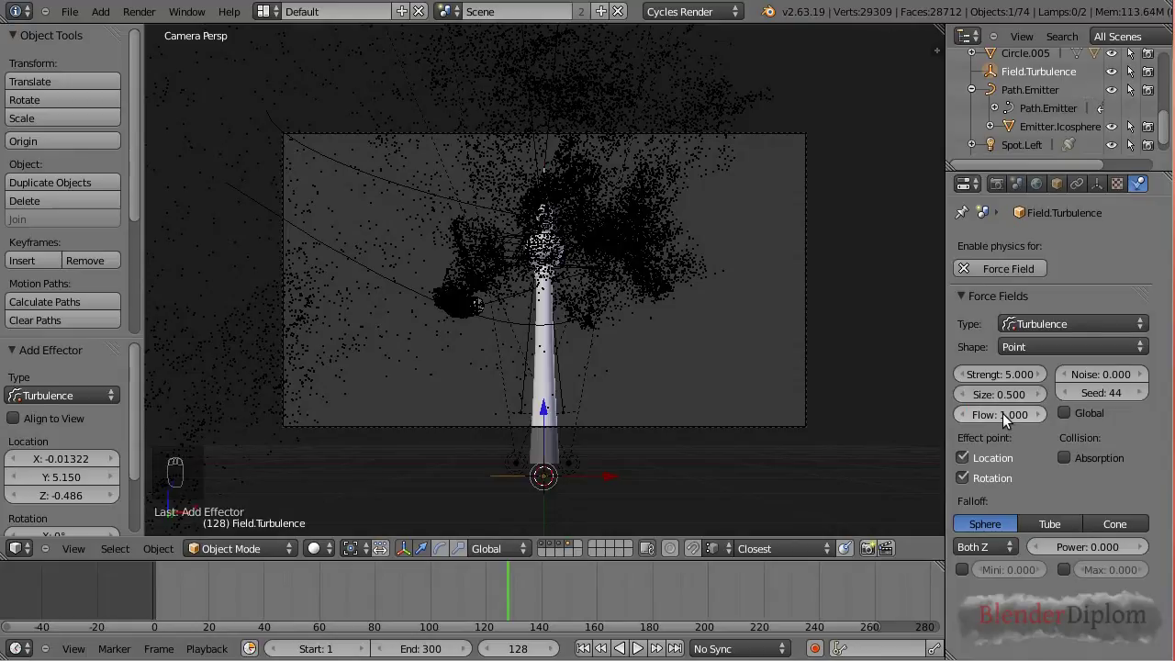
{"action": "key", "text": "alt+a"}
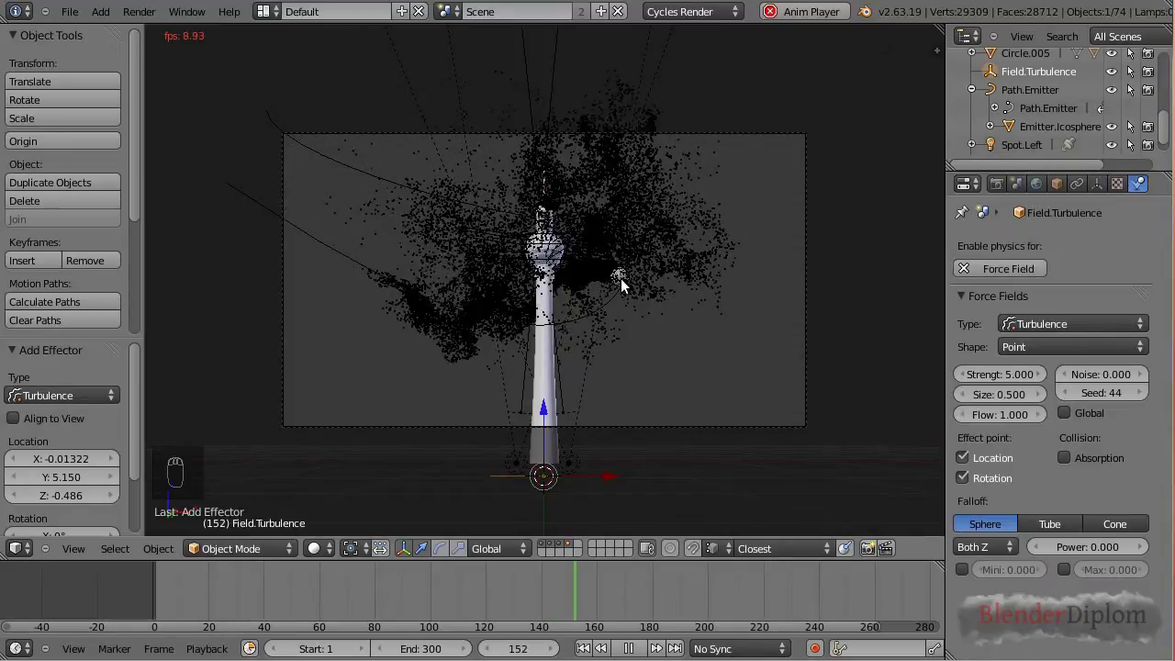
Stop playback with the emitter selected and orbit the view around the tower.
{"action": "left_click_drag", "start_coordinate": [623, 289], "coordinate": [597, 315]}
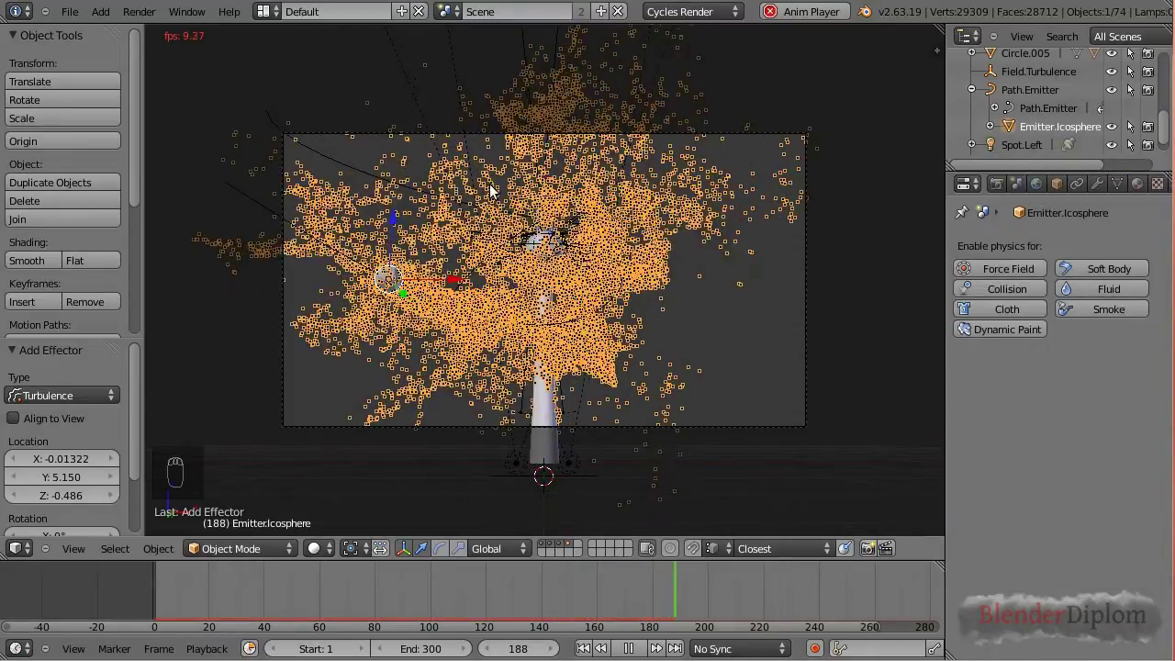
{"action": "key", "text": "alt+a"}
{"action": "middle_click", "coordinate": [588, 279]}
{"action": "left_click_drag", "start_coordinate": [514, 315], "coordinate": [487, 260]}
Zoom and pan onto the tower head and select a section of it.
{"action": "middle_click", "coordinate": [483, 228]}
{"action": "left_click_drag", "start_coordinate": [500, 298], "coordinate": [527, 387]}
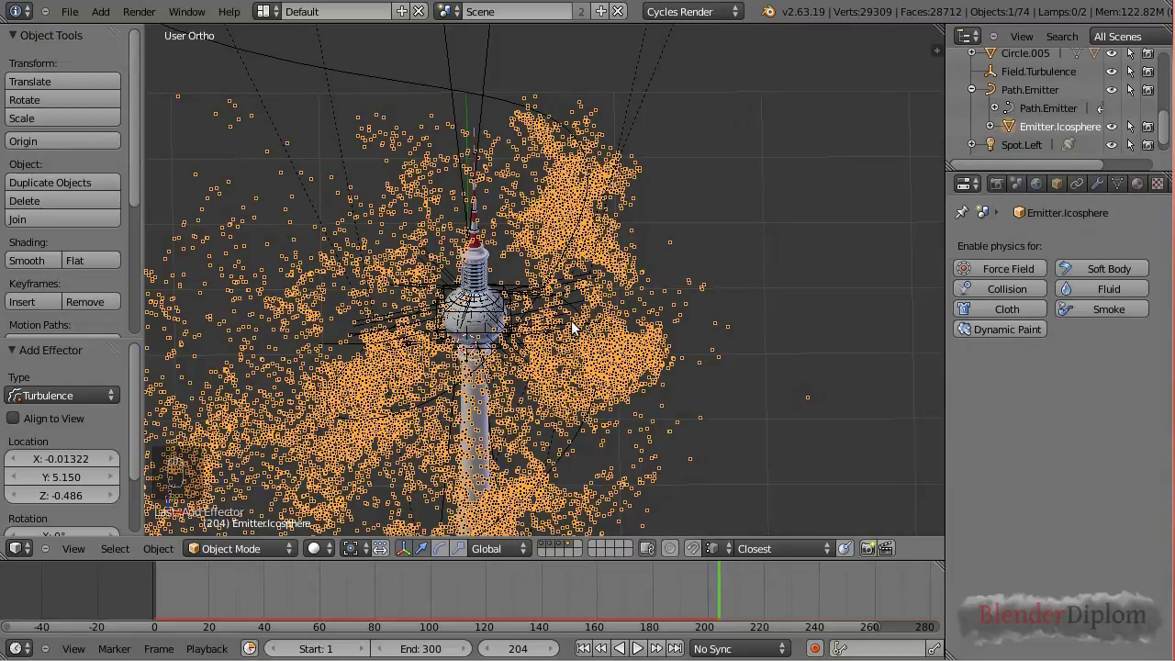
{"action": "left_click_drag", "start_coordinate": [489, 429], "coordinate": [457, 345]}
{"action": "left_click_drag", "start_coordinate": [459, 345], "coordinate": [379, 368]}
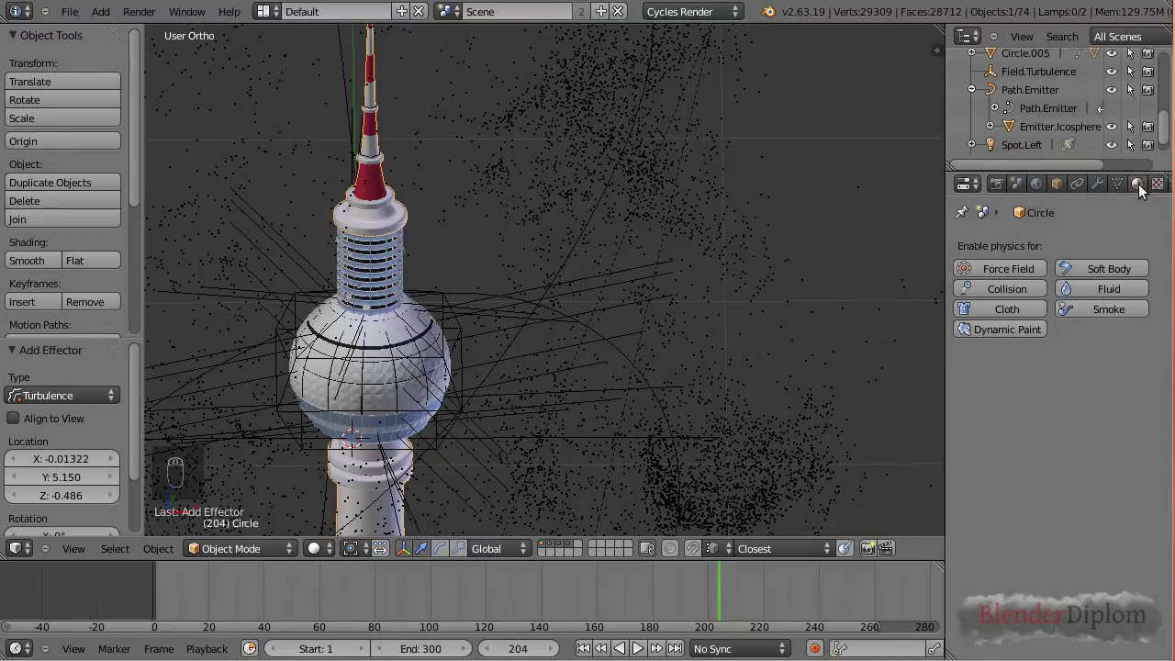
Make the banded shaft section Circle.003 a Collision object in its Physics settings.
{"action": "middle_click", "coordinate": [1011, 292]}
{"action": "left_click_drag", "start_coordinate": [1011, 291], "coordinate": [390, 251]}
{"action": "left_click_drag", "start_coordinate": [390, 251], "coordinate": [1016, 294]}
{"action": "left_click_drag", "start_coordinate": [1016, 294], "coordinate": [401, 280]}
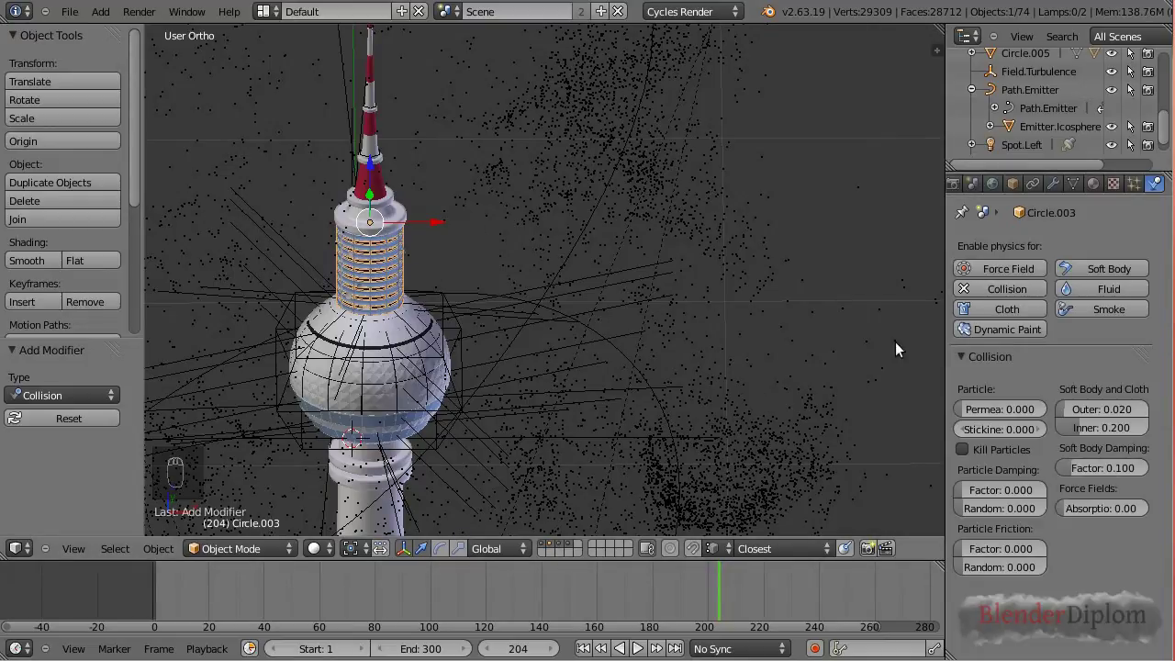
Return to the camera view with Numpad 0 and show physics options for the observation sphere section.
{"action": "left_click_drag", "start_coordinate": [408, 374], "coordinate": [418, 380]}
{"action": "left_click_drag", "start_coordinate": [389, 395], "coordinate": [418, 390]}
{"action": "key", "text": "KP_0"}
{"action": "middle_click", "coordinate": [496, 340]}
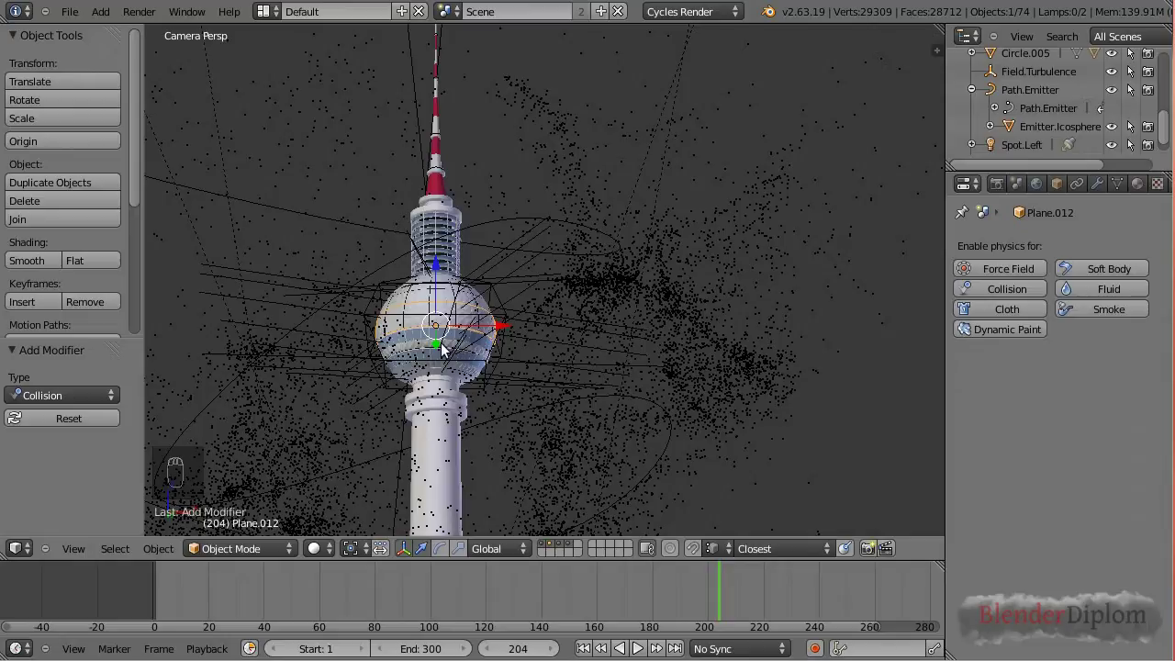
Snap the cursor to the tower ball and add a UV sphere there scaled to about 0.264.
{"action": "key", "text": "shift+s"}
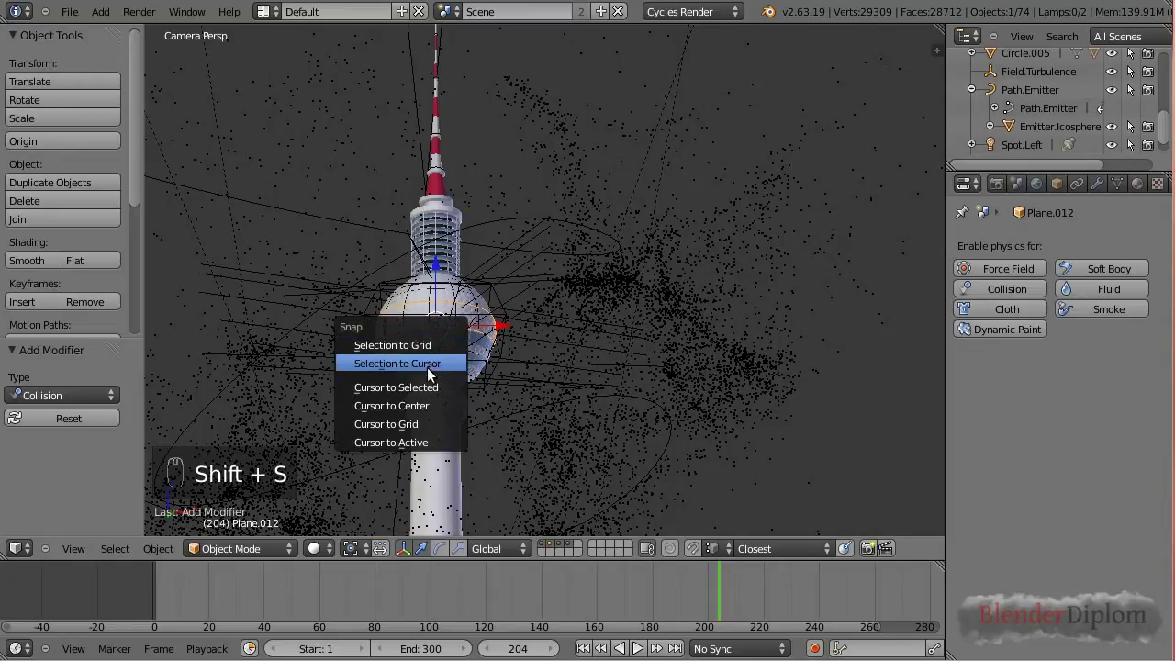
{"action": "key", "text": "shift+a"}
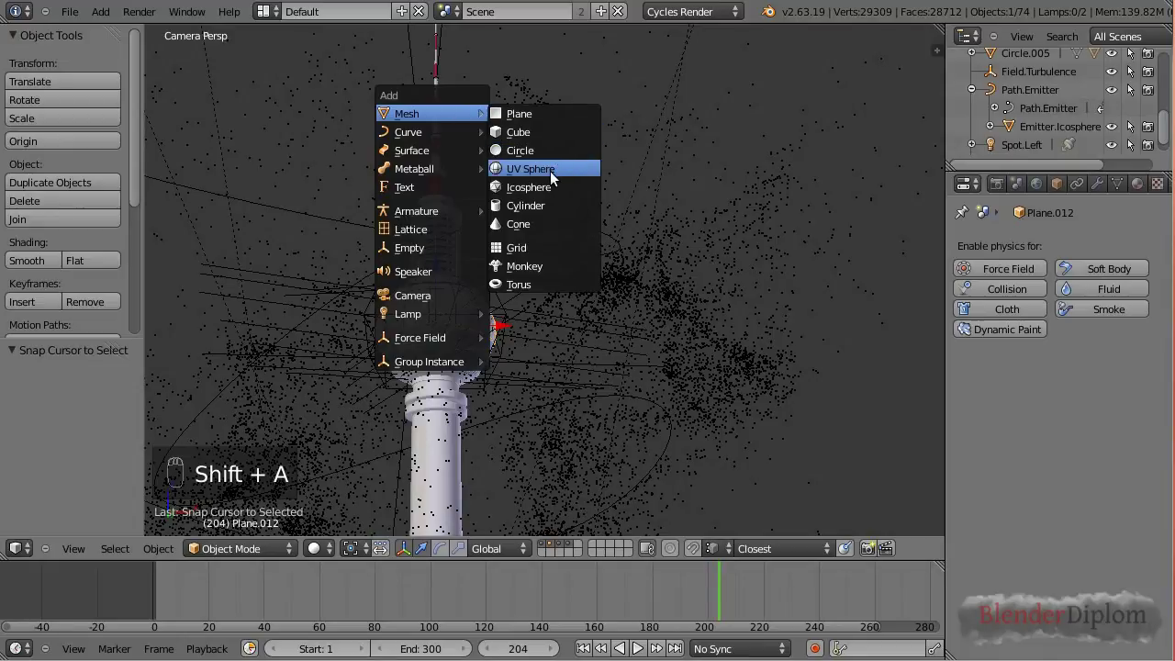
{"action": "key", "text": "s"}
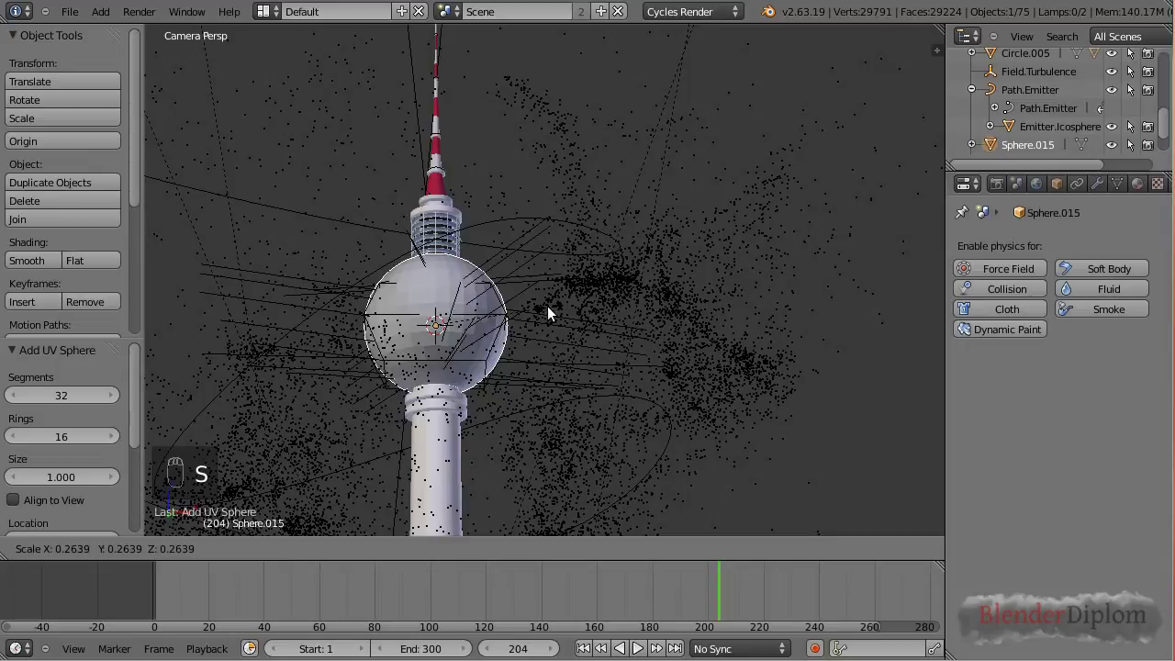
{"action": "left_click_drag", "start_coordinate": [551, 308], "coordinate": [993, 297]}
Make Sphere.015 a Collision object and switch the viewport to Rendered shading.
{"action": "left_click_drag", "start_coordinate": [994, 293], "coordinate": [336, 435]}
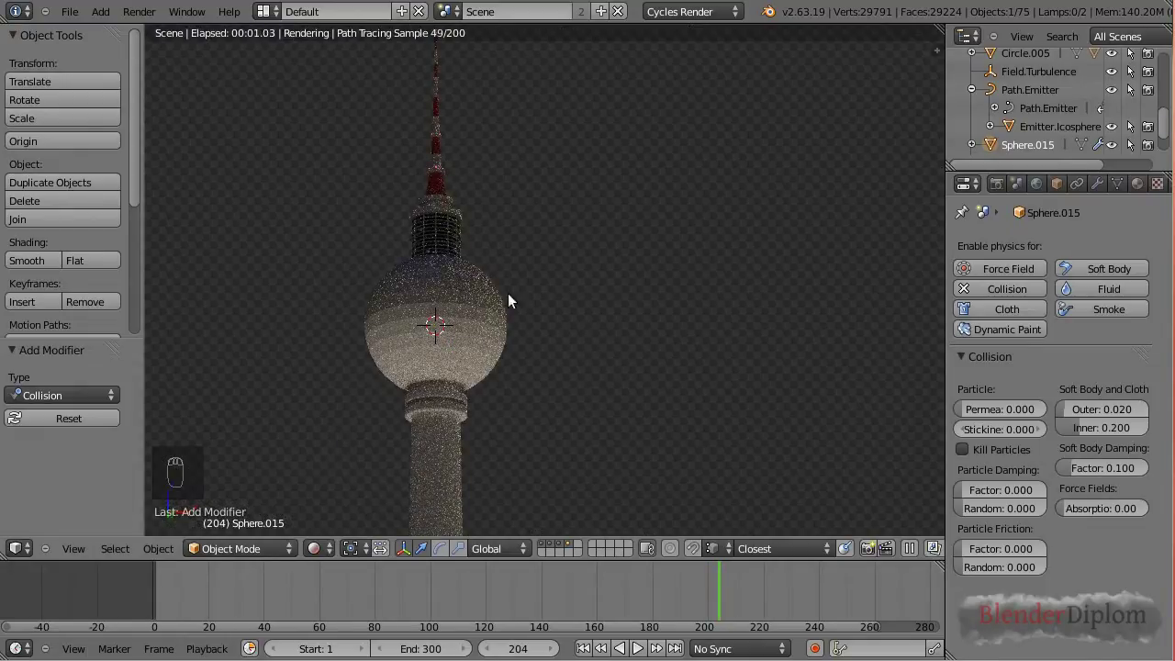